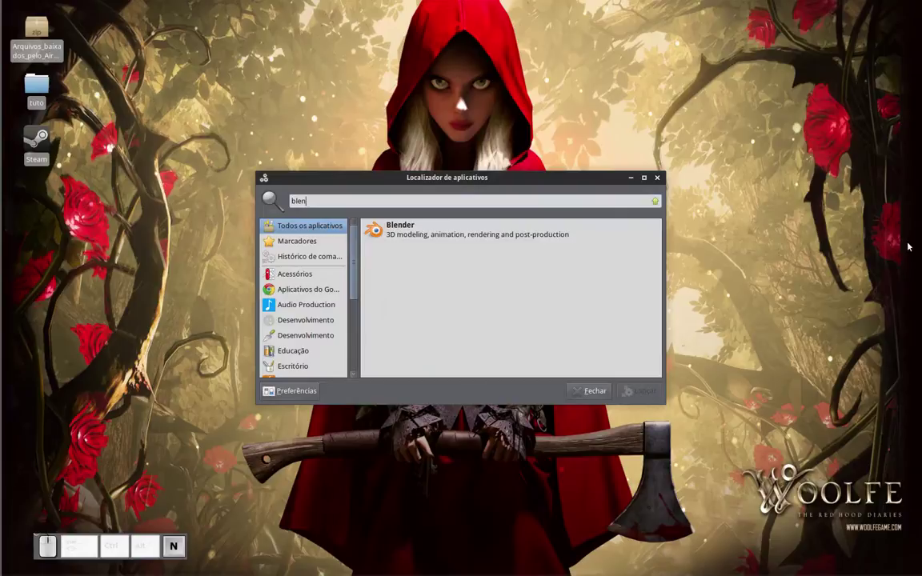
Step: Launch Blender from the application finder and dismiss the startup splash screen
{"action": "key", "text": "Return"}
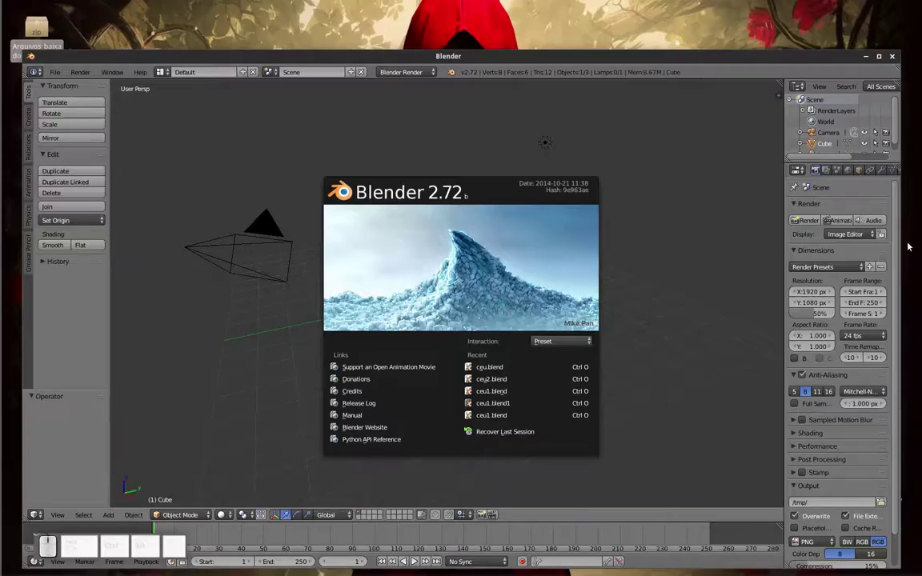
{"action": "left_click", "coordinate": [885, 59]}
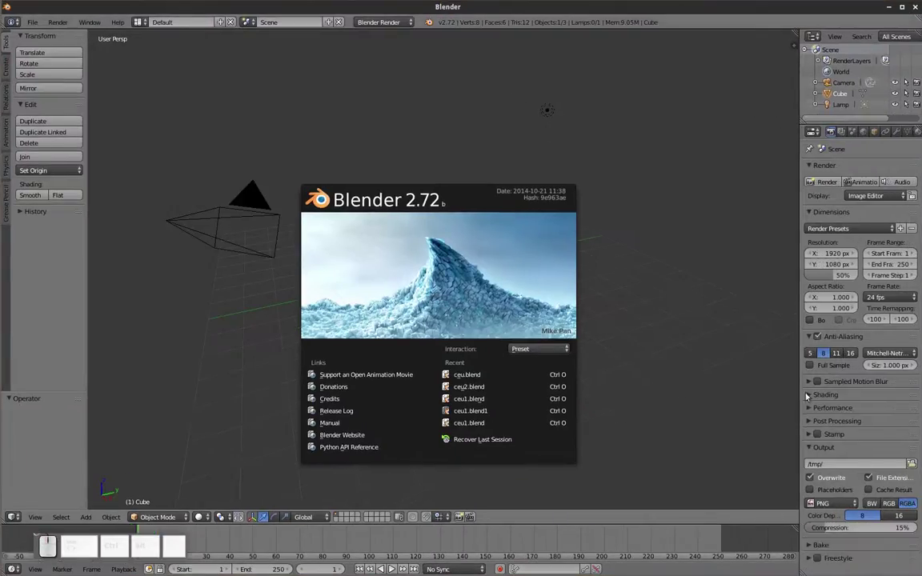
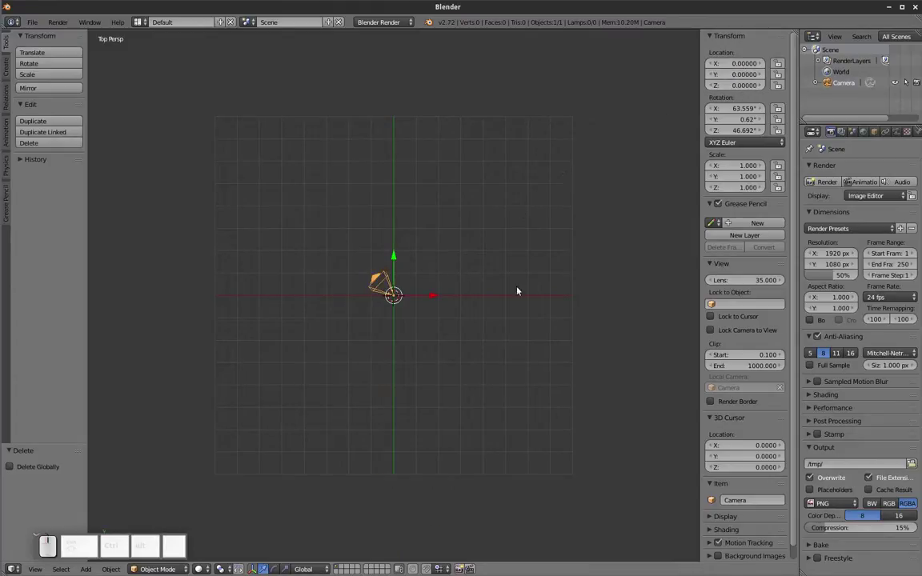
Step: Orbit to a perspective angle, deselect everything with A, and bring up the Shift+A add list
{"action": "middle_click", "coordinate": [489, 396]}
{"action": "left_click_drag", "start_coordinate": [424, 380], "coordinate": [419, 385]}
{"action": "left_click", "coordinate": [432, 372]}
{"action": "key", "text": "a"}
{"action": "left_click_drag", "start_coordinate": [401, 361], "coordinate": [544, 293]}
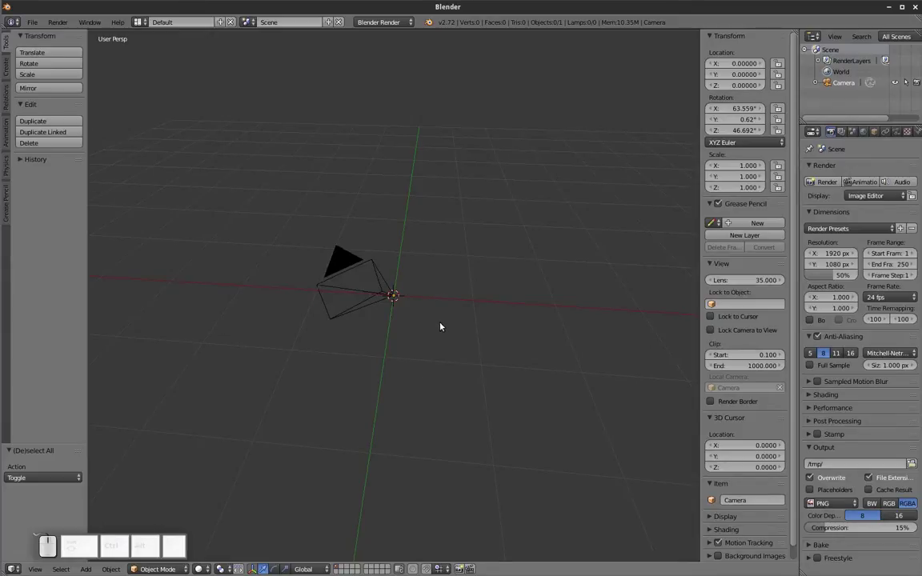
{"action": "key", "text": "shift+a"}
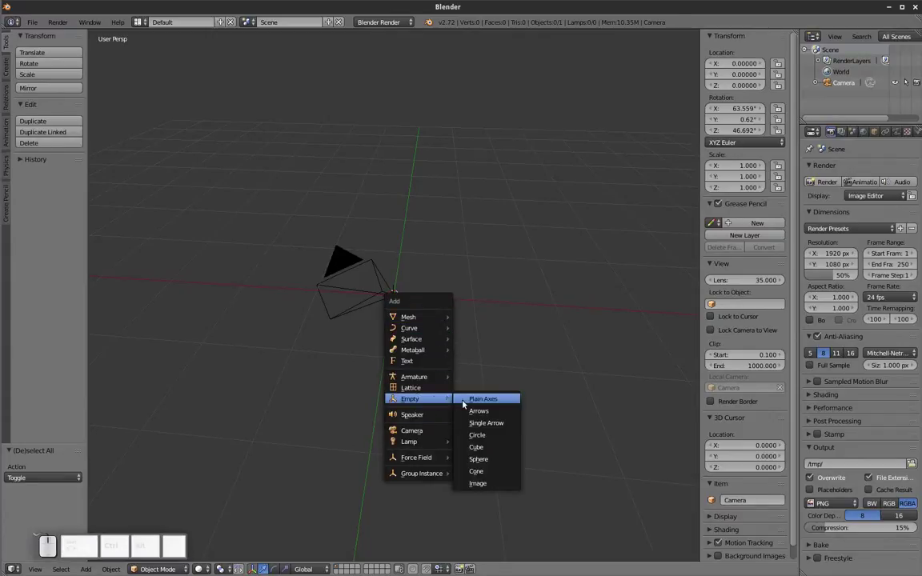
Step: Add a plain-axes empty at the origin and rename it 'ceu_base' in Object properties
{"action": "left_click", "coordinate": [500, 401]}
{"action": "left_click_drag", "start_coordinate": [537, 300], "coordinate": [537, 315]}
{"action": "left_click", "coordinate": [876, 128]}
{"action": "left_click", "coordinate": [853, 171]}
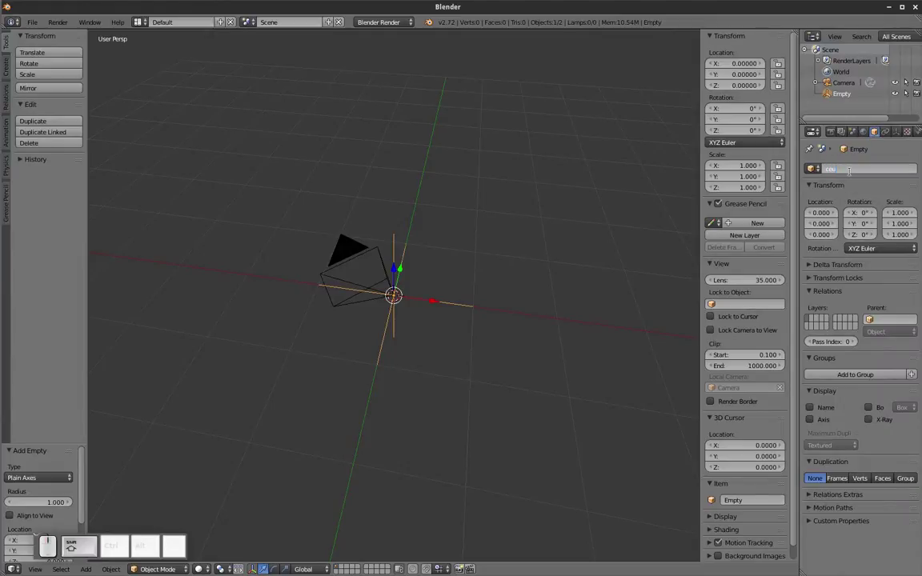
{"action": "key", "text": "shift+Return"}
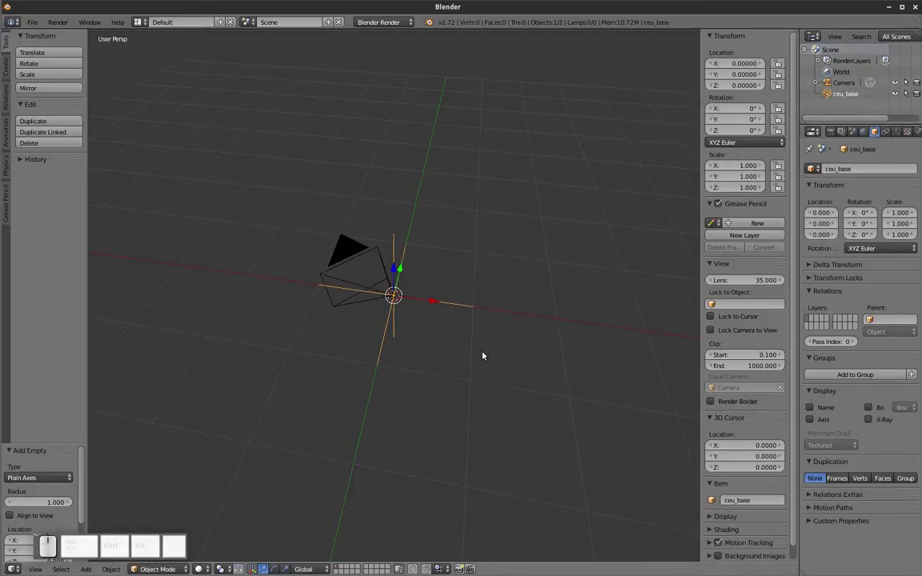
Step: Hide the tool shelf and properties side panels to enlarge the 3D view
{"action": "left_click_drag", "start_coordinate": [474, 362], "coordinate": [437, 334]}
{"action": "key", "text": "t"}
{"action": "key", "text": "n"}
{"action": "left_click", "coordinate": [520, 279]}
{"action": "left_click", "coordinate": [499, 320]}
{"action": "middle_click", "coordinate": [496, 336]}
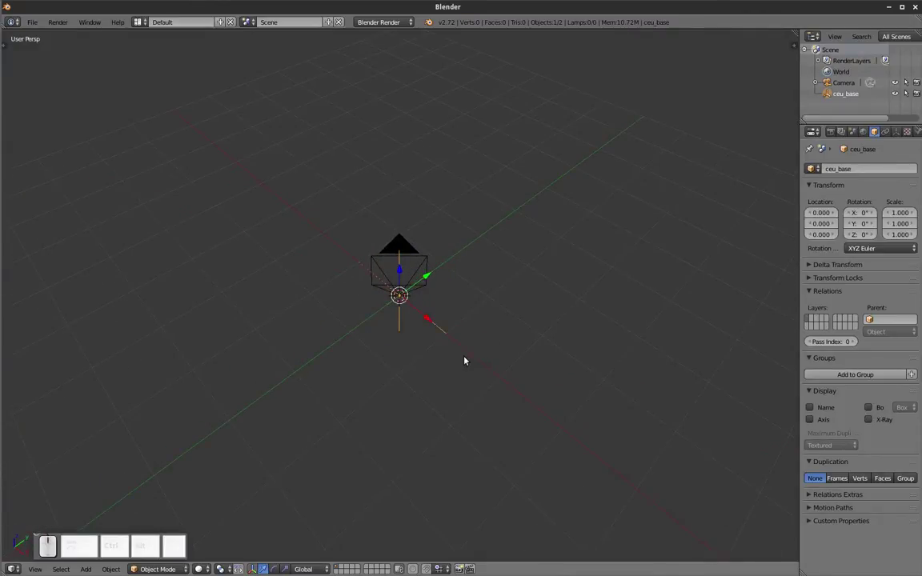
Step: Add a Sun lamp and raise it above the origin in front orthographic view
{"action": "key", "text": "shift+a"}
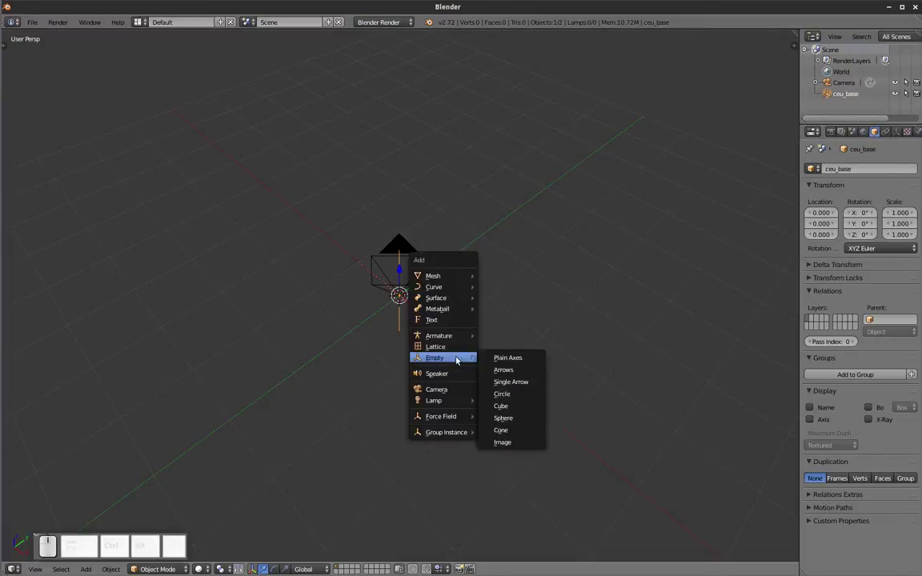
{"action": "left_click", "coordinate": [513, 416]}
{"action": "left_click_drag", "start_coordinate": [510, 410], "coordinate": [464, 397]}
{"action": "key", "text": "KP_1"}
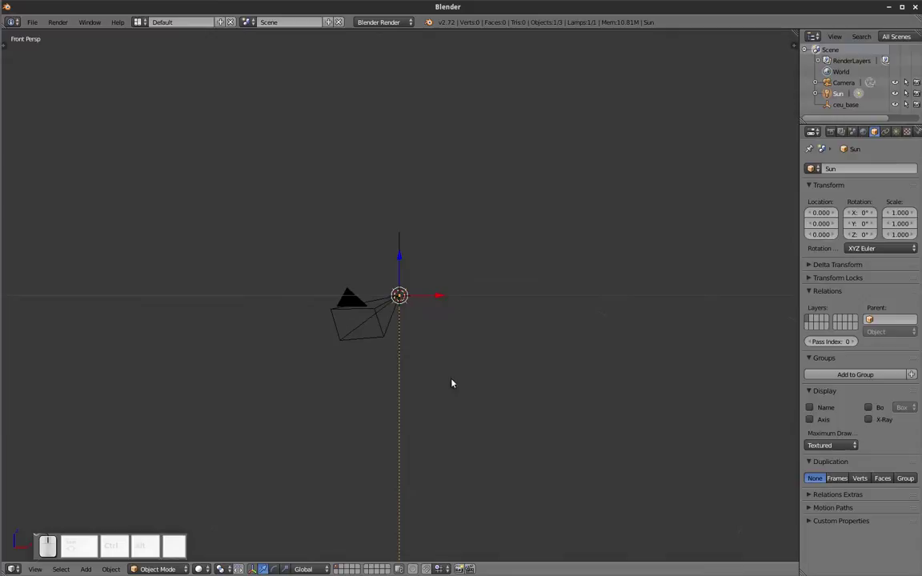
{"action": "left_click", "coordinate": [404, 257]}
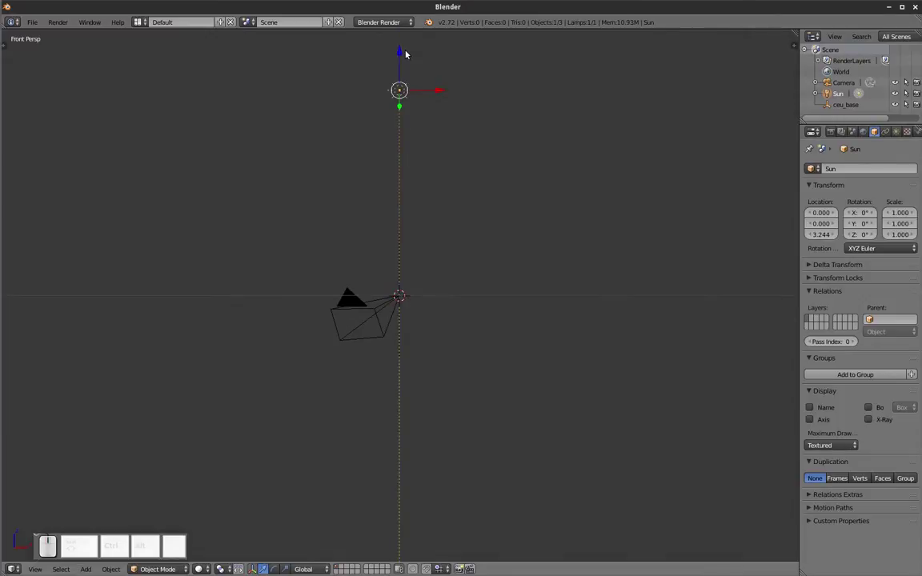
{"action": "key", "text": "KP_5"}
{"action": "middle_click", "coordinate": [410, 165]}
{"action": "left_click", "coordinate": [402, 139]}
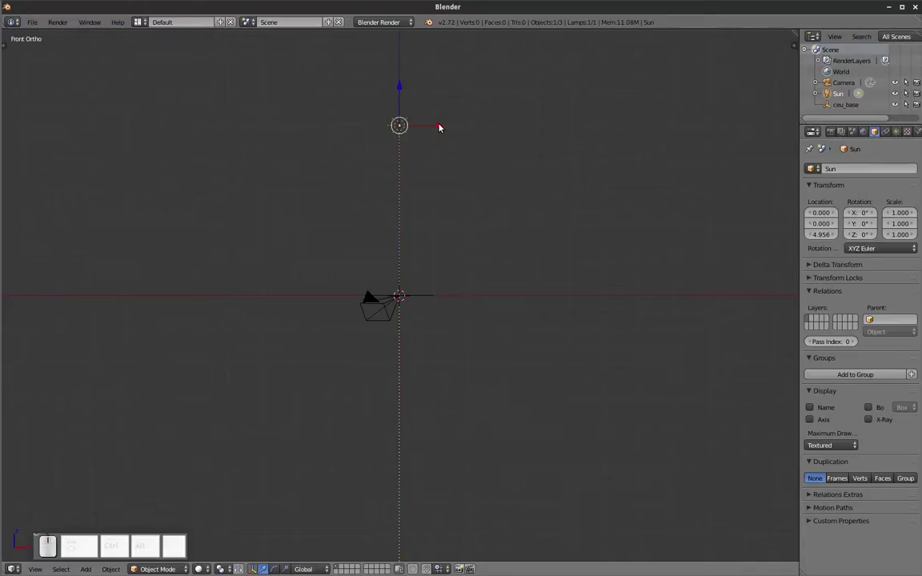
Step: Slide the sun out along X and Y and tilt it about 40° and −45° toward the origin
{"action": "left_click_drag", "start_coordinate": [448, 126], "coordinate": [613, 214]}
{"action": "key", "text": "ctrl+r"}
{"action": "left_click", "coordinate": [534, 302]}
{"action": "key", "text": "ctrl+KP_7"}
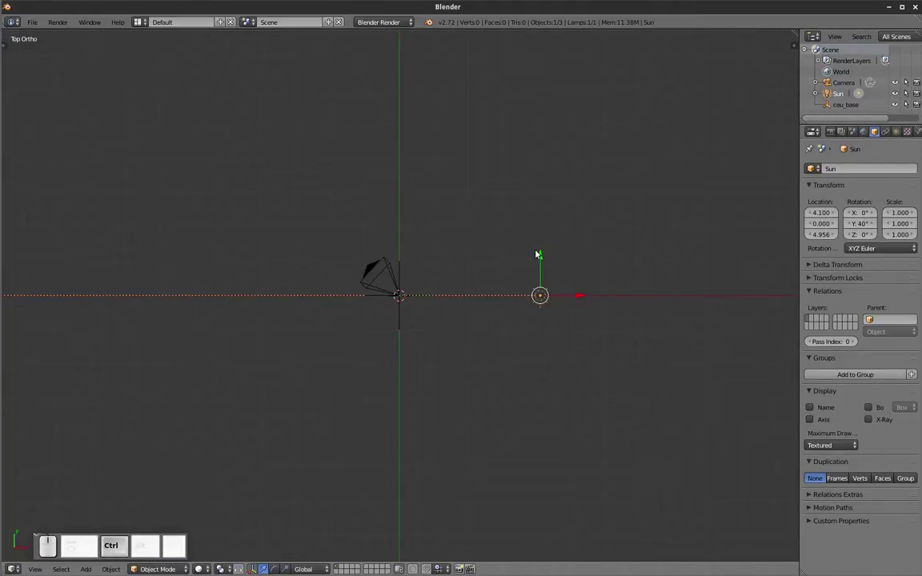
{"action": "left_click_drag", "start_coordinate": [547, 256], "coordinate": [544, 390]}
{"action": "key", "text": "ctrl+r"}
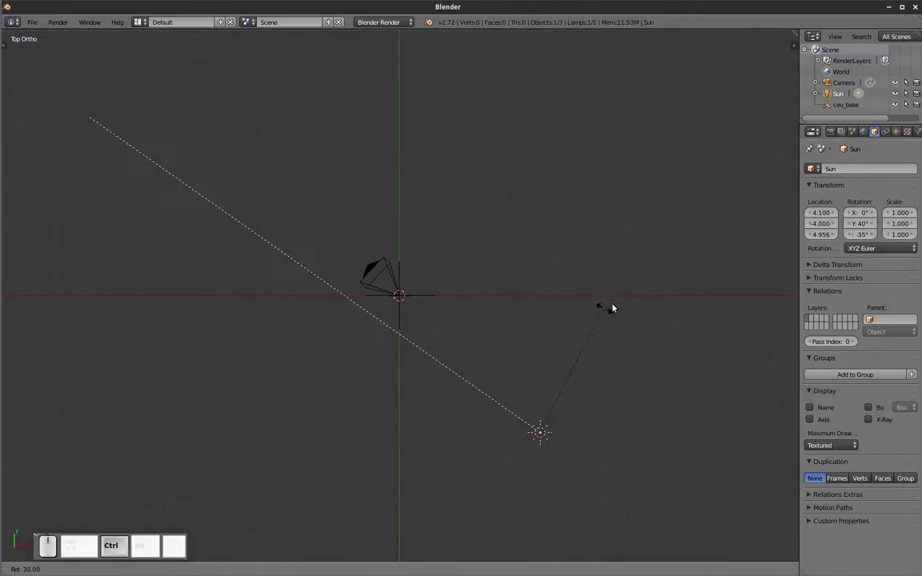
{"action": "left_click", "coordinate": [656, 287]}
Step: Nudge the sun's position with G from the front and side views
{"action": "left_click_drag", "start_coordinate": [615, 426], "coordinate": [639, 326]}
{"action": "key", "text": "KP_1"}
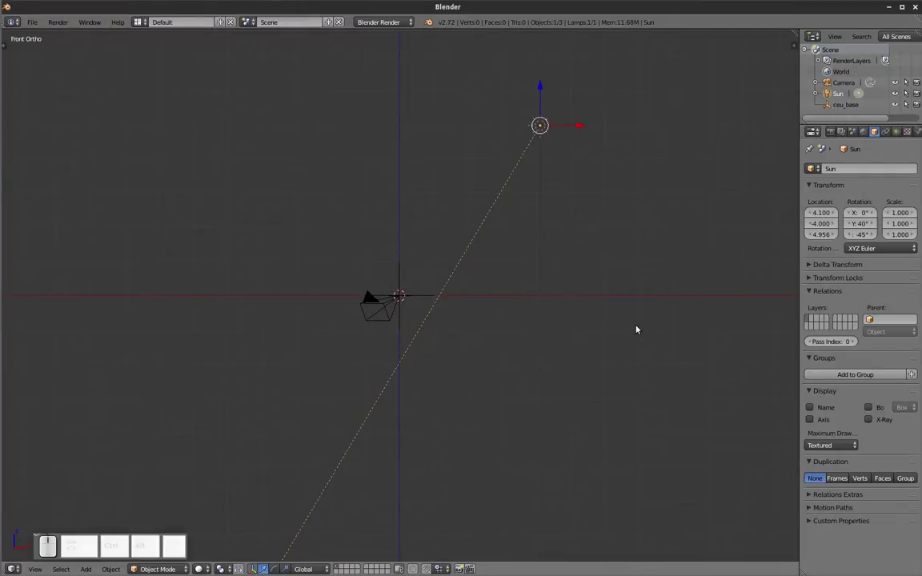
{"action": "key", "text": "g"}
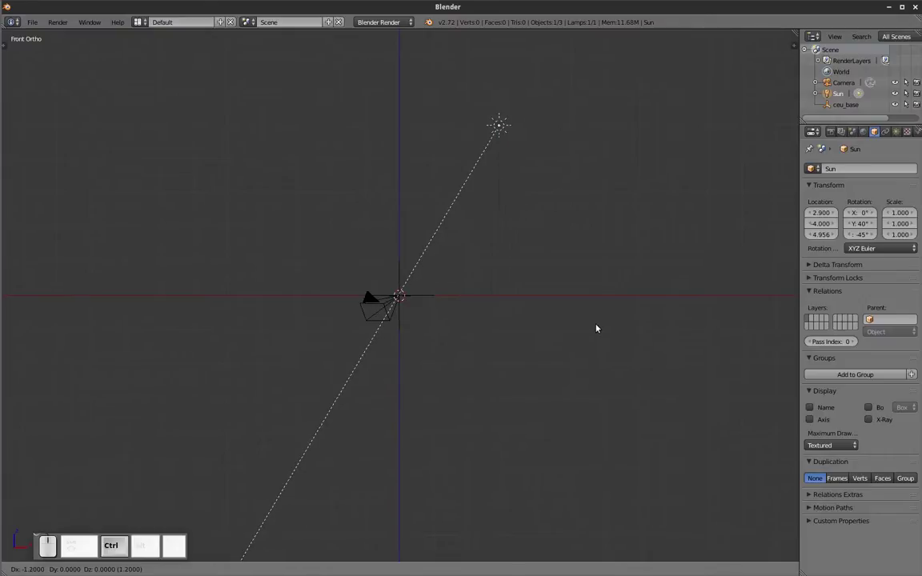
{"action": "left_click", "coordinate": [603, 324]}
{"action": "key", "text": "ctrl+KP_3"}
{"action": "key", "text": "g"}
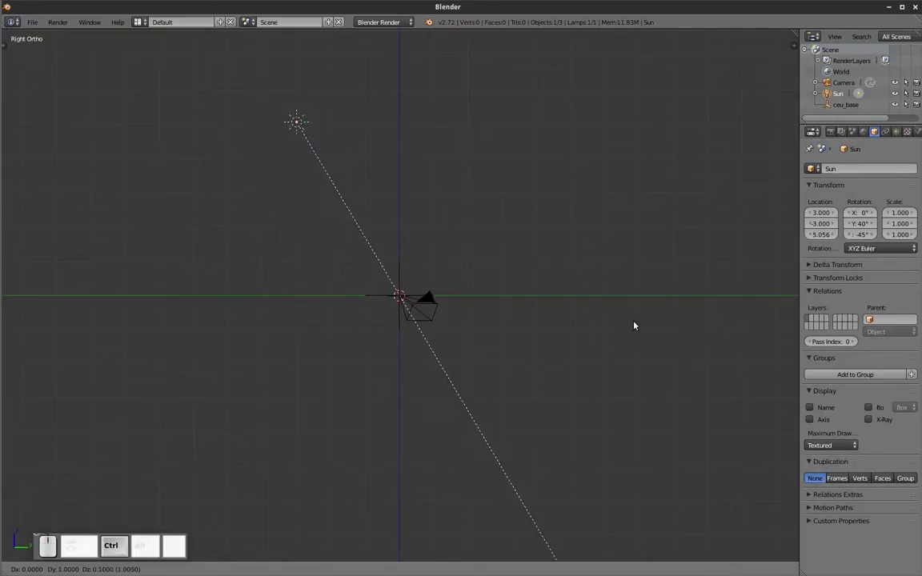
{"action": "left_click", "coordinate": [638, 324]}
Step: Fine-tune the sun to about (3, −3, 5.06), return to top view and show the tool shelf
{"action": "middle_click", "coordinate": [638, 324]}
{"action": "left_click", "coordinate": [595, 374]}
{"action": "left_click_drag", "start_coordinate": [459, 449], "coordinate": [381, 368]}
{"action": "left_click_drag", "start_coordinate": [453, 345], "coordinate": [465, 337]}
{"action": "key", "text": "KP_7"}
{"action": "key", "text": "t"}
{"action": "key", "text": "shift+a"}
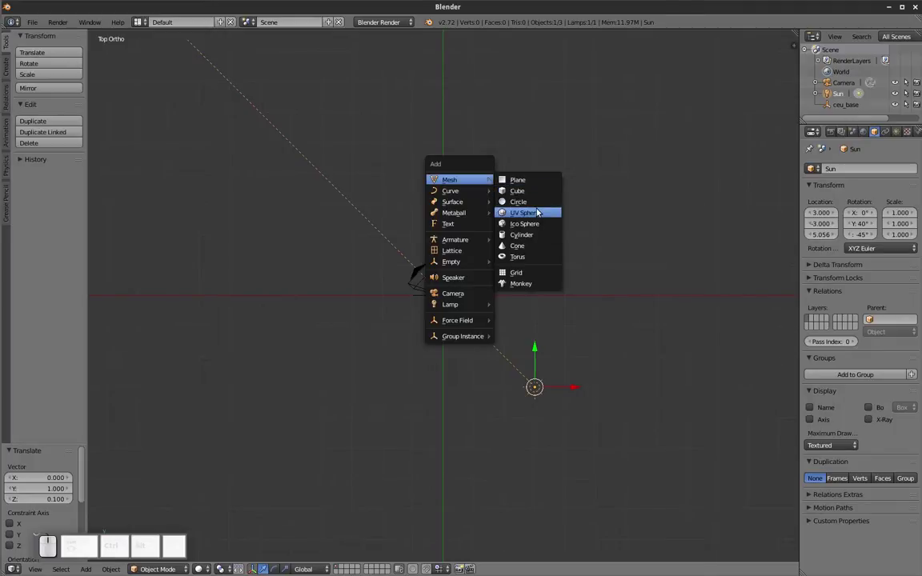
Step: Add a dense UV sphere, entering its resolution values in the operator panel
{"action": "left_click", "coordinate": [539, 211]}
{"action": "left_click", "coordinate": [48, 477]}
{"action": "key", "text": "KP_Enter"}
{"action": "left_click", "coordinate": [60, 500]}
{"action": "key", "text": "KP_Enter"}
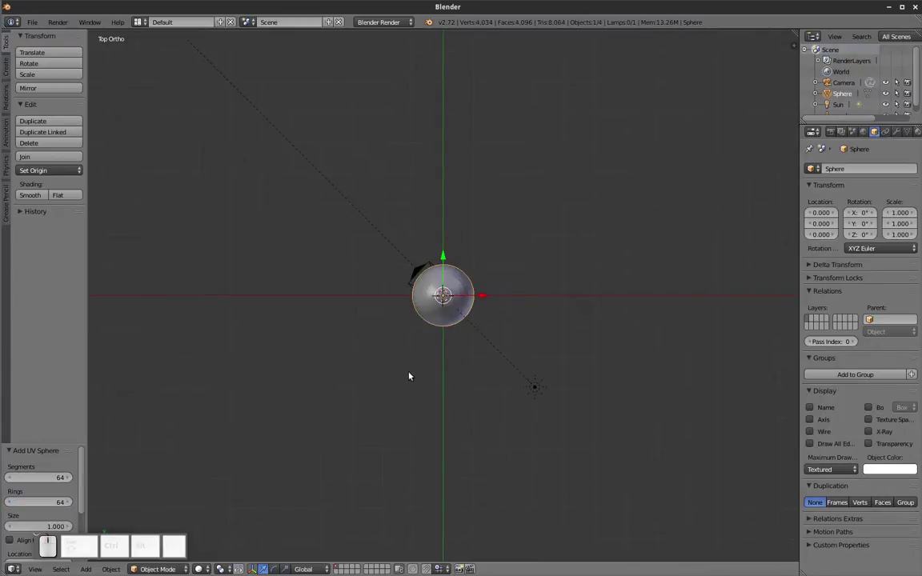
Step: In Edit Mode from the front view, select the remaining hemisphere and flatten it along Z
{"action": "key", "text": "t"}
{"action": "key", "text": "Tab"}
{"action": "key", "text": "KP_1"}
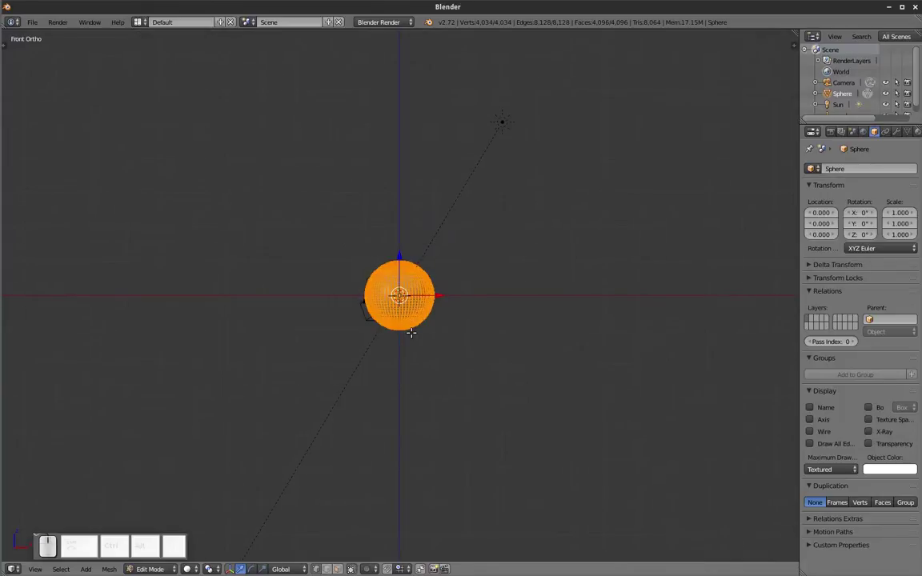
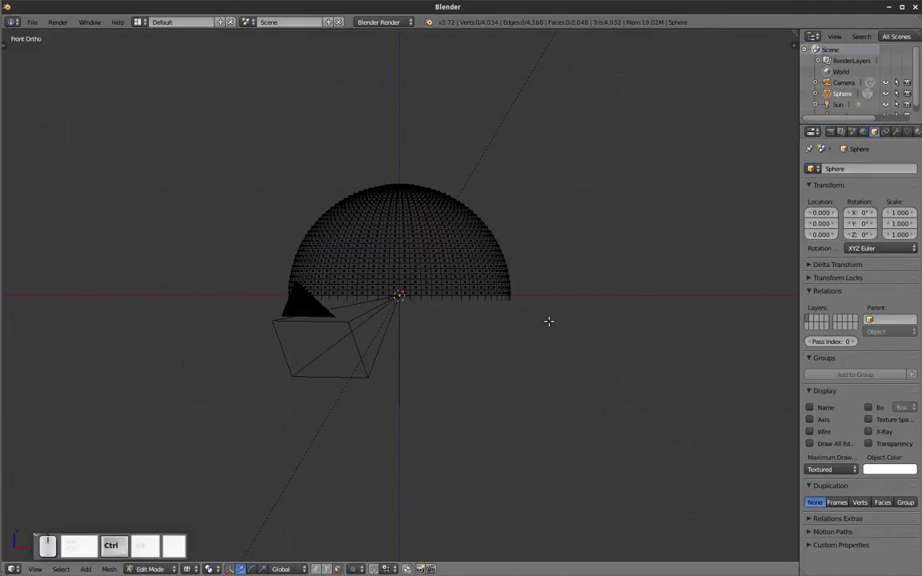
{"action": "key", "text": "a"}
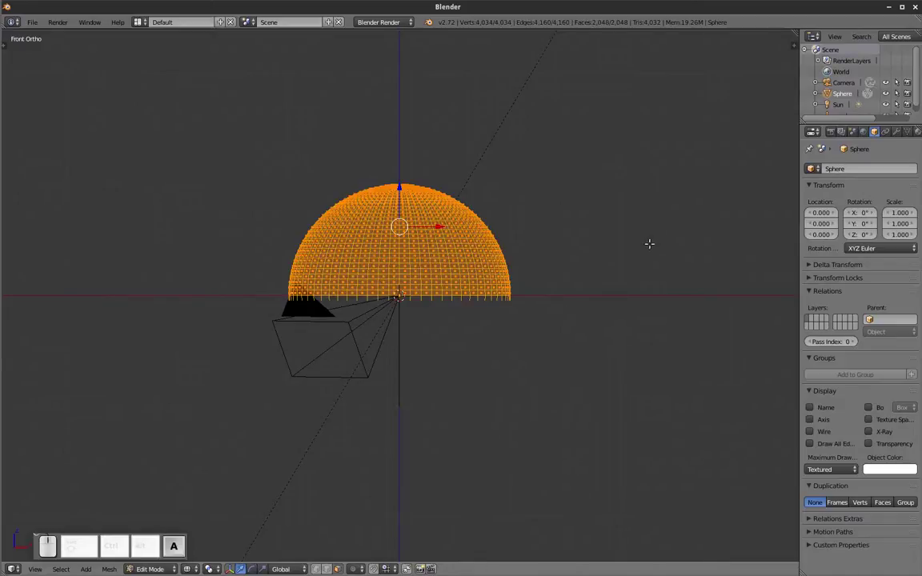
{"action": "key", "text": "s"}
{"action": "key", "text": "z"}
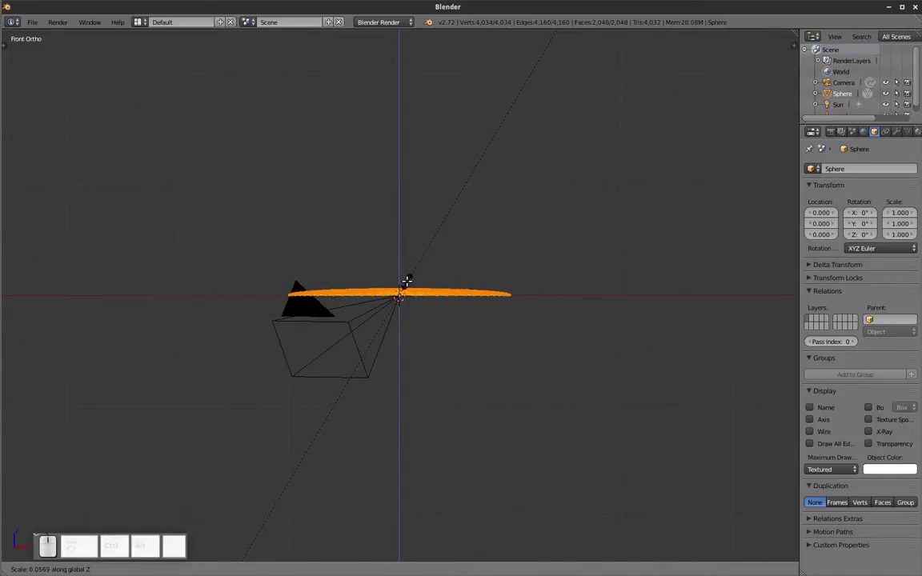
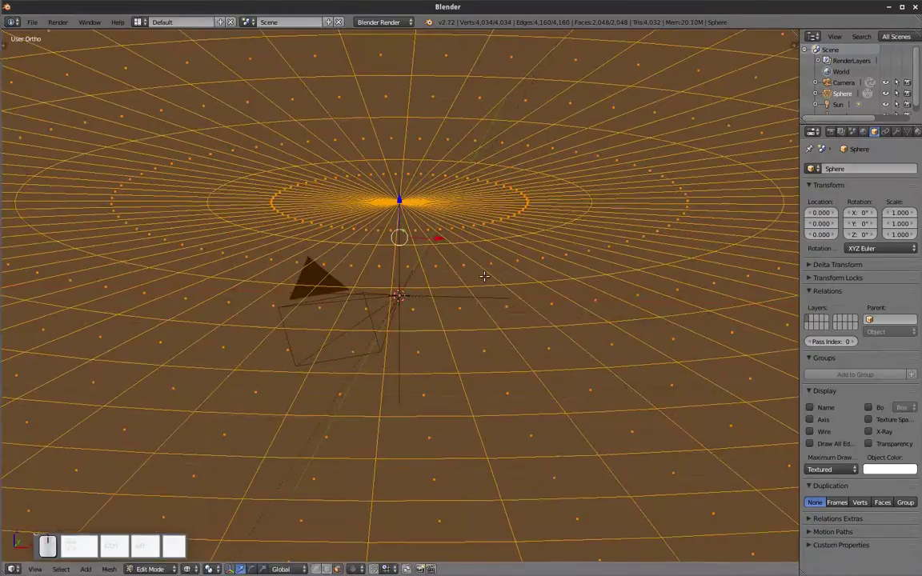
Step: Undo a stray change, re-enter Edit Mode on the dome, deselect its vertices and show the mesh select options
{"action": "middle_click", "coordinate": [512, 185]}
{"action": "key", "text": "ctrl+z"}
{"action": "left_click_drag", "start_coordinate": [404, 259], "coordinate": [412, 131]}
{"action": "left_click", "coordinate": [403, 157]}
{"action": "middle_click", "coordinate": [380, 247]}
{"action": "left_click", "coordinate": [429, 227]}
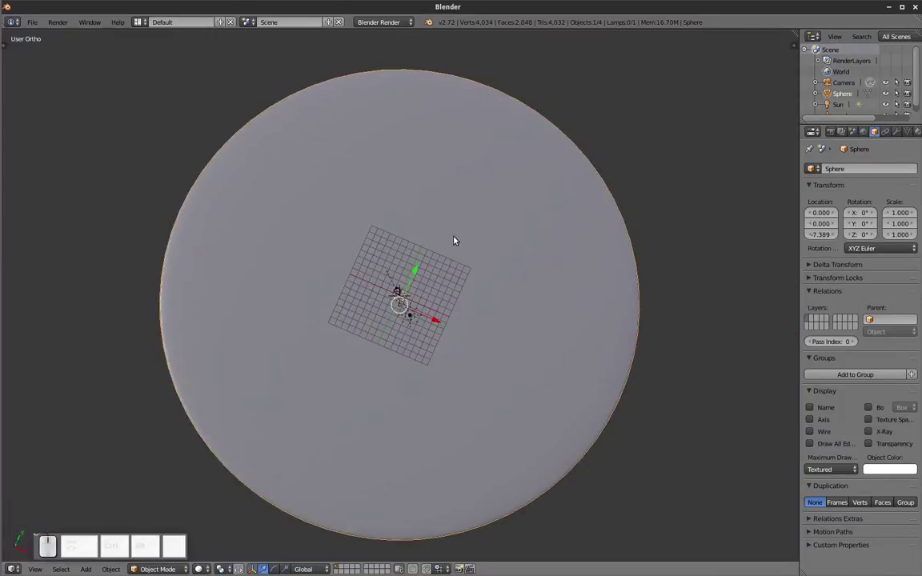
{"action": "key", "text": "Tab"}
{"action": "key", "text": "a"}
{"action": "left_click", "coordinate": [56, 567]}
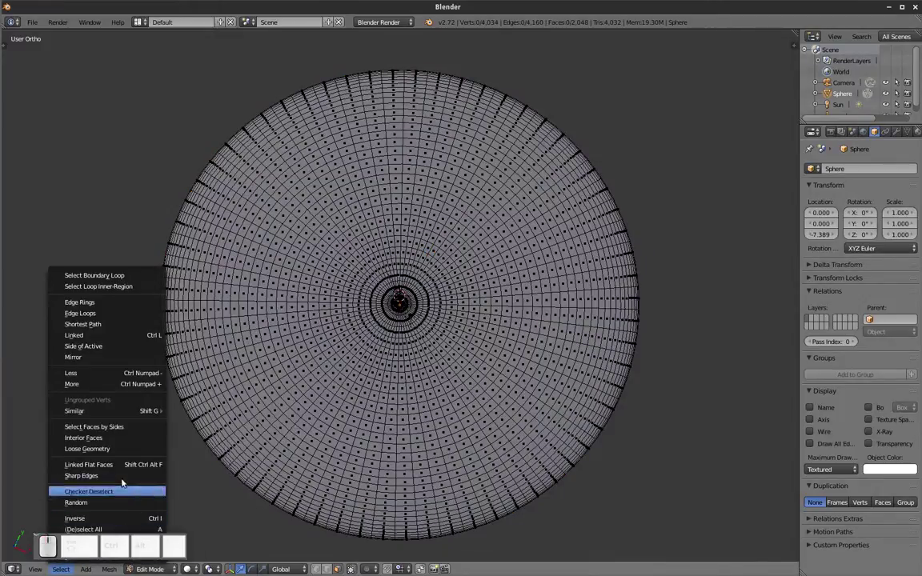
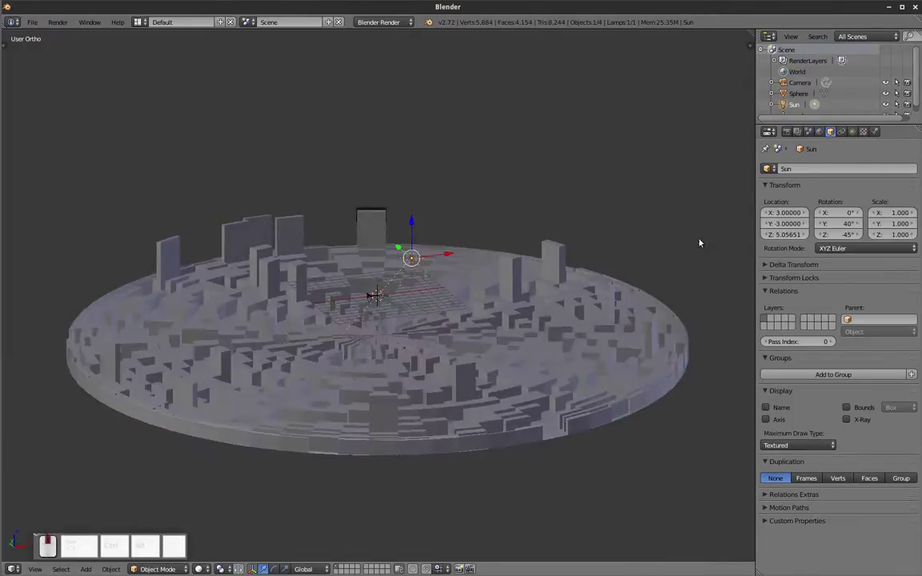
Step: Enable Sky on the Sun lamp's data tab and apply the Mountain sun & sky preset
{"action": "left_click", "coordinate": [852, 135]}
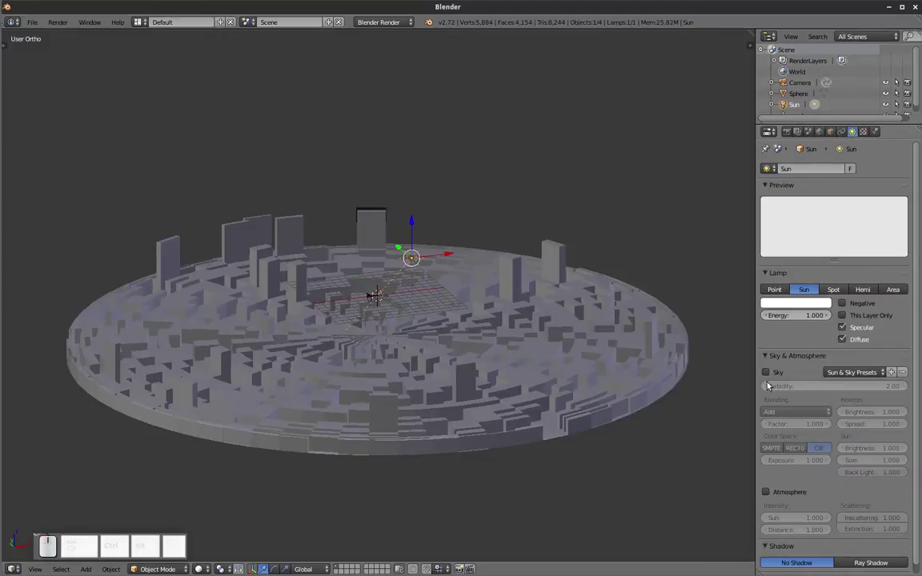
{"action": "left_click", "coordinate": [770, 371]}
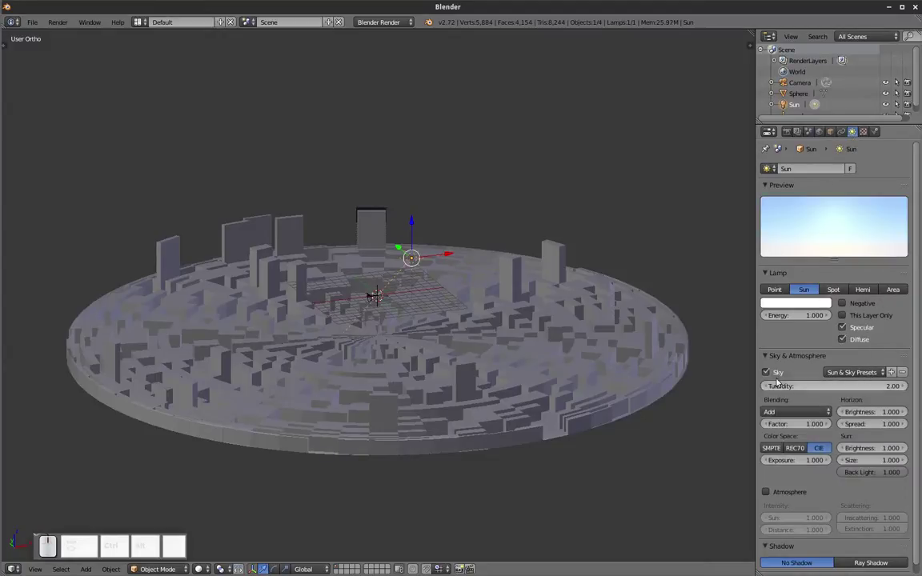
{"action": "left_click", "coordinate": [870, 373]}
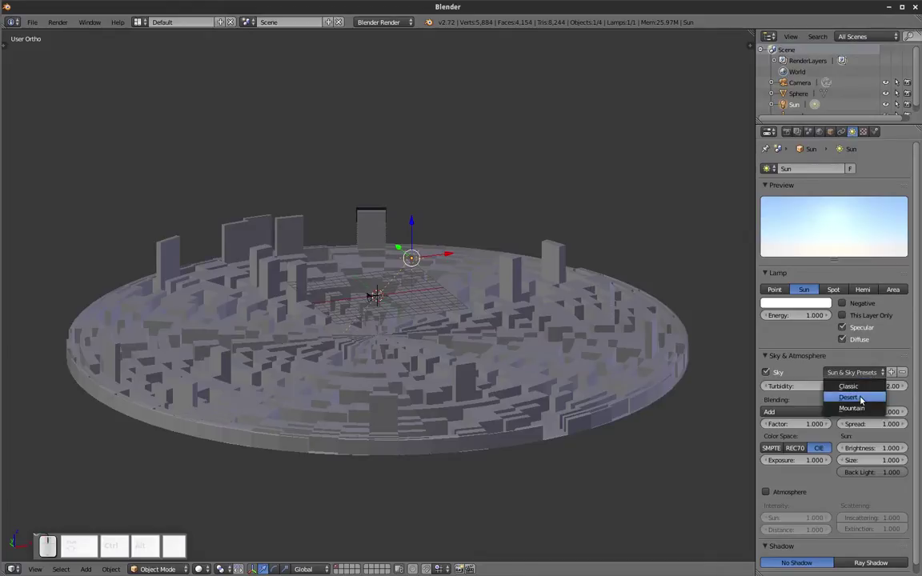
{"action": "left_click", "coordinate": [861, 405]}
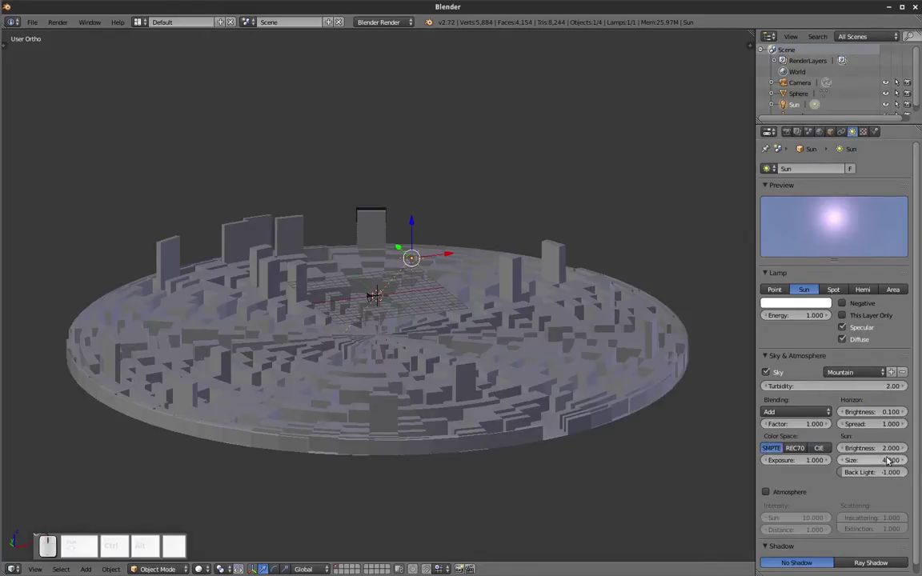
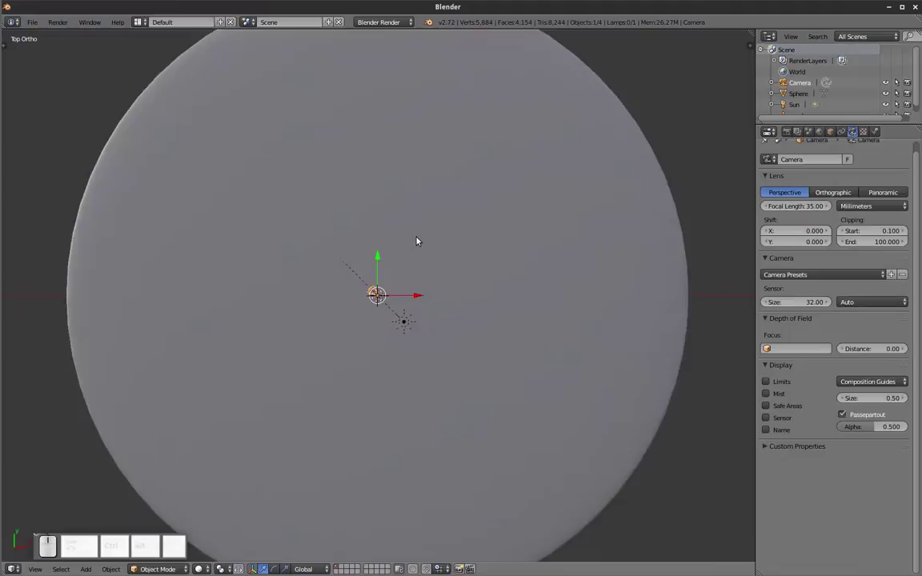
Step: Rotate the camera upward, fly it into place through the camera view, and render a test sky image with F12
{"action": "key", "text": "r"}
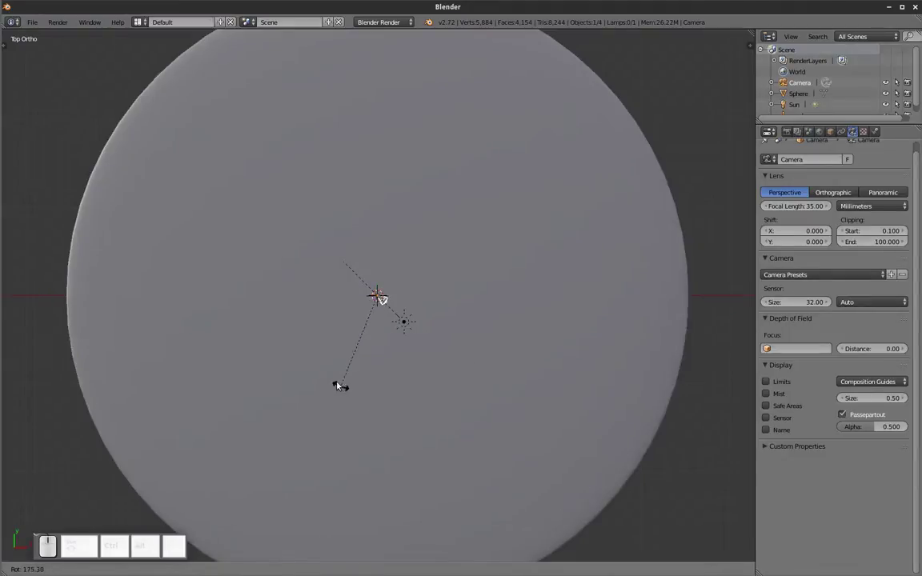
{"action": "left_click", "coordinate": [335, 378]}
{"action": "key", "text": "KP_0"}
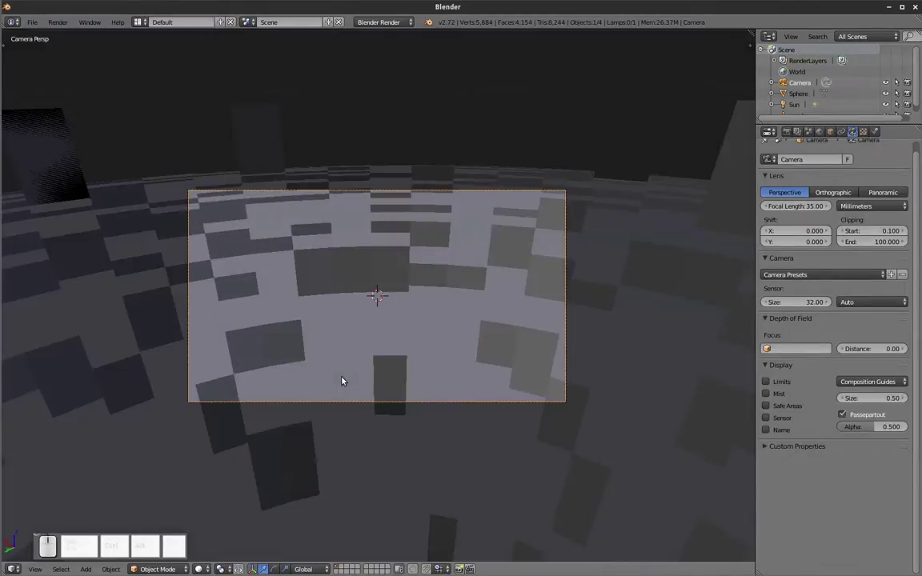
{"action": "key", "text": "shift+f"}
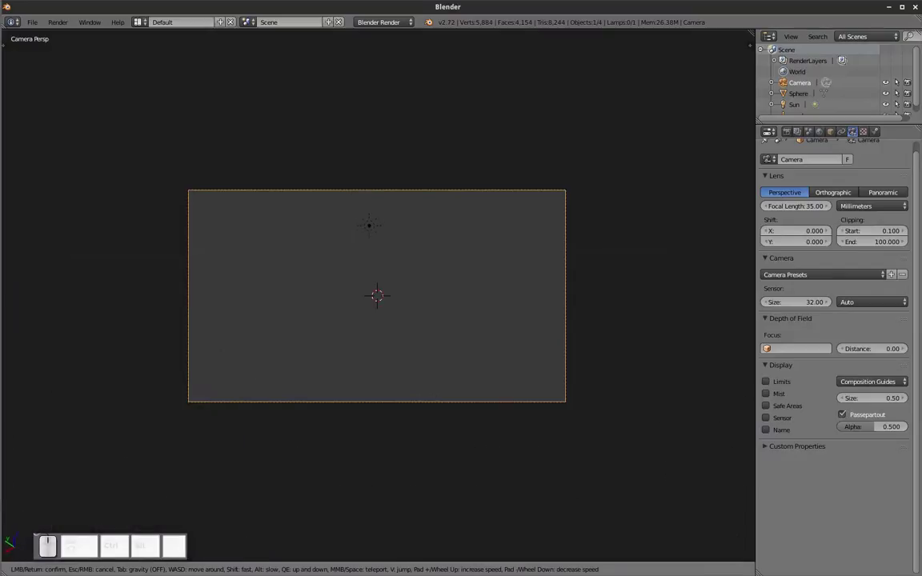
{"action": "left_click", "coordinate": [380, 297]}
{"action": "key", "text": "F12"}
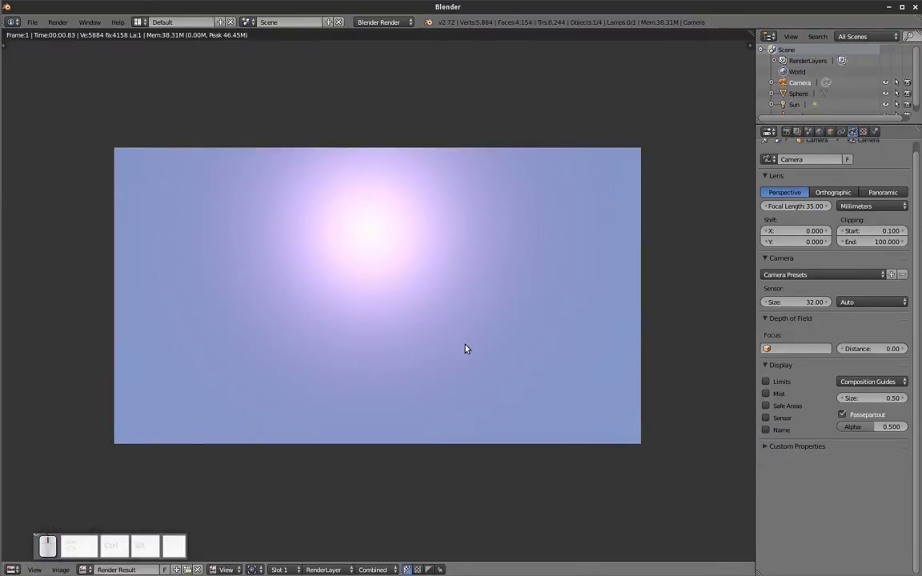
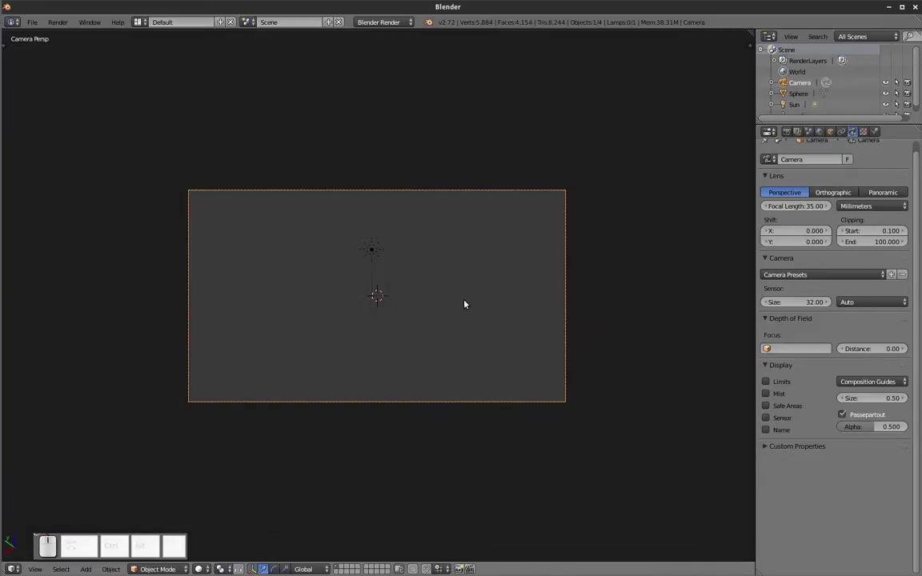
{"action": "key", "text": "KP_7"}
{"action": "left_click_drag", "start_coordinate": [387, 434], "coordinate": [663, 285]}
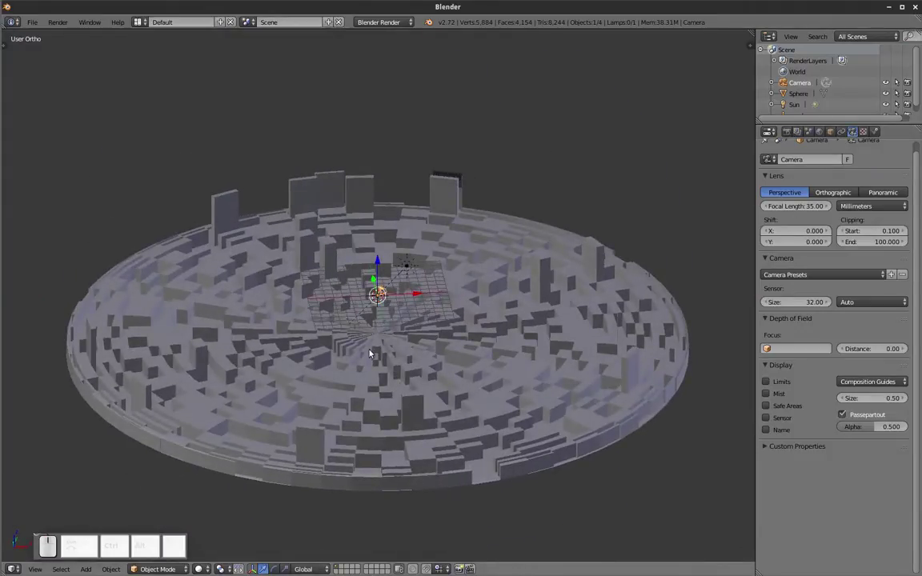
{"action": "middle_click", "coordinate": [395, 324]}
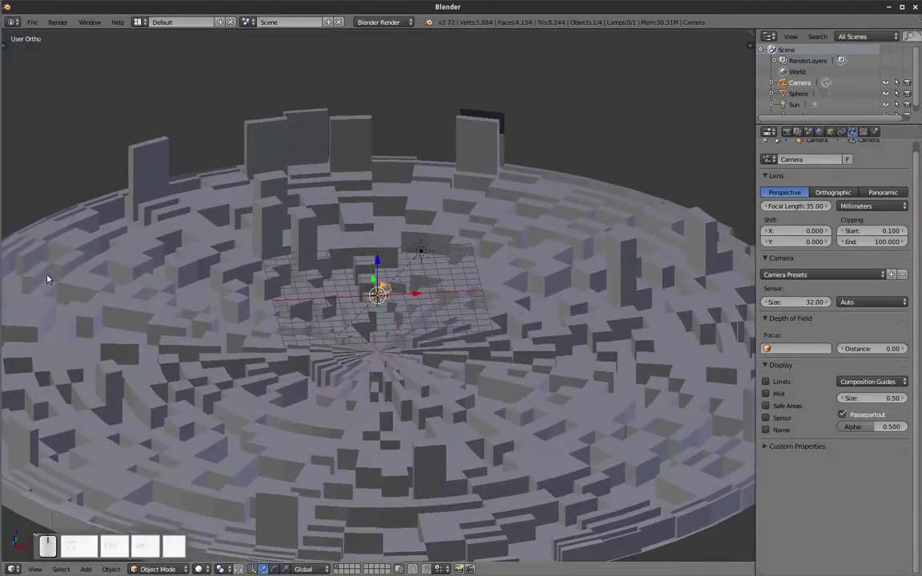
{"action": "left_click", "coordinate": [12, 50]}
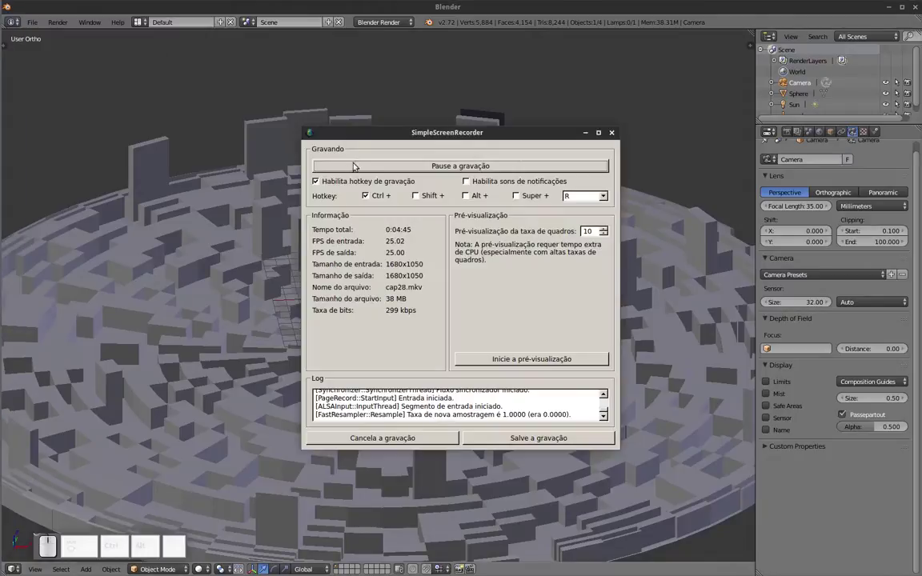
{"action": "left_click", "coordinate": [364, 171]}
{"action": "left_click", "coordinate": [590, 133]}
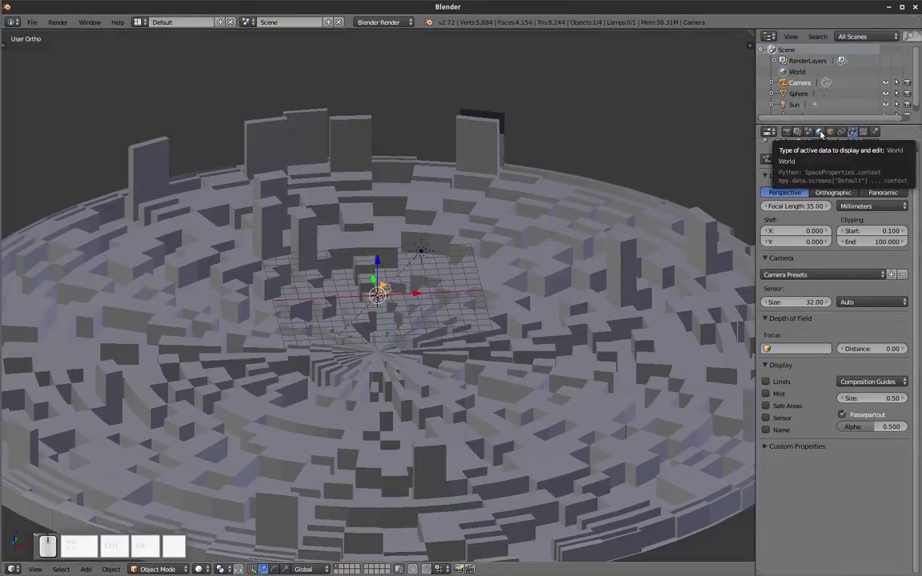
Step: Enable Blend Sky and Real Sky on the World with a pale horizon and bright blue zenith
{"action": "left_click", "coordinate": [824, 133]}
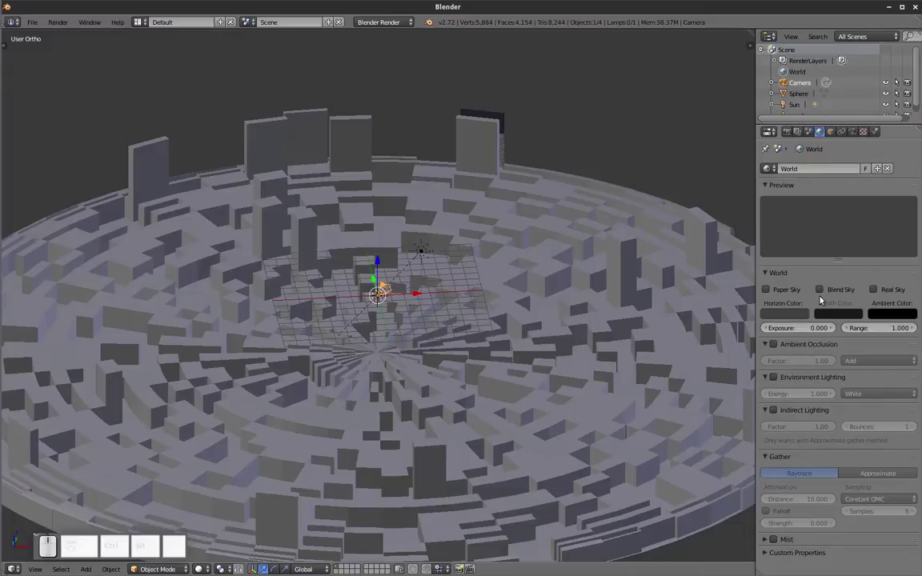
{"action": "left_click", "coordinate": [824, 293]}
{"action": "left_click", "coordinate": [879, 292]}
{"action": "left_click", "coordinate": [836, 314]}
{"action": "left_click", "coordinate": [804, 206]}
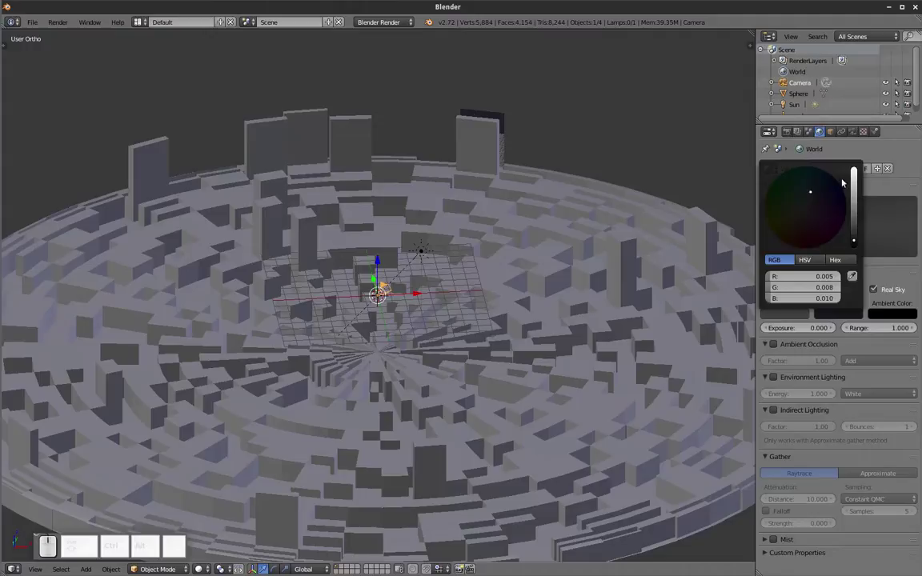
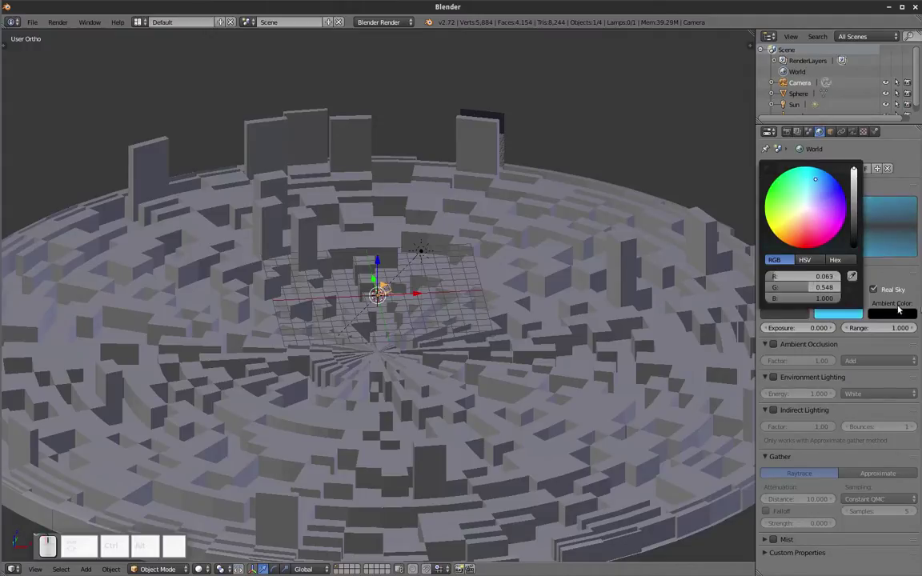
{"action": "left_click", "coordinate": [787, 311]}
{"action": "left_click", "coordinate": [863, 184]}
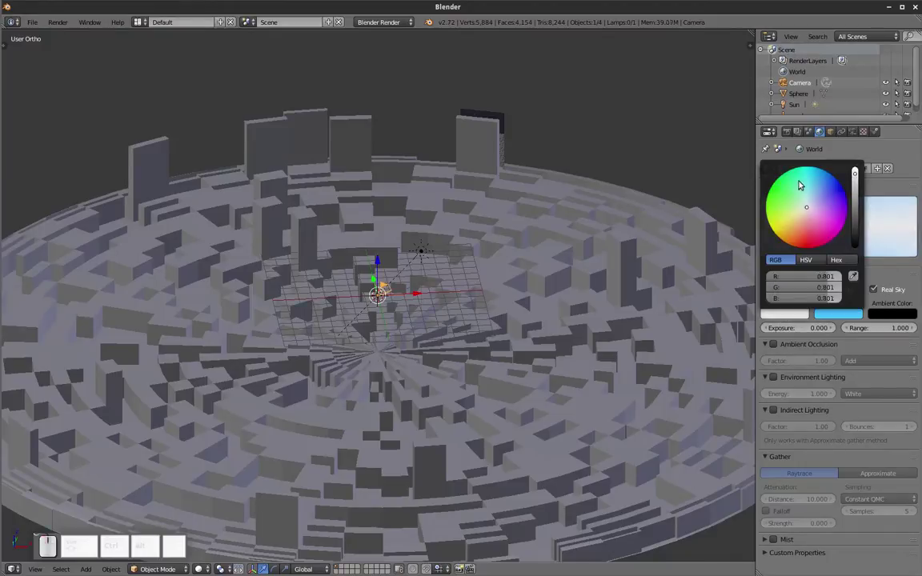
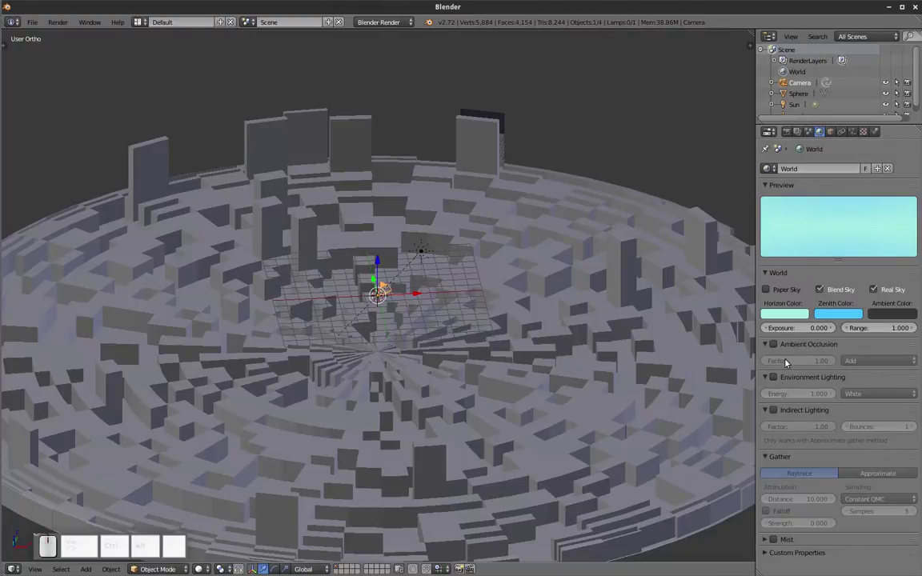
Step: Turn on Ambient Occlusion and set its blend mode to Multiply
{"action": "left_click", "coordinate": [777, 345]}
{"action": "left_click", "coordinate": [873, 367]}
{"action": "left_click", "coordinate": [858, 348]}
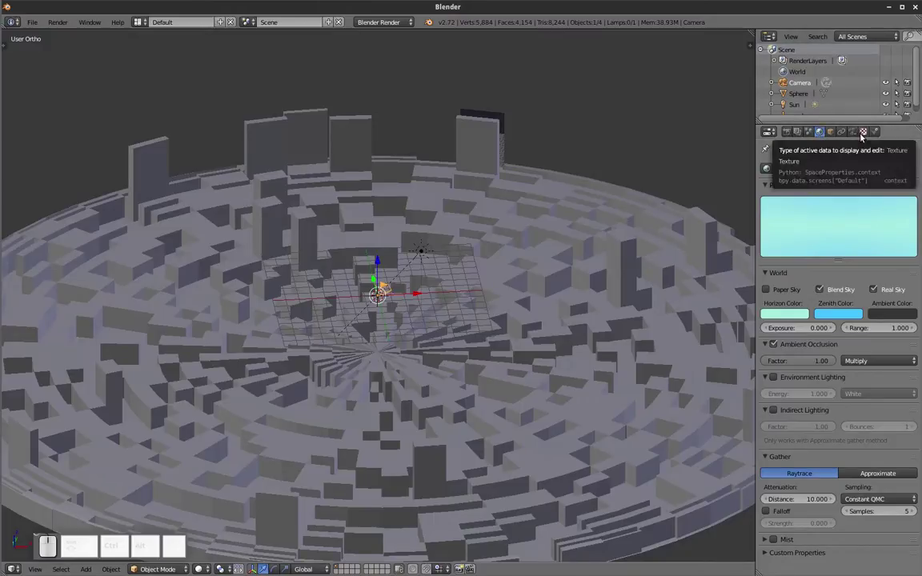
Step: Create a new World texture of type Environment Map with Animated cube mapping
{"action": "left_click", "coordinate": [864, 135]}
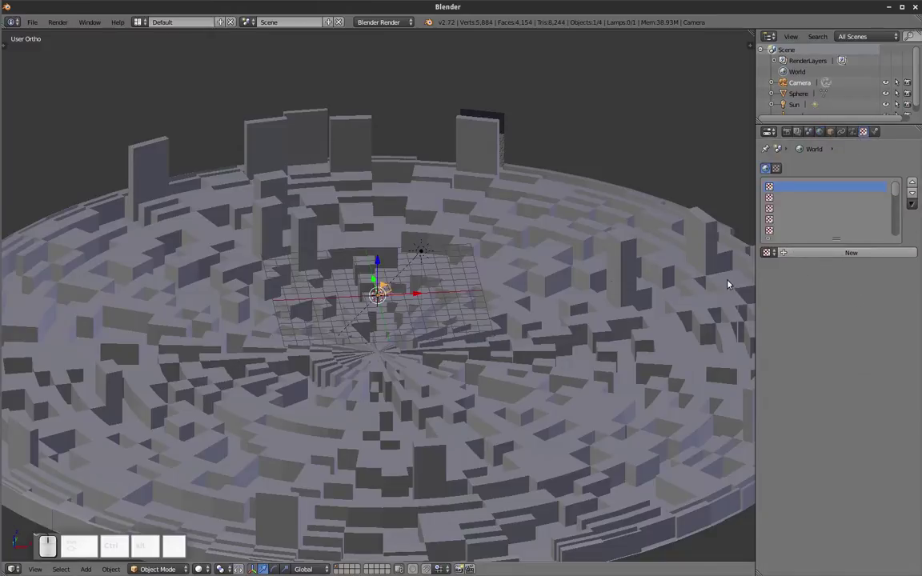
{"action": "left_click", "coordinate": [795, 256]}
{"action": "left_click_drag", "start_coordinate": [810, 328], "coordinate": [839, 269]}
{"action": "left_click", "coordinate": [840, 269]}
{"action": "left_click", "coordinate": [837, 209]}
{"action": "left_click_drag", "start_coordinate": [838, 209], "coordinate": [920, 459]}
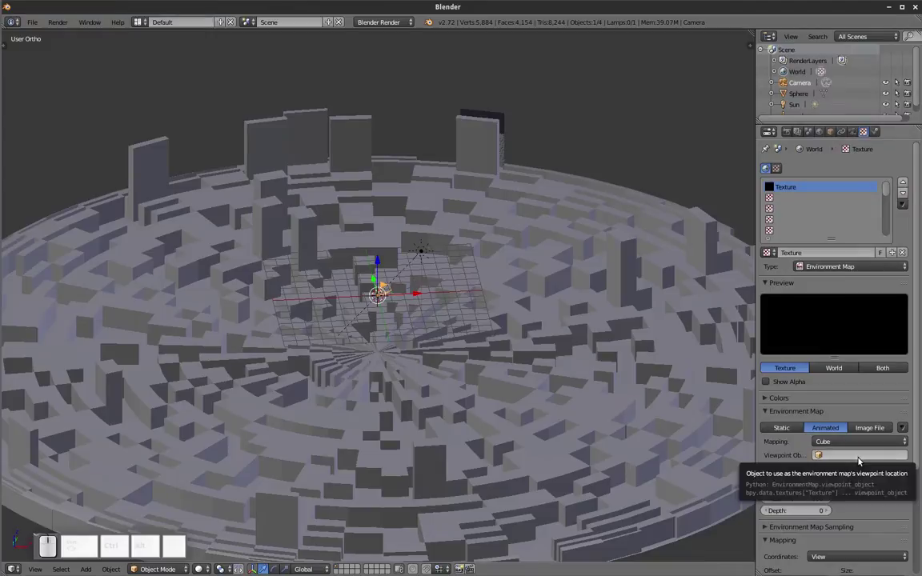
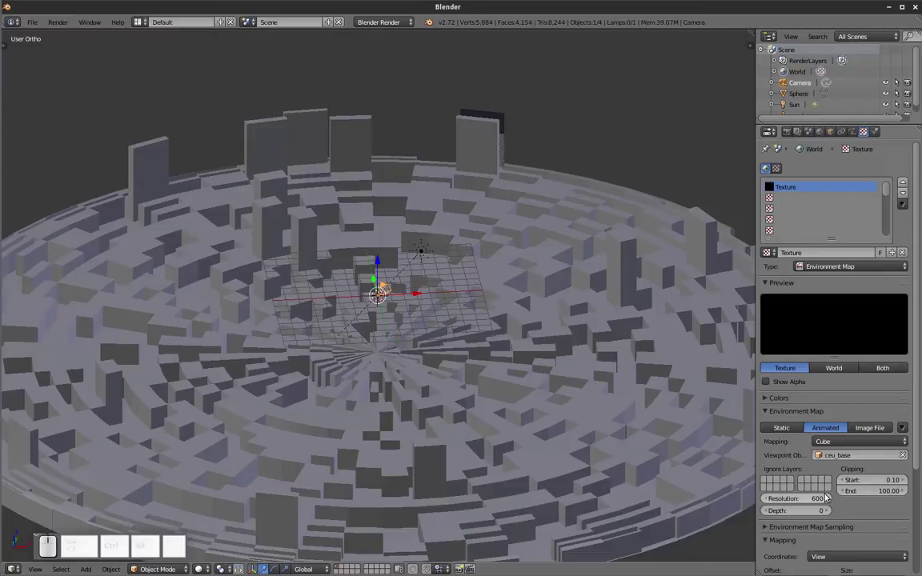
Step: Set the environment map resolution to 512 and reach its extra save actions menu
{"action": "left_click", "coordinate": [811, 496]}
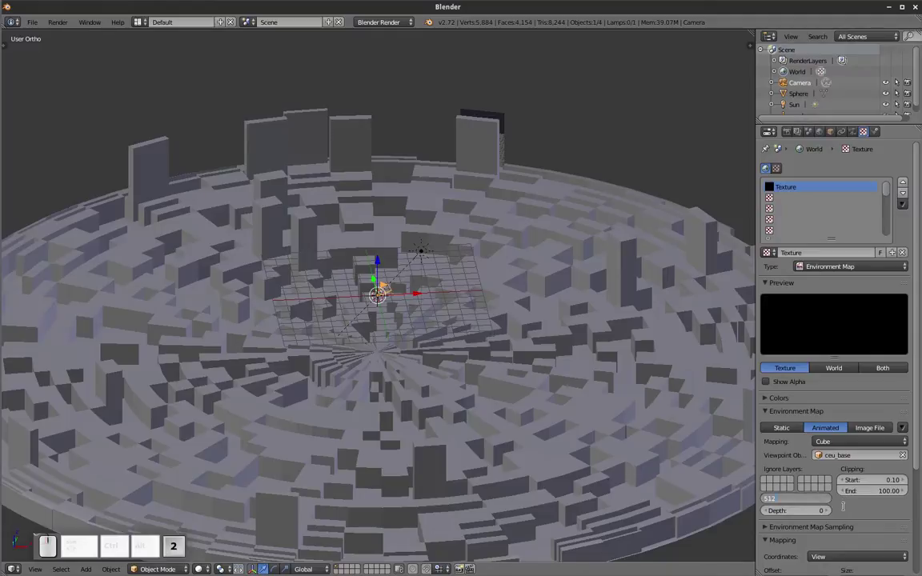
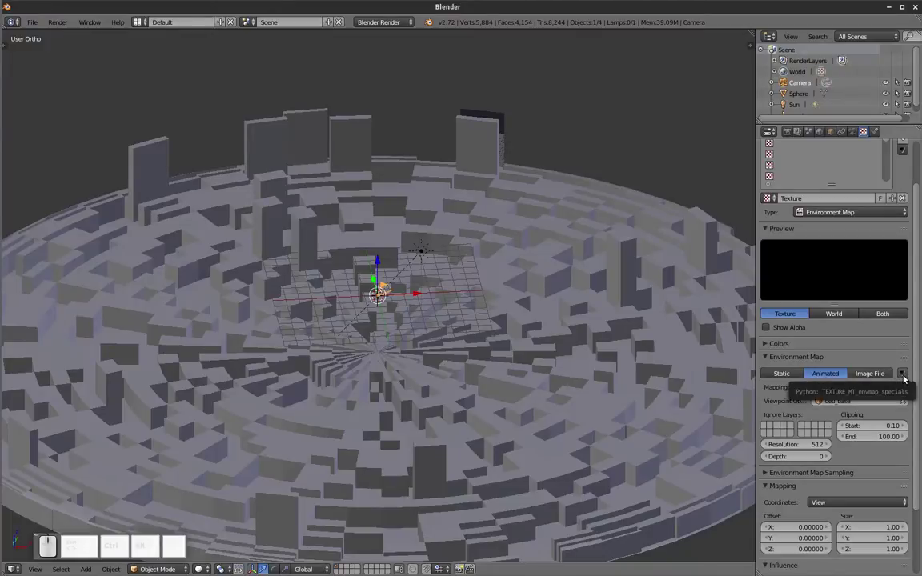
{"action": "left_click", "coordinate": [906, 377]}
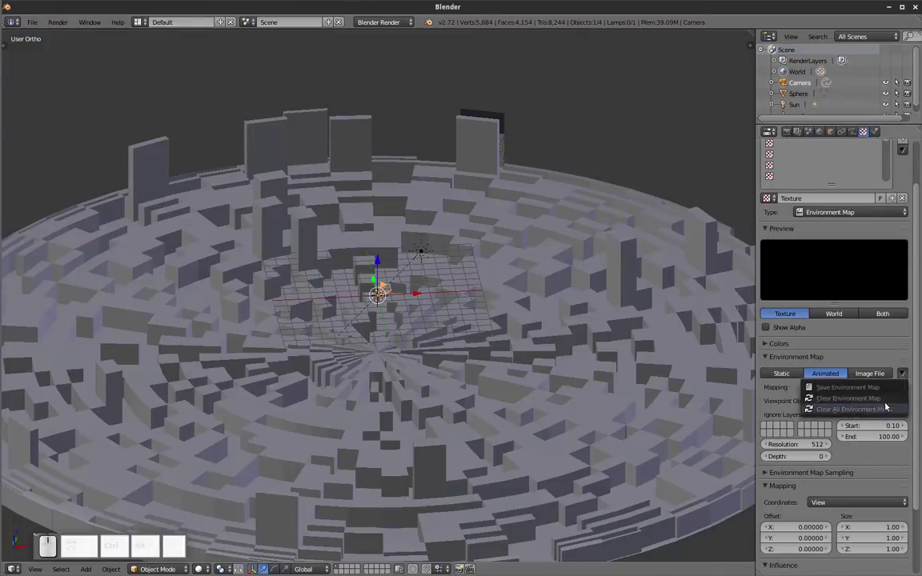
{"action": "left_click", "coordinate": [919, 388]}
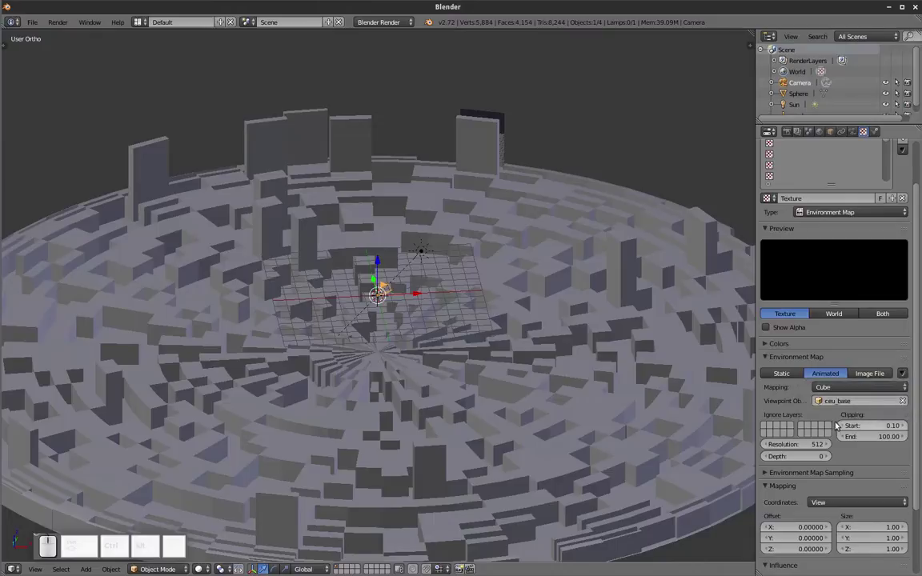
Step: Render the sky and save its environment map into the sky folder
{"action": "key", "text": "F12"}
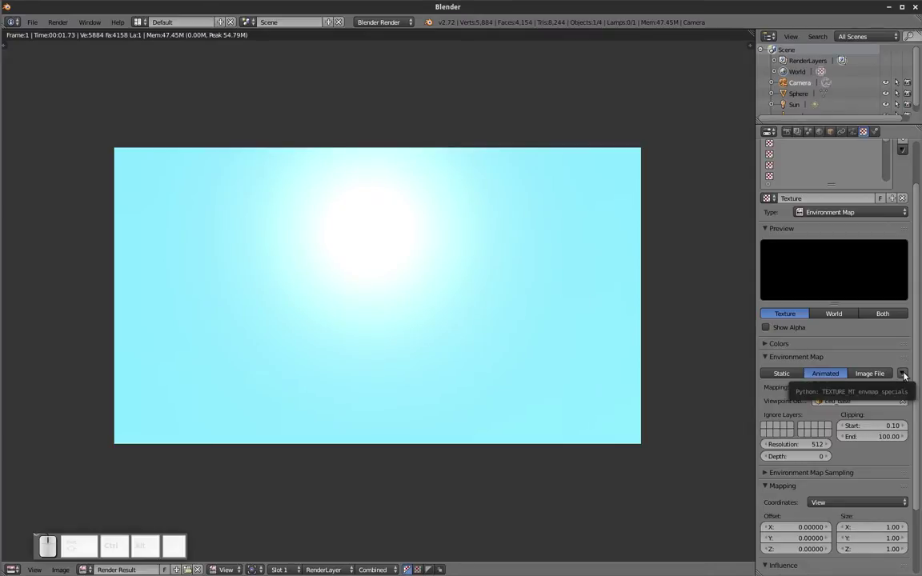
{"action": "left_click", "coordinate": [903, 374]}
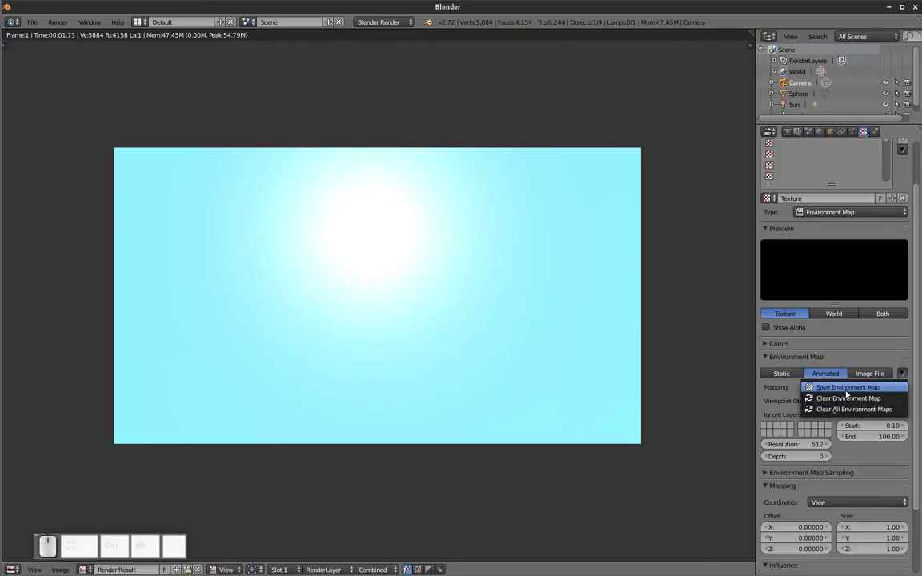
{"action": "left_click", "coordinate": [852, 389]}
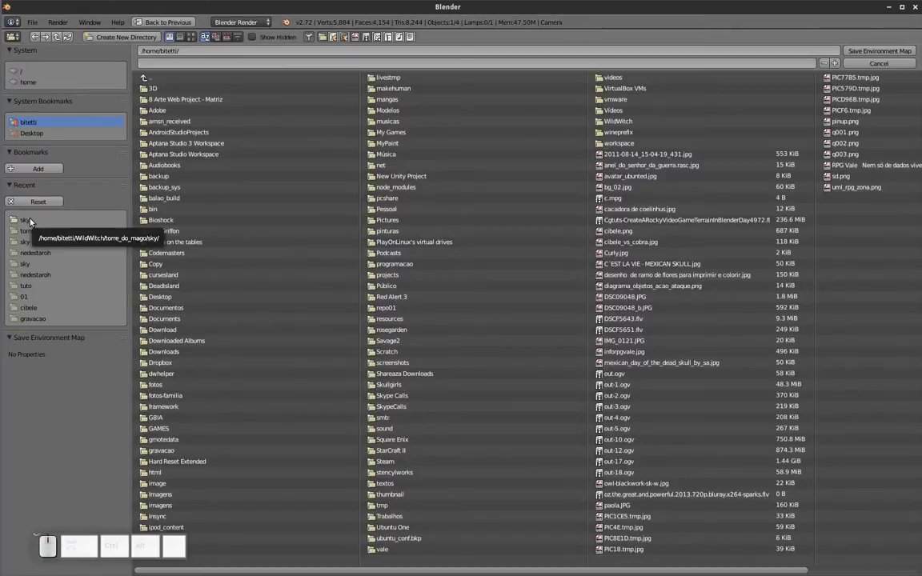
{"action": "left_click", "coordinate": [34, 218]}
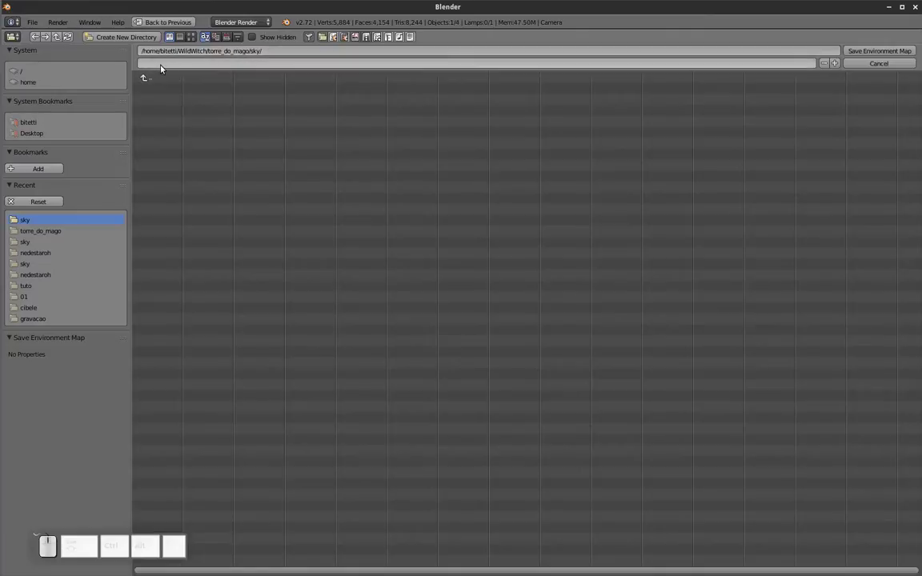
{"action": "left_click", "coordinate": [149, 82]}
{"action": "left_click", "coordinate": [164, 89]}
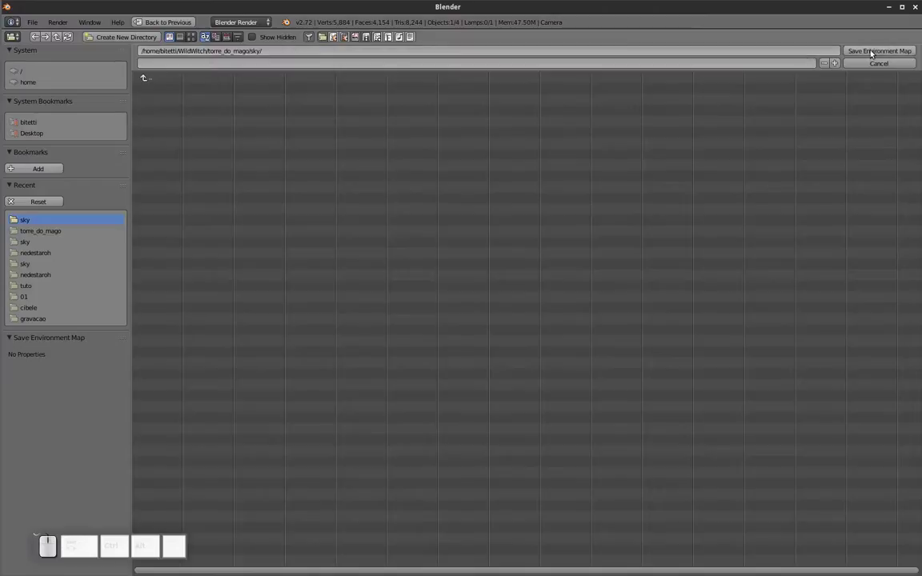
{"action": "left_click", "coordinate": [874, 65]}
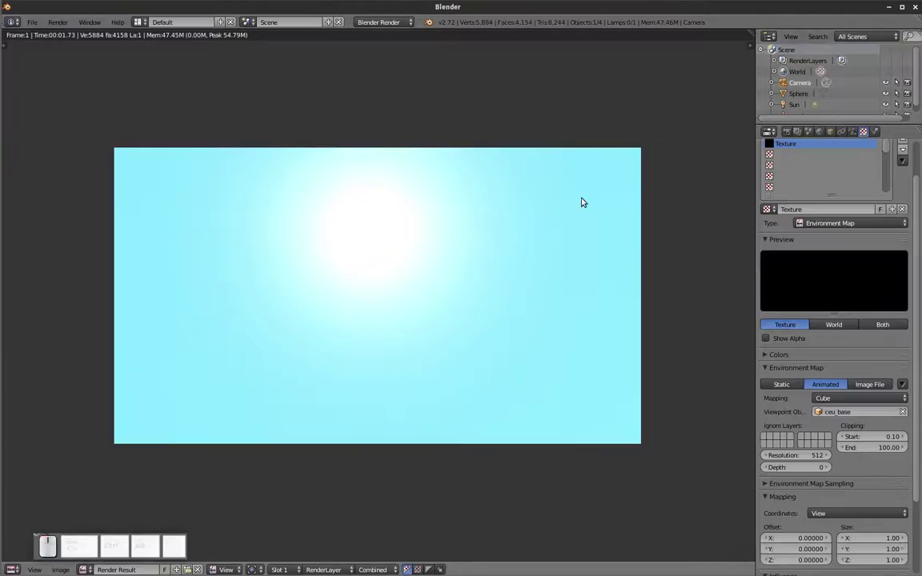
Step: Save the Blender project as ceu.blend
{"action": "key", "text": "ctrl+w"}
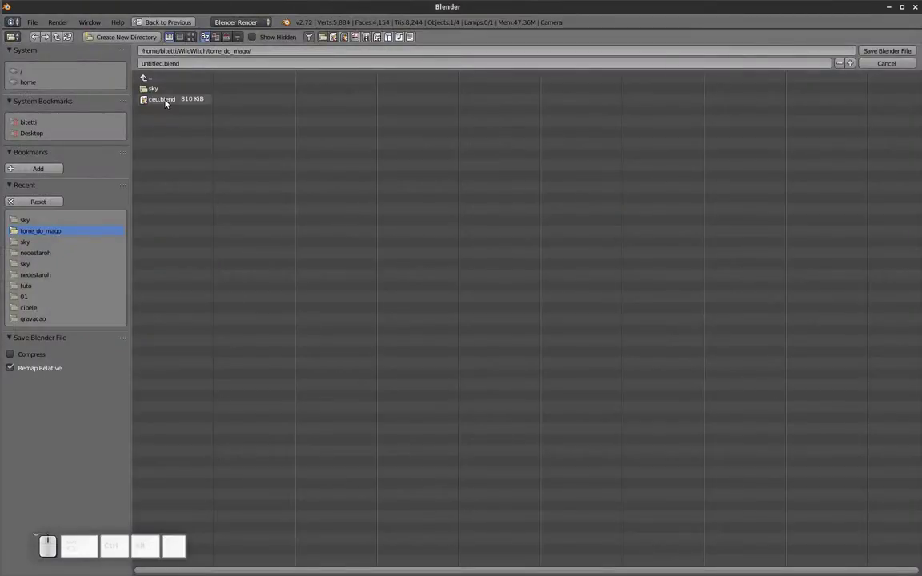
{"action": "left_click", "coordinate": [169, 102]}
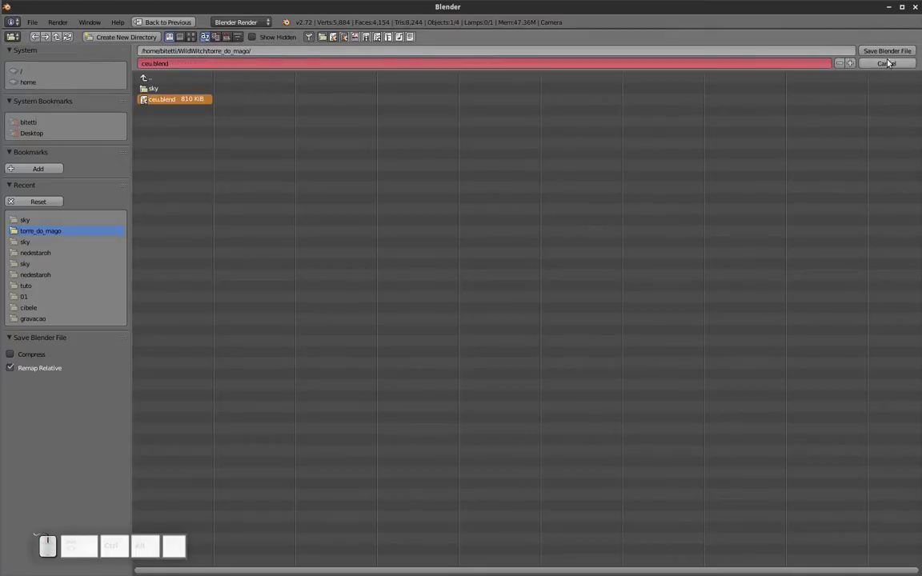
{"action": "left_click", "coordinate": [883, 51]}
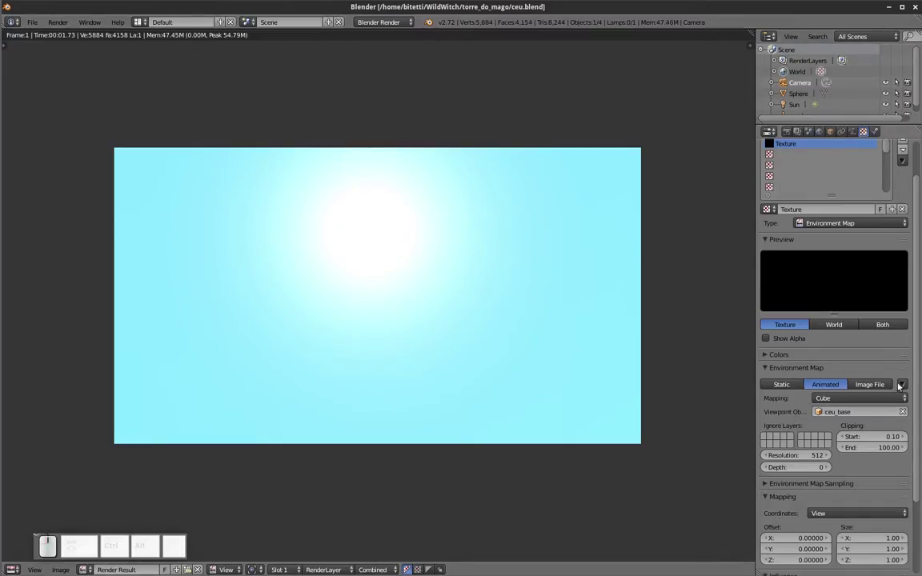
Step: Export the environment map again into the sky folder as ceu.blend.png
{"action": "left_click", "coordinate": [908, 385]}
{"action": "left_click", "coordinate": [846, 399]}
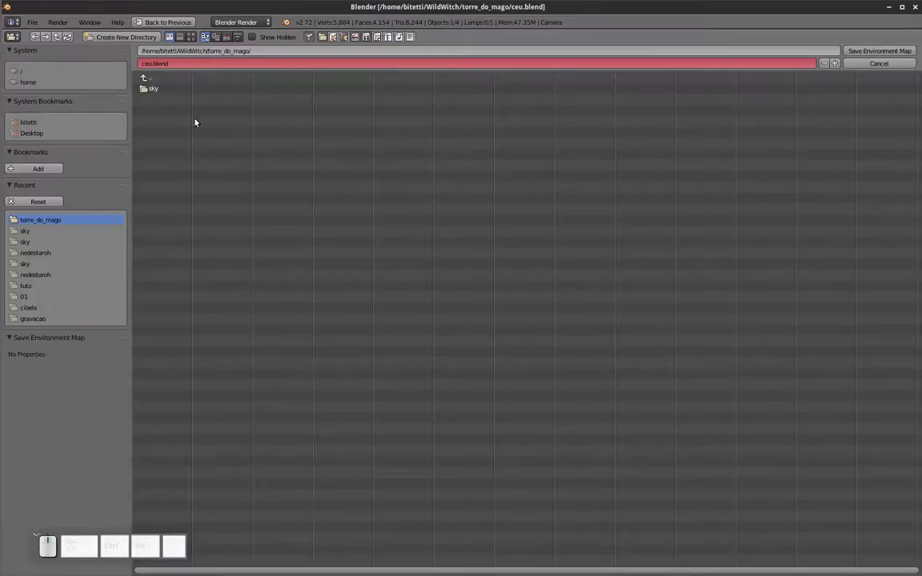
{"action": "left_click", "coordinate": [158, 91]}
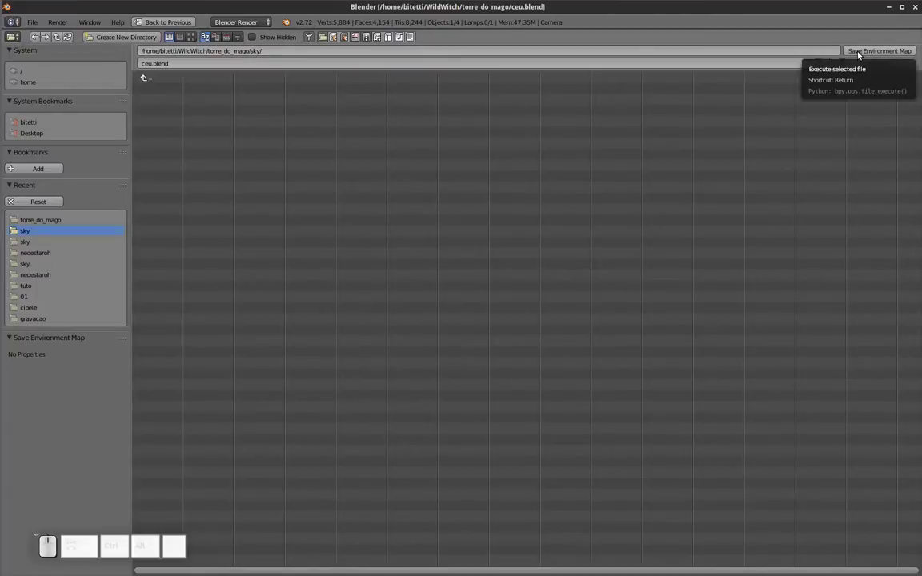
{"action": "left_click", "coordinate": [860, 52]}
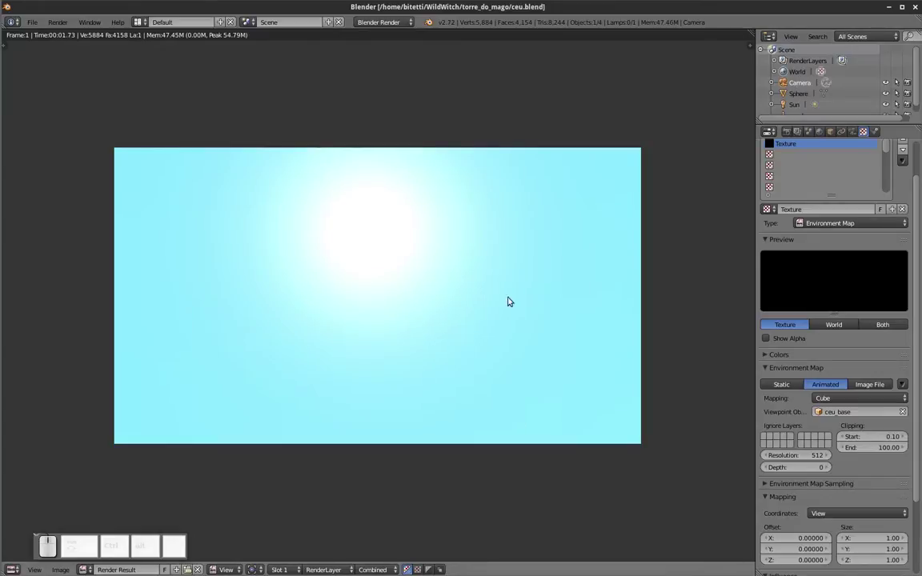
Step: View ceu.blend.png's six cube faces in the image viewer, then close it
{"action": "key", "text": "alt+Tab"}
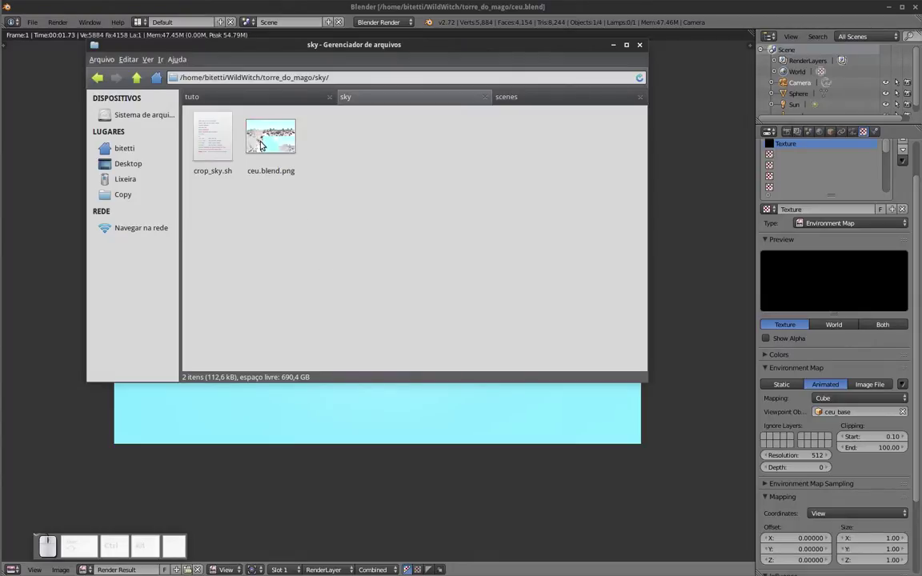
{"action": "left_click", "coordinate": [263, 143]}
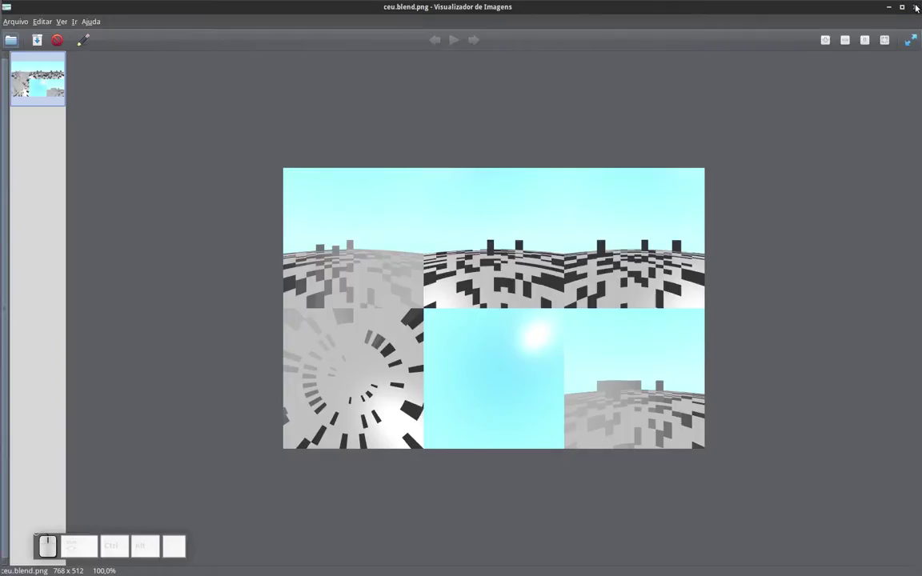
{"action": "left_click", "coordinate": [918, 4]}
Step: Select crop_sky.sh in the sky folder and bring up the folder's context menu
{"action": "middle_click", "coordinate": [918, 5]}
{"action": "left_click", "coordinate": [539, 259]}
{"action": "middle_click", "coordinate": [539, 259]}
{"action": "left_click", "coordinate": [219, 175]}
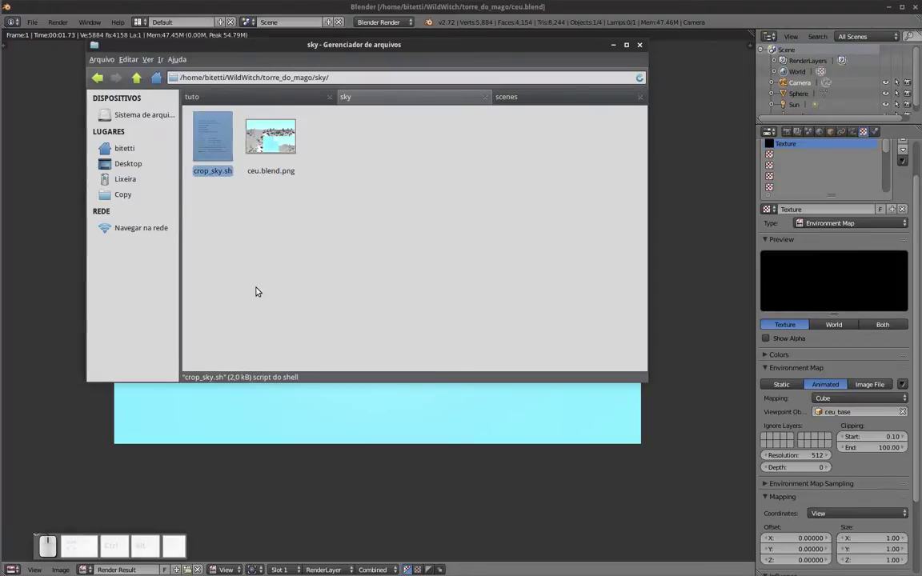
{"action": "left_click", "coordinate": [382, 192]}
{"action": "right_click", "coordinate": [420, 202]}
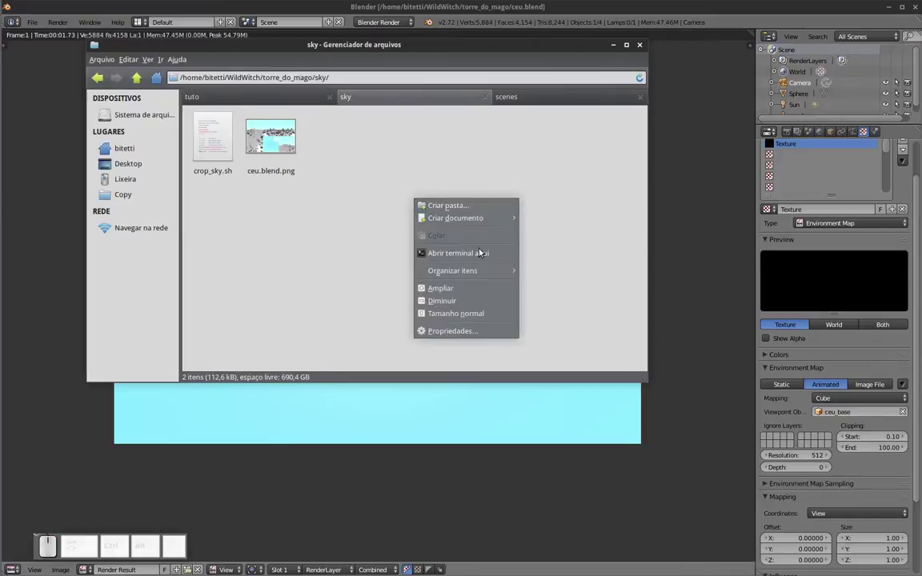
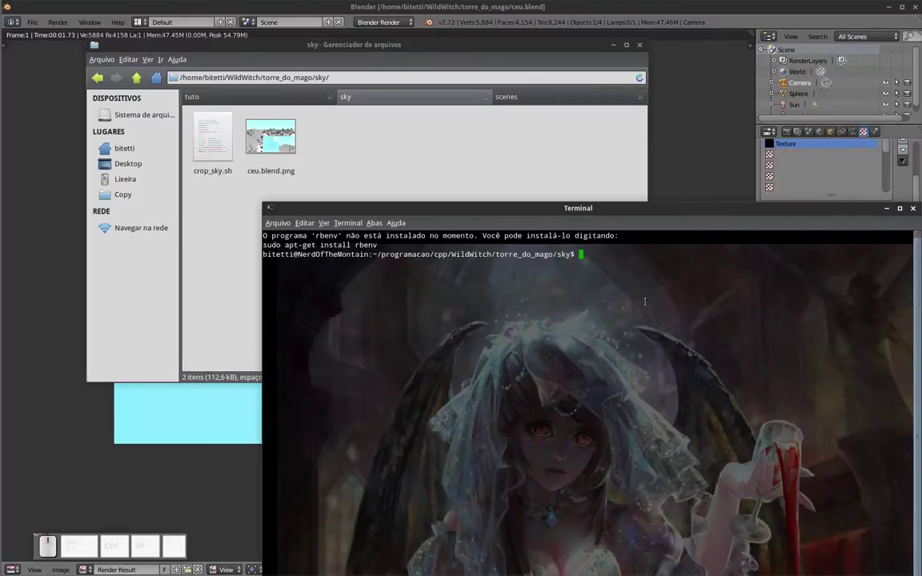
Step: Run ./crop_sky.sh ceu.blend.png to split the map into six face images
{"action": "key", "text": "."}
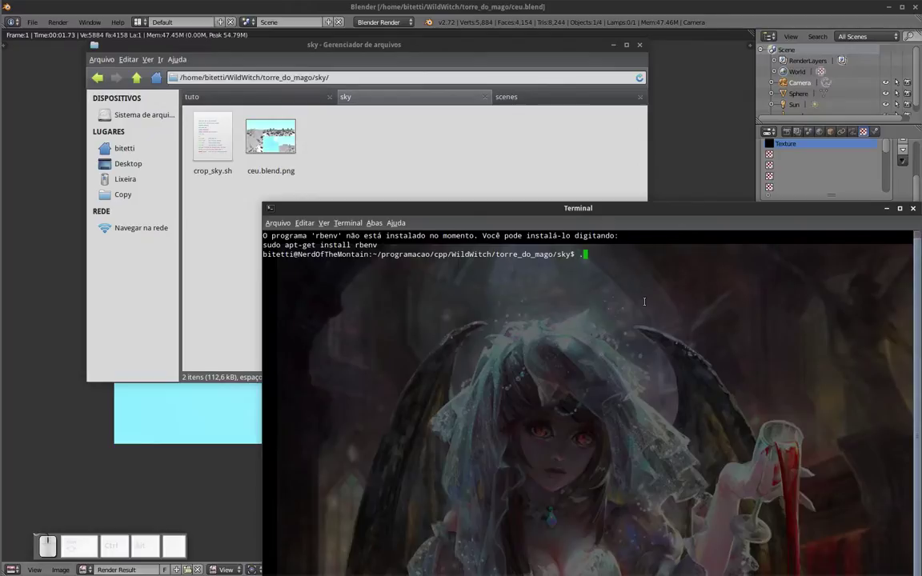
{"action": "key", "text": "r"}
{"action": "key", "text": "Tab"}
{"action": "key", "text": "Tab"}
{"action": "key", "text": "Return"}
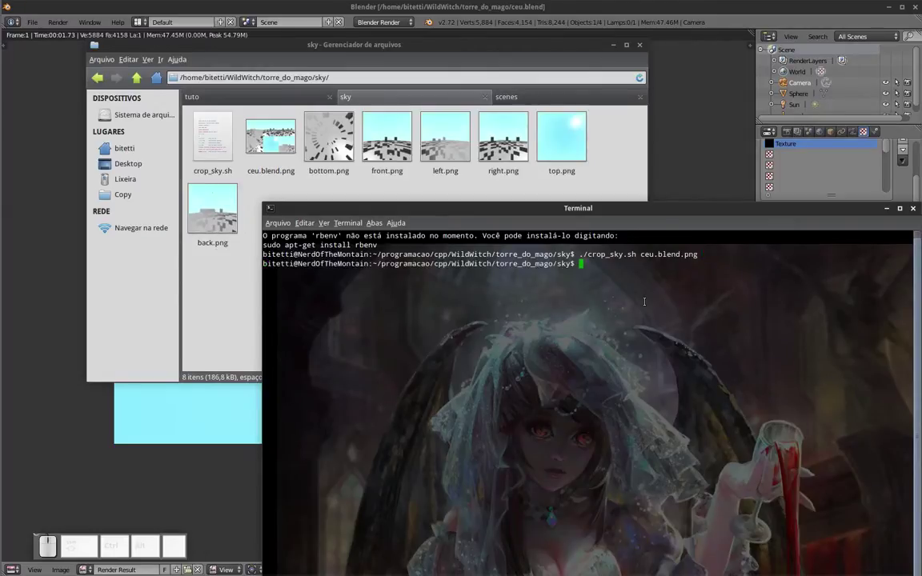
Step: Select the six cropped face PNGs (top, bottom, front, back, left, right) in the sky folder
{"action": "left_click", "coordinate": [915, 213]}
{"action": "left_click", "coordinate": [436, 220]}
{"action": "left_click", "coordinate": [334, 158]}
{"action": "left_click", "coordinate": [384, 157]}
{"action": "left_click", "coordinate": [452, 151]}
{"action": "left_click", "coordinate": [231, 235]}
{"action": "left_click", "coordinate": [356, 248]}
{"action": "left_click", "coordinate": [356, 234]}
{"action": "left_click", "coordinate": [316, 151]}
{"action": "left_click", "coordinate": [249, 208]}
{"action": "left_click", "coordinate": [227, 217]}
{"action": "left_click", "coordinate": [358, 135]}
{"action": "left_click", "coordinate": [226, 219]}
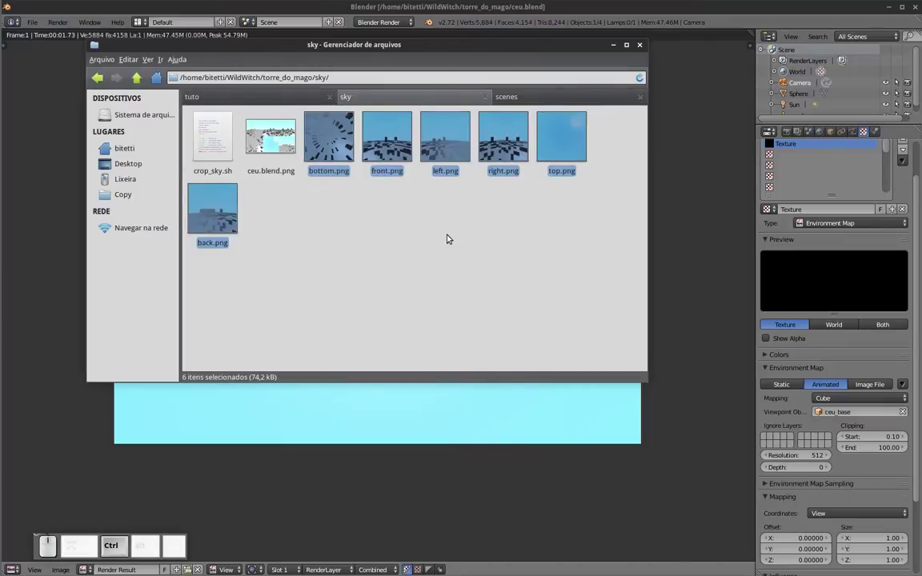
Step: Copy the six face images and show the game's scenes folder
{"action": "key", "text": "ctrl+x"}
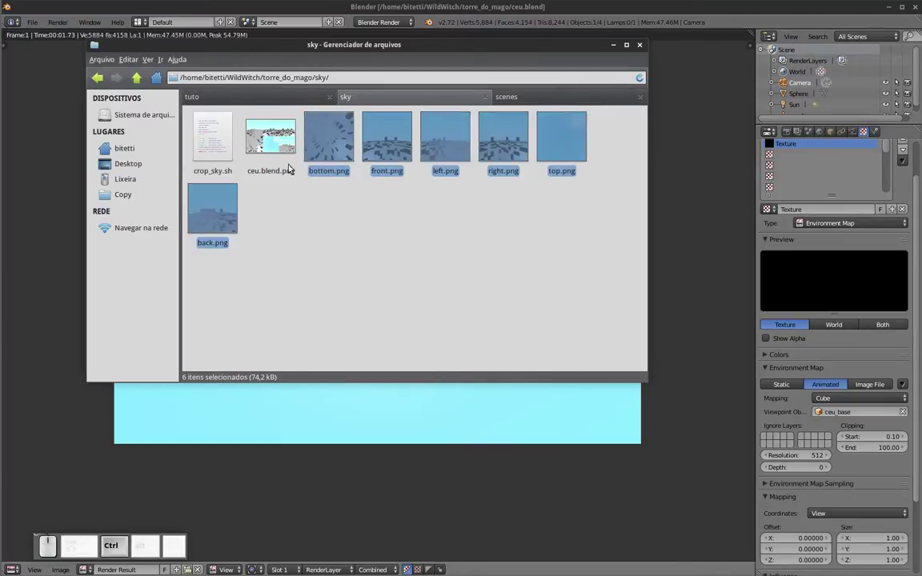
{"action": "left_click", "coordinate": [531, 97]}
{"action": "left_click", "coordinate": [411, 236]}
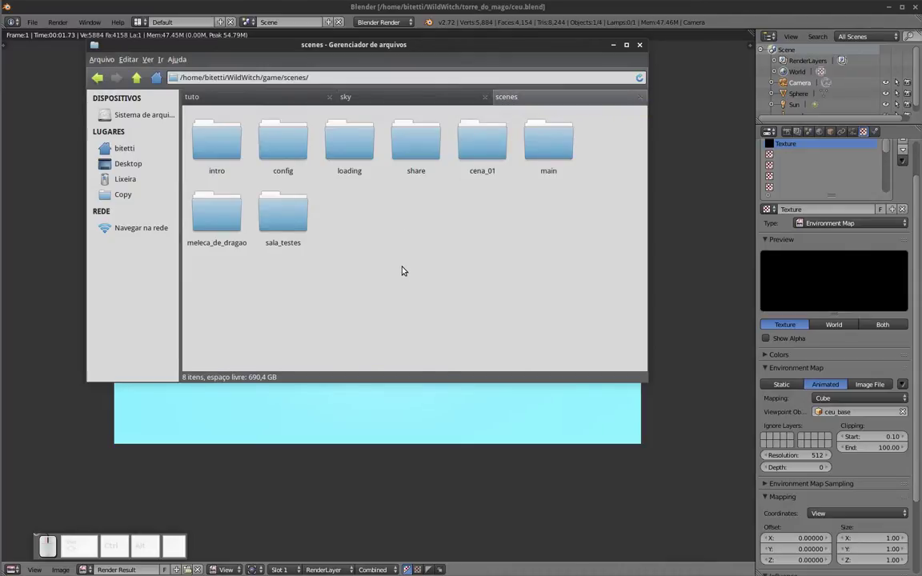
{"action": "left_click", "coordinate": [303, 319]}
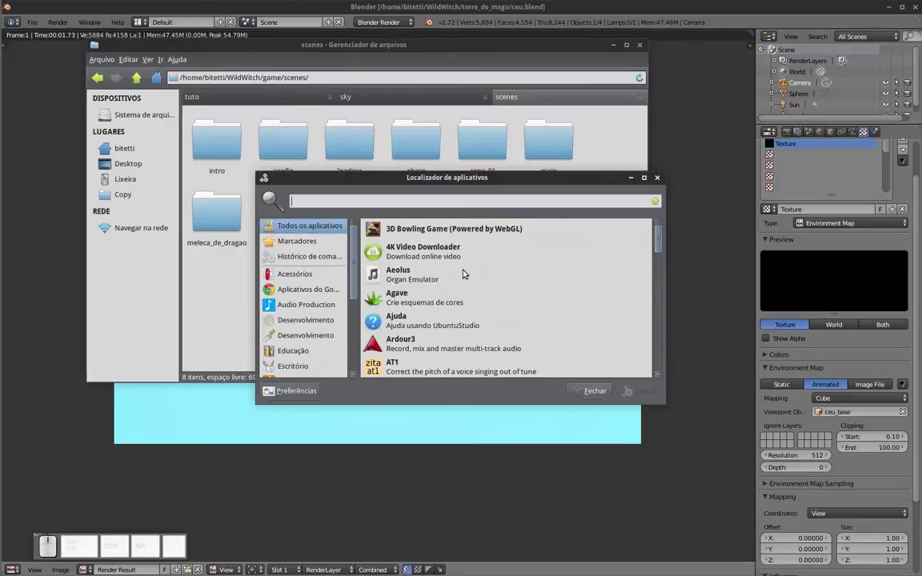
Step: Launch Godot and run the Wild Witch Project
{"action": "key", "text": "Down"}
{"action": "key", "text": "Return"}
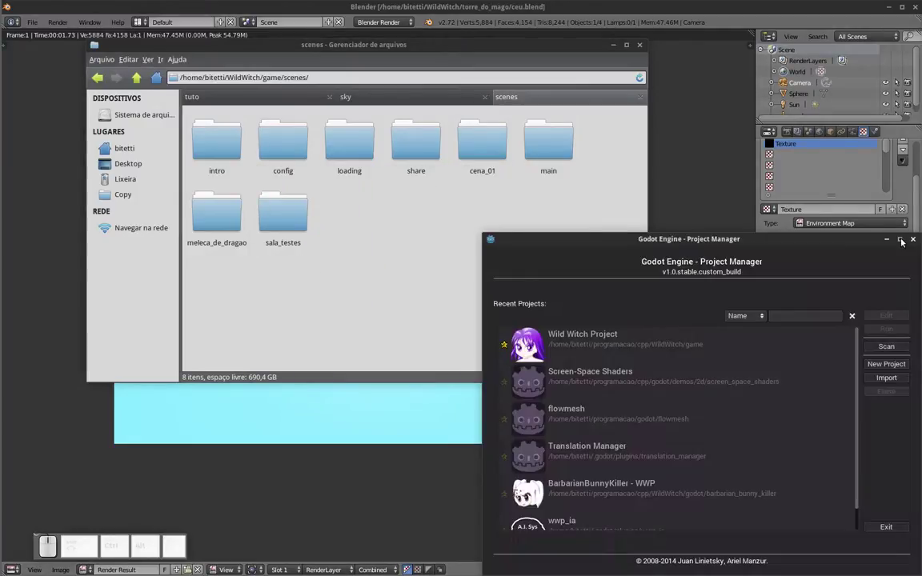
{"action": "left_click", "coordinate": [634, 358]}
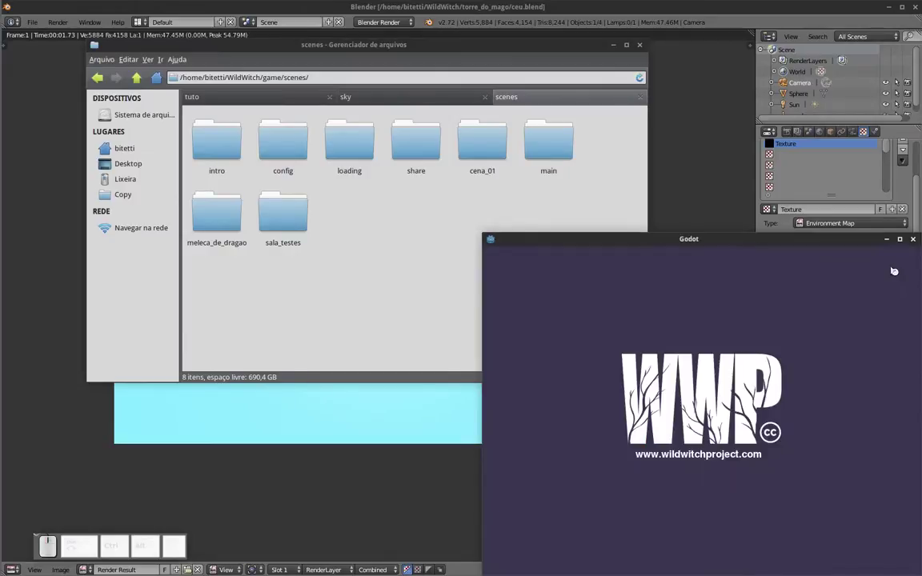
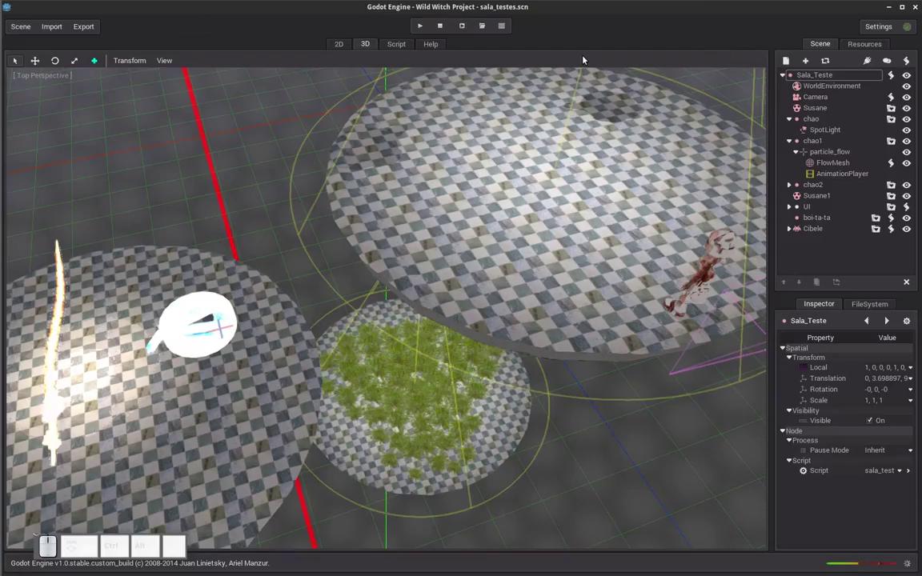
Step: Create a new scene with a Spatial root renamed torre_do_mago
{"action": "left_click", "coordinate": [29, 29]}
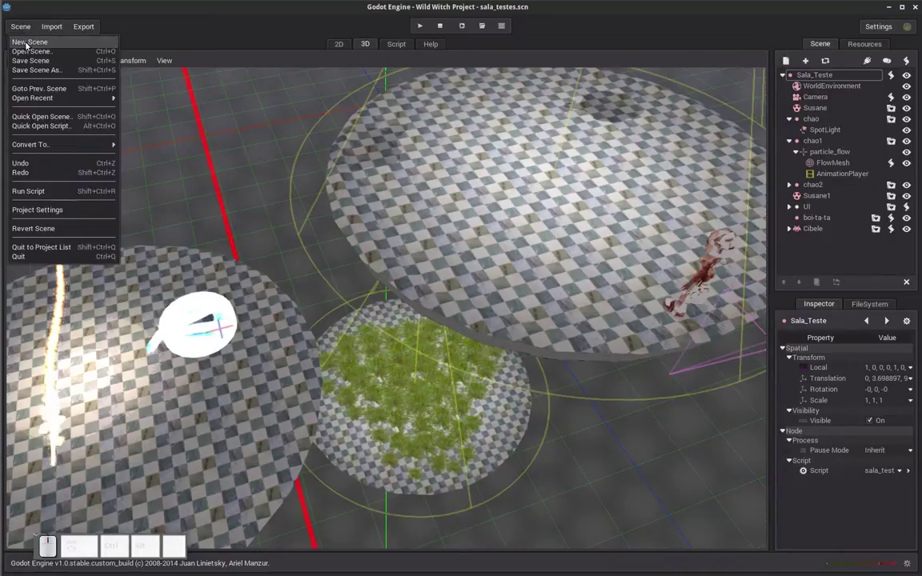
{"action": "left_click", "coordinate": [29, 44]}
{"action": "left_click", "coordinate": [500, 302]}
{"action": "left_click", "coordinate": [427, 218]}
{"action": "left_click", "coordinate": [461, 190]}
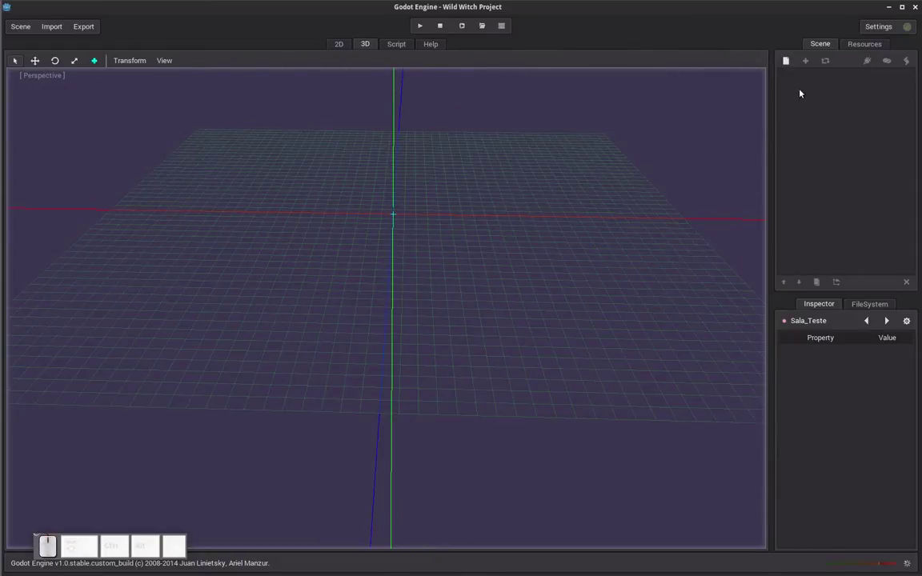
{"action": "left_click", "coordinate": [793, 64]}
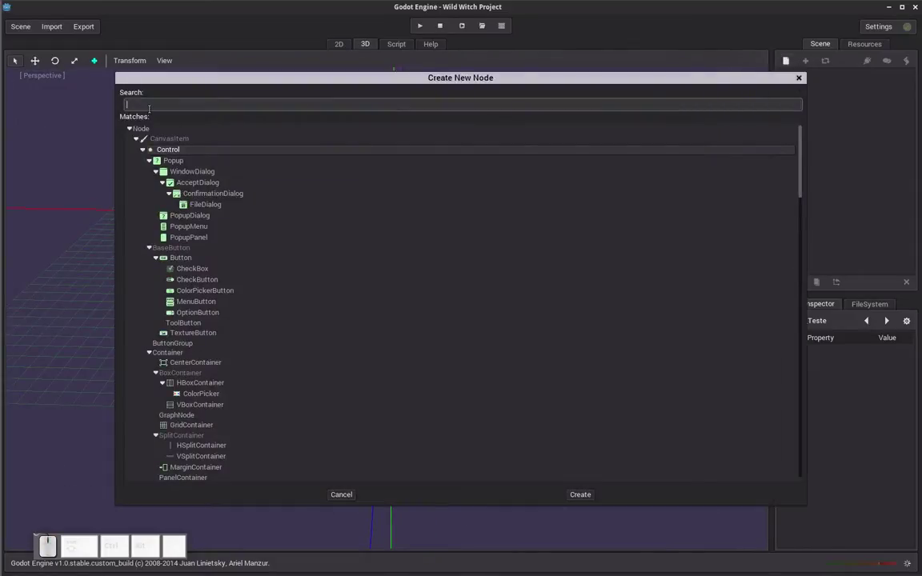
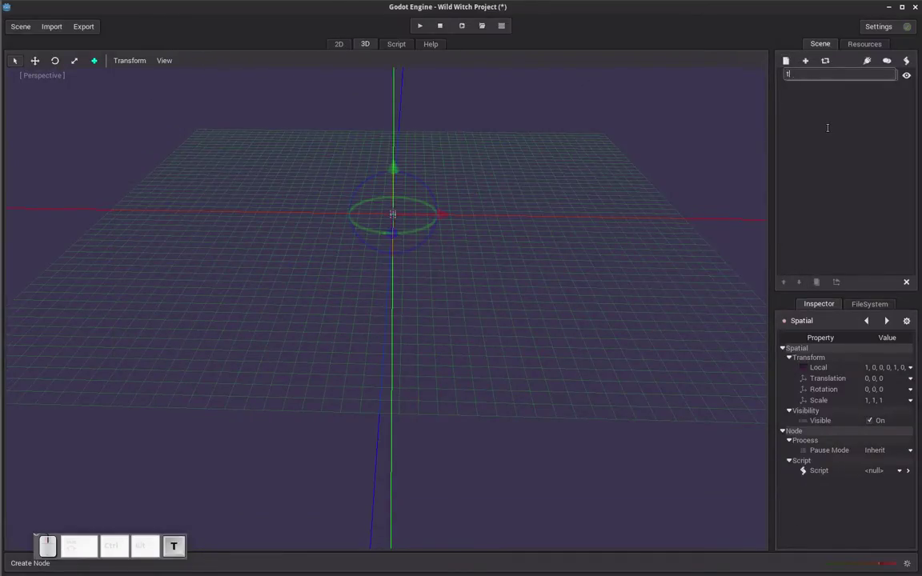
{"action": "key", "text": "BackSpace"}
{"action": "key", "text": "r"}
{"action": "key", "text": "e"}
{"action": "key", "text": "shift+Return"}
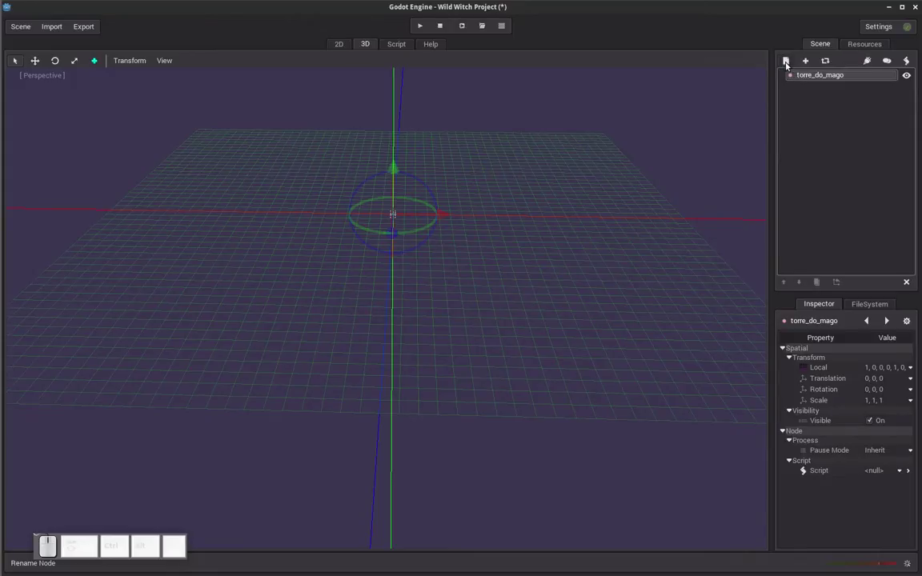
Step: Add a Camera child node and move it slightly along one axis
{"action": "left_click", "coordinate": [790, 64]}
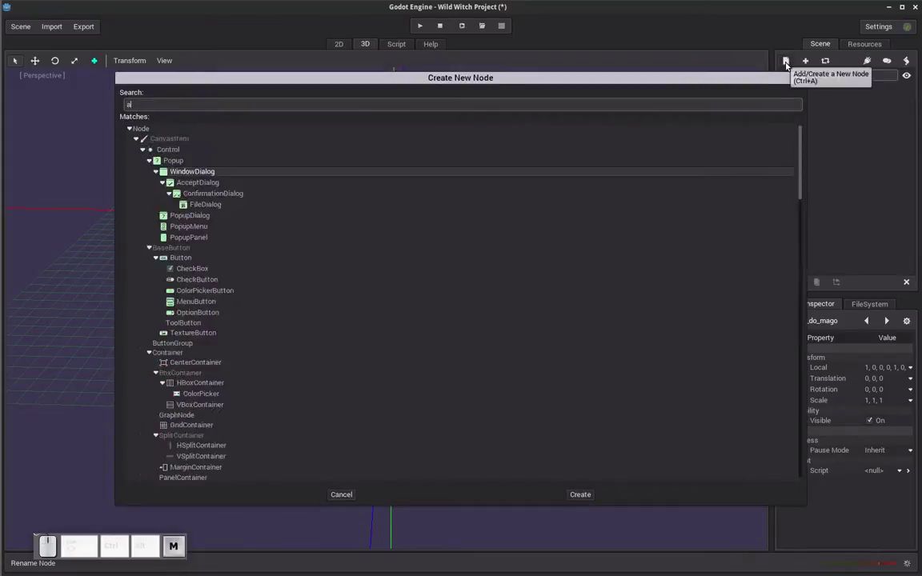
{"action": "key", "text": "Up"}
{"action": "key", "text": "Return"}
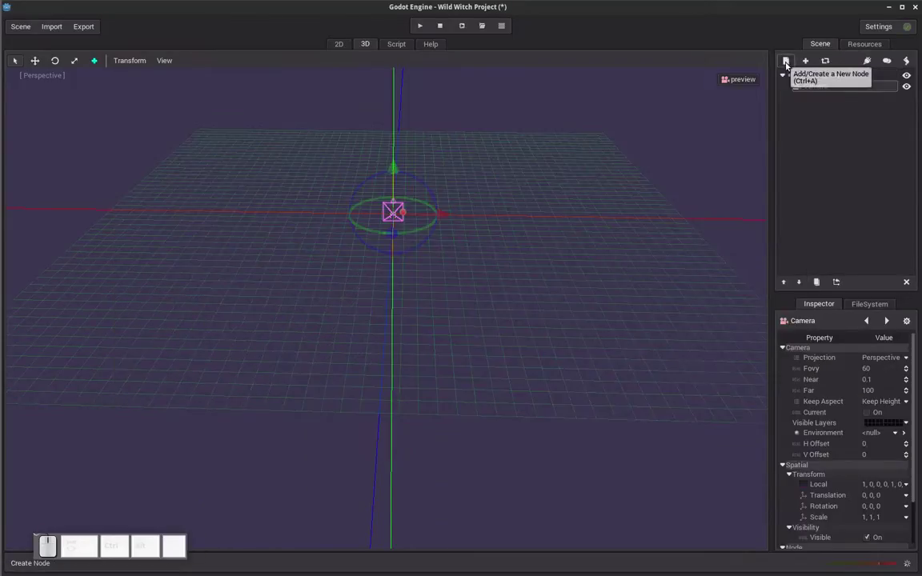
{"action": "middle_click", "coordinate": [420, 251]}
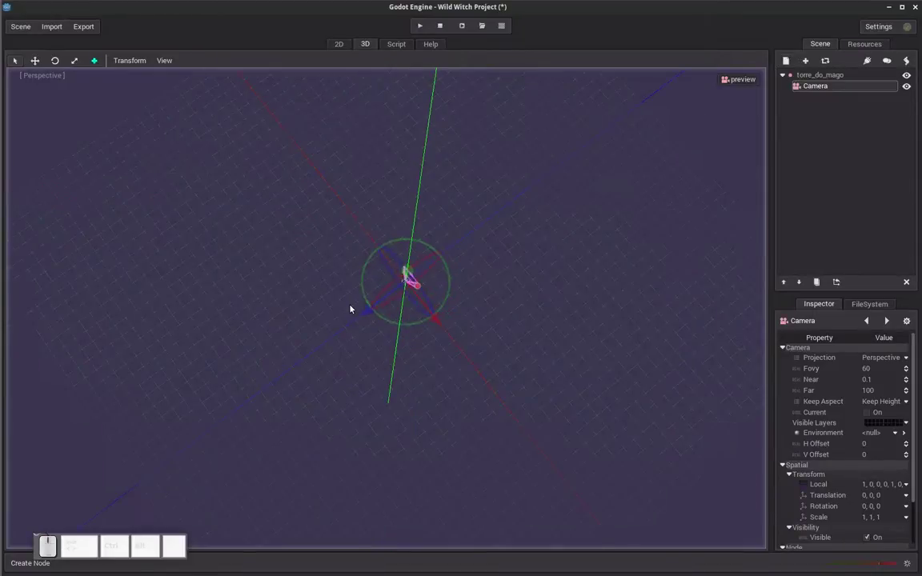
{"action": "left_click_drag", "start_coordinate": [368, 311], "coordinate": [824, 175]}
Step: Save the scene as Torre.scn in a new scenes/torre_do_mago folder
{"action": "left_click", "coordinate": [833, 175]}
{"action": "left_click", "coordinate": [810, 76]}
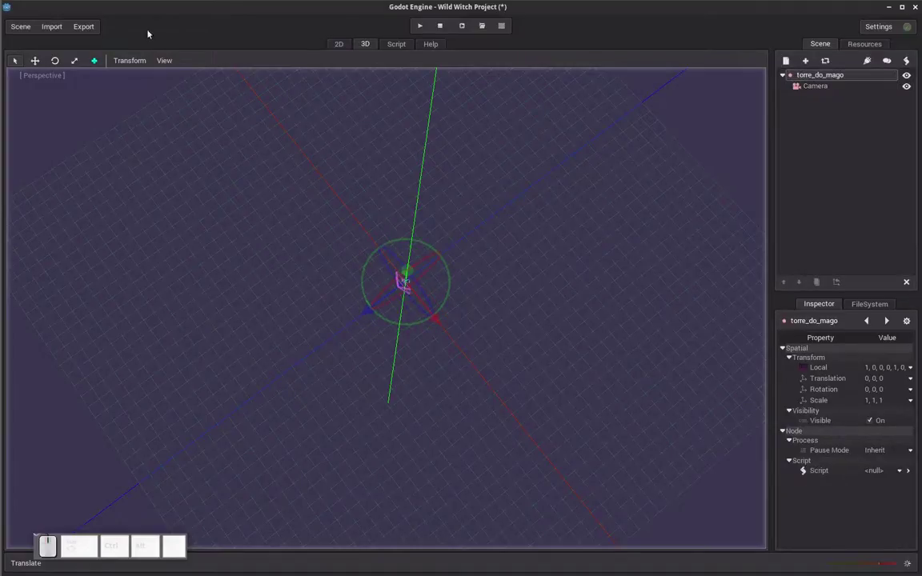
{"action": "key", "text": "ctrl+s"}
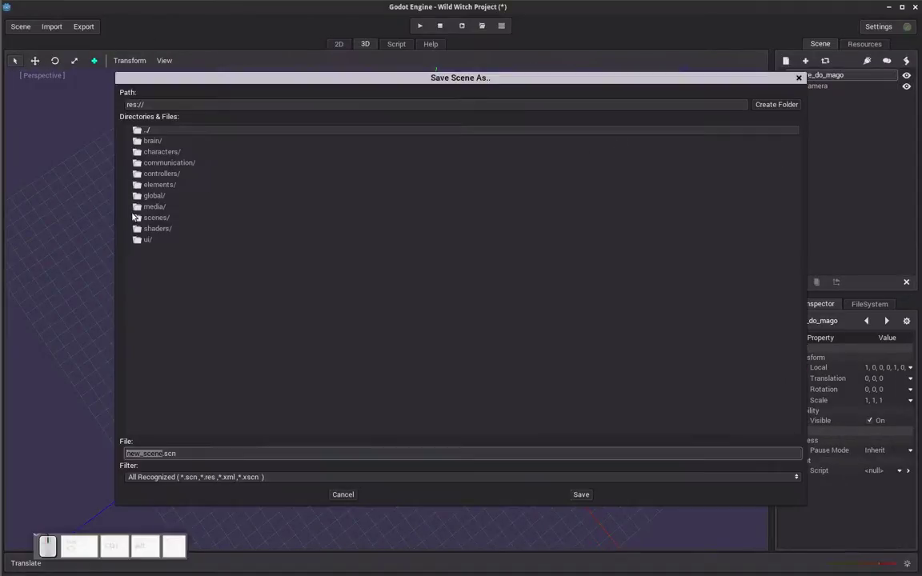
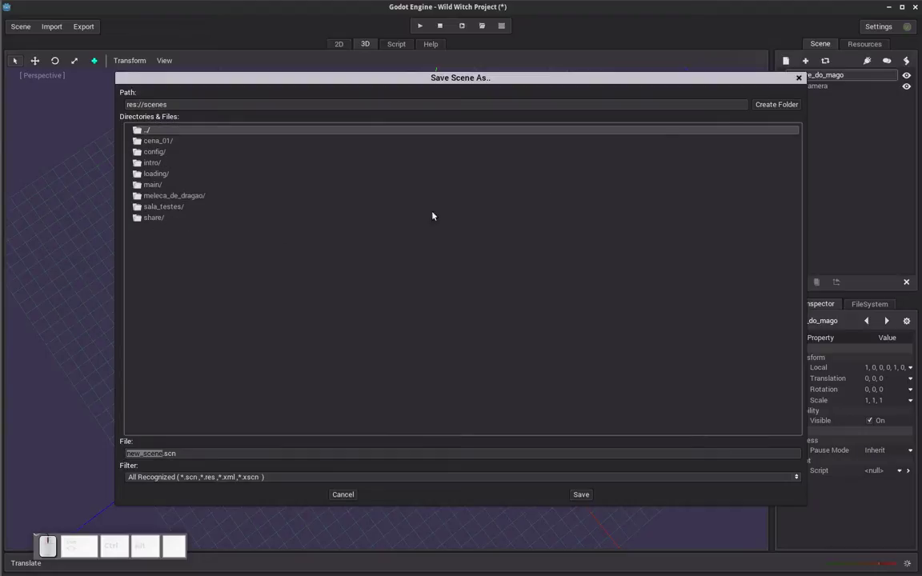
{"action": "left_click", "coordinate": [769, 110]}
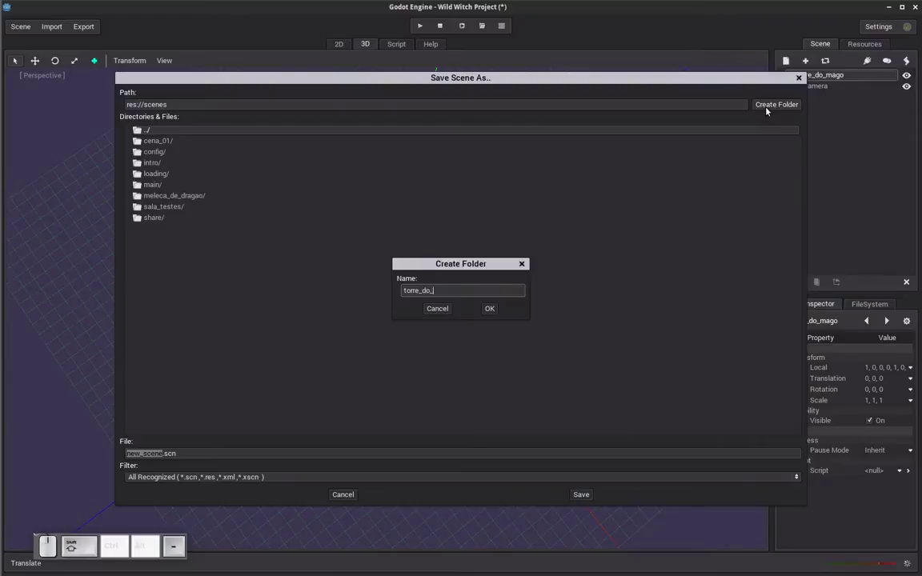
{"action": "key", "text": "shift+BackSpace"}
{"action": "key", "text": "shift+o"}
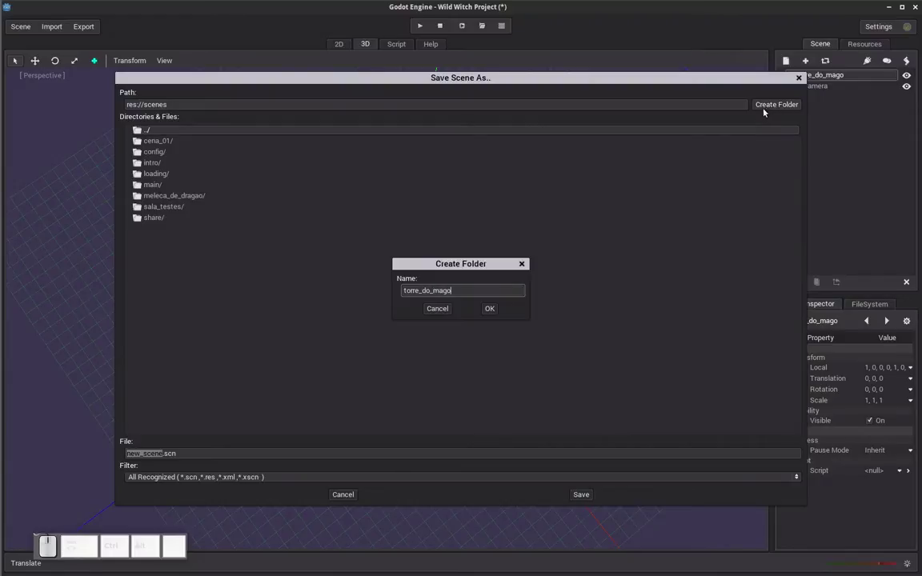
{"action": "left_click", "coordinate": [497, 308]}
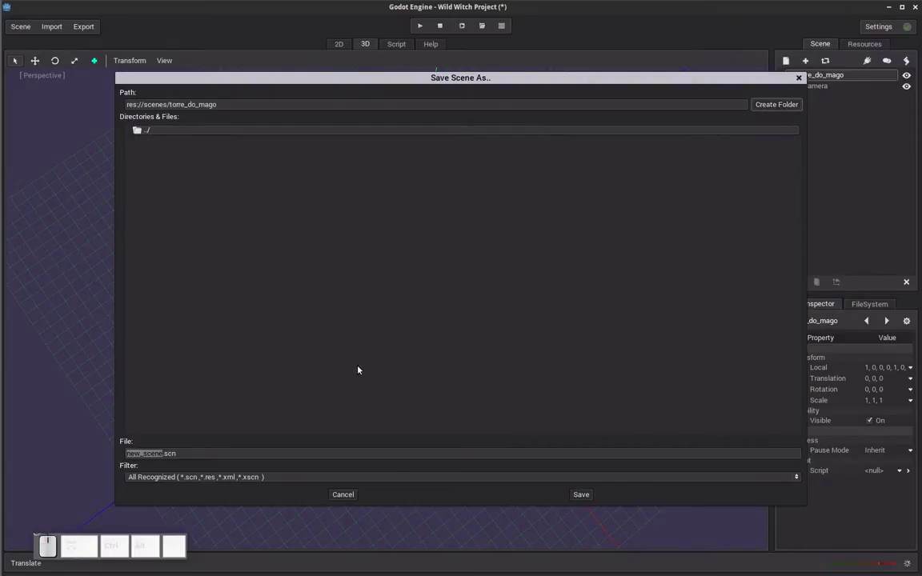
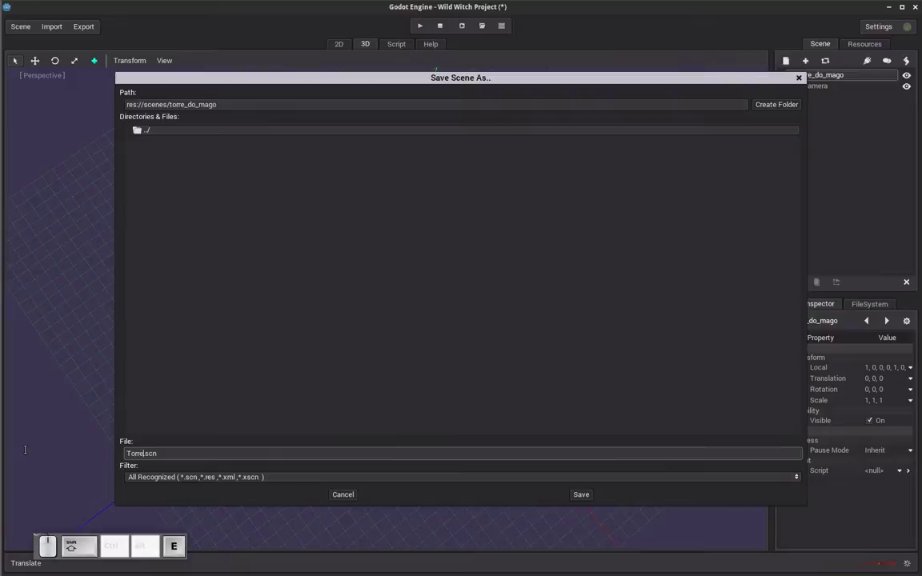
{"action": "key", "text": "Return"}
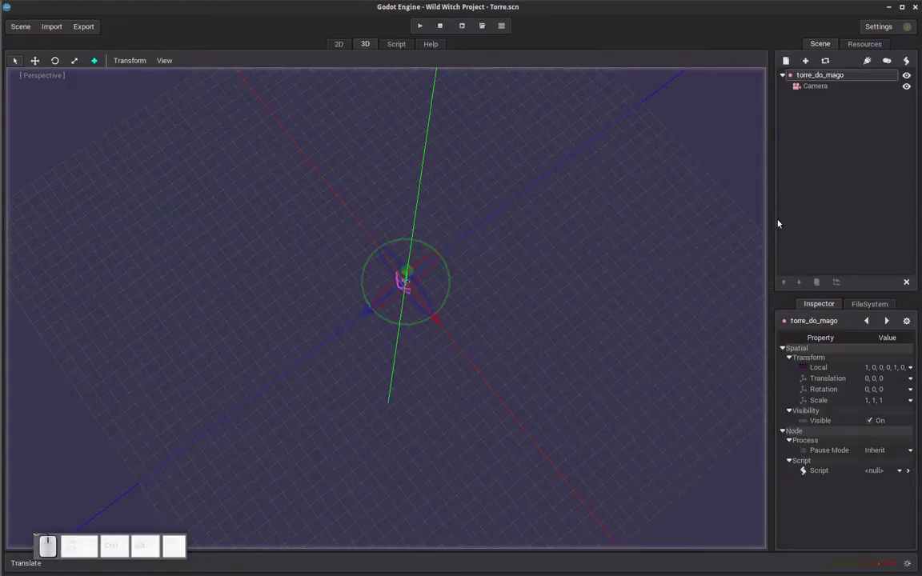
Step: Create a sky folder inside scenes/torre_do_mago in the file manager
{"action": "key", "text": "alt+Tab"}
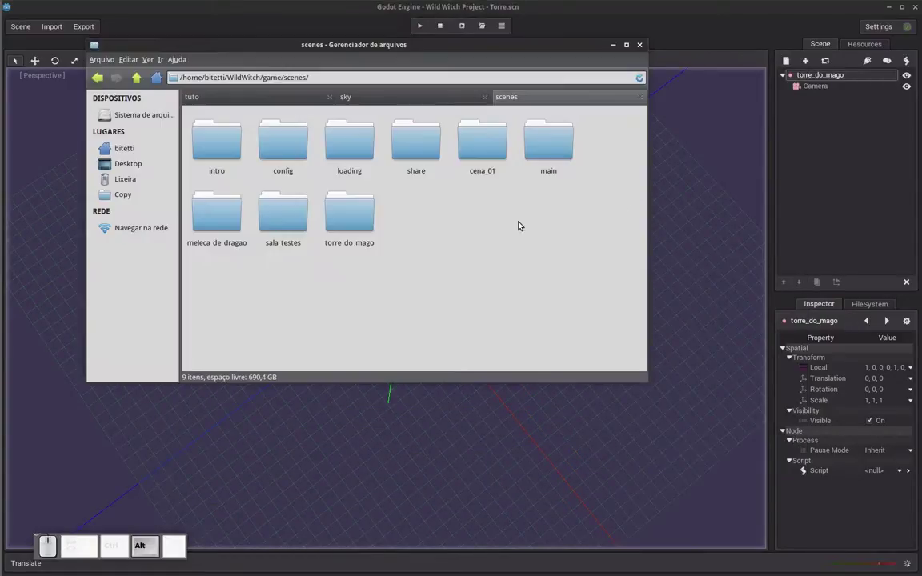
{"action": "left_click", "coordinate": [497, 245]}
{"action": "left_click", "coordinate": [363, 223]}
{"action": "left_click", "coordinate": [341, 262]}
{"action": "left_click", "coordinate": [409, 271]}
{"action": "key", "text": "Return"}
Step: Paste the six sky PNGs into the sky folder and return to Godot
{"action": "left_click", "coordinate": [197, 144]}
{"action": "left_click", "coordinate": [319, 283]}
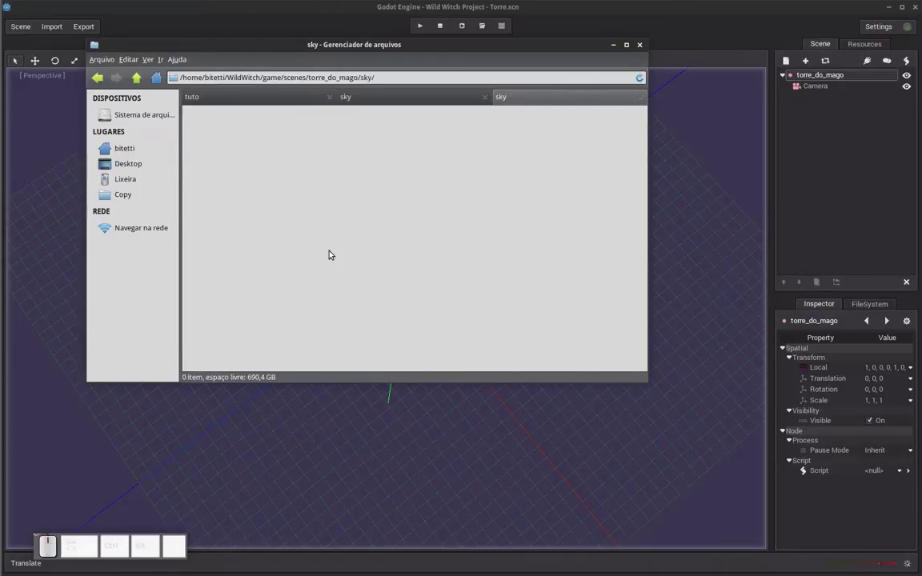
{"action": "key", "text": "ctrl+v"}
{"action": "left_click", "coordinate": [334, 255]}
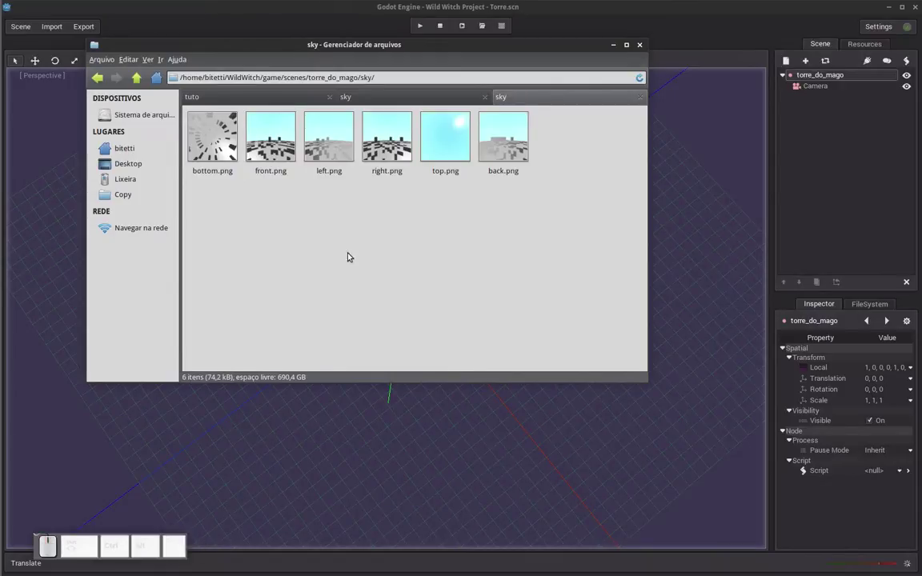
{"action": "left_click", "coordinate": [711, 28]}
{"action": "left_click", "coordinate": [838, 127]}
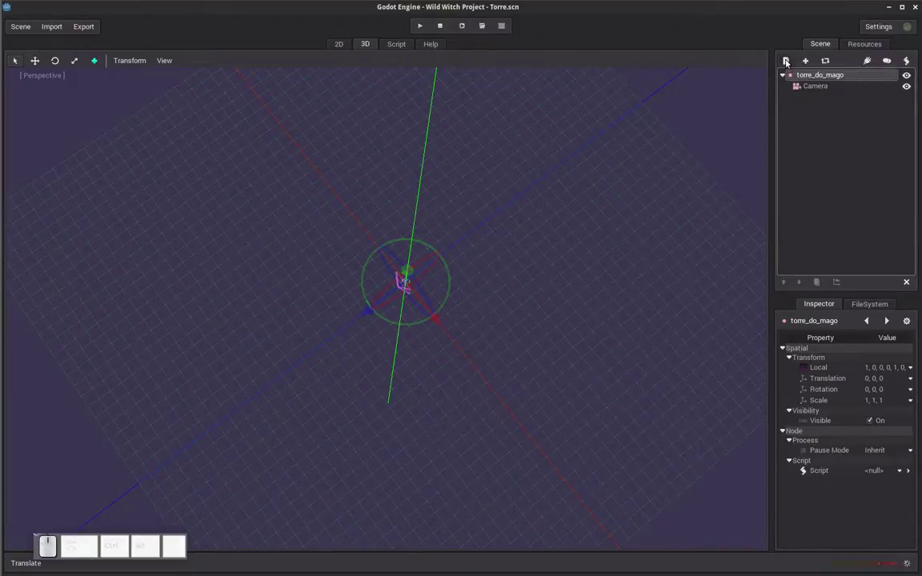
Step: Add a WorldEnvironment node with a new Environment resource
{"action": "left_click", "coordinate": [790, 61]}
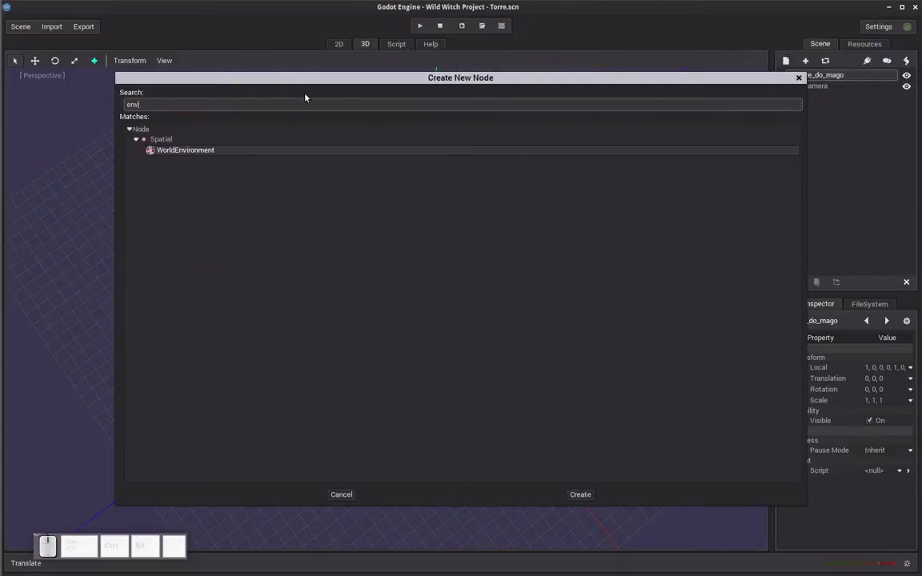
{"action": "left_click", "coordinate": [163, 155]}
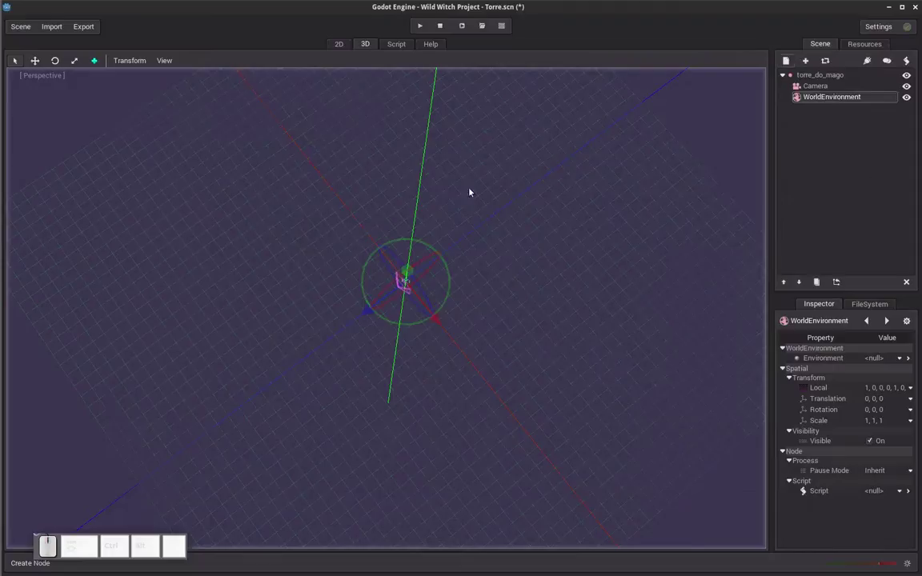
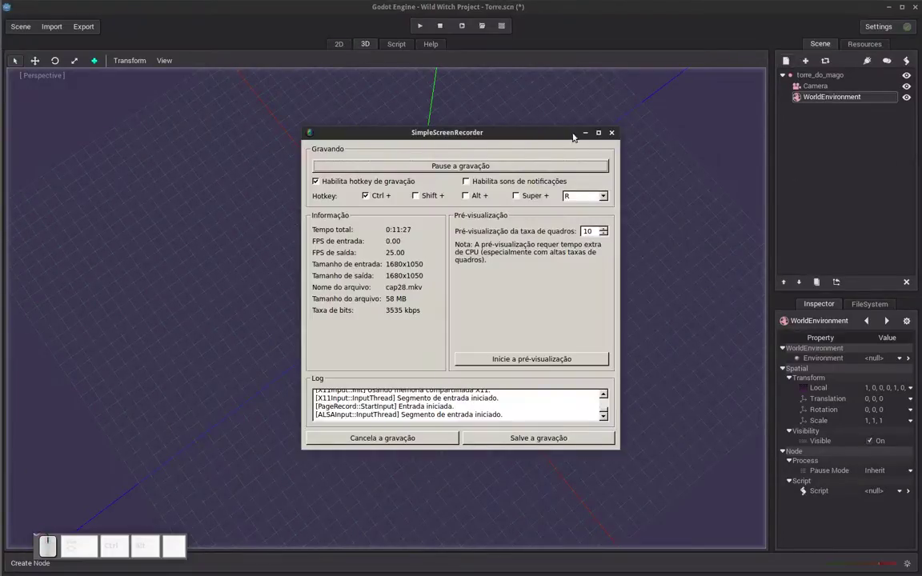
{"action": "left_click", "coordinate": [587, 137]}
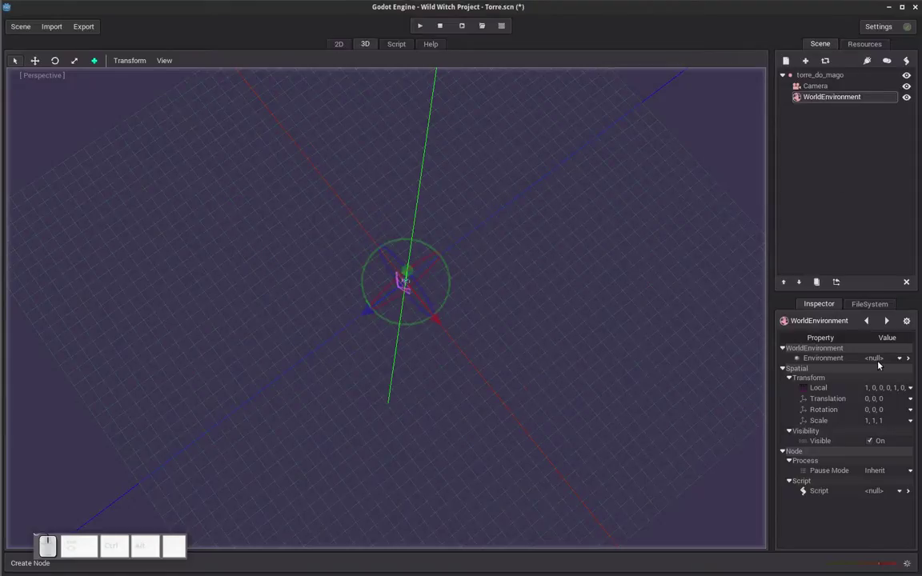
{"action": "left_click", "coordinate": [890, 362]}
{"action": "left_click", "coordinate": [883, 373]}
Step: Save the Environment resource as environment.res in torre_do_mago
{"action": "left_click", "coordinate": [887, 359]}
{"action": "left_click", "coordinate": [885, 399]}
{"action": "left_click", "coordinate": [827, 66]}
{"action": "left_click", "coordinate": [837, 88]}
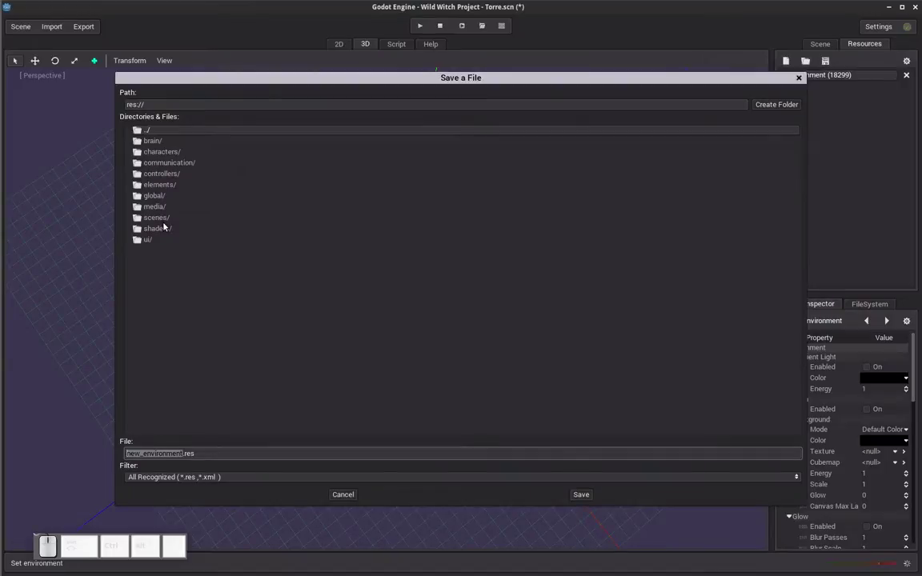
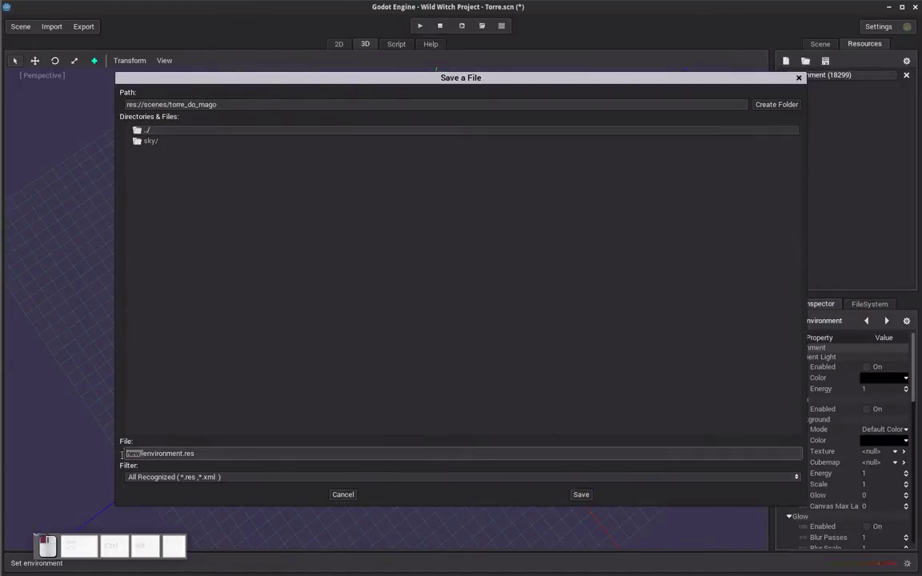
{"action": "key", "text": "Delete"}
{"action": "key", "text": "Return"}
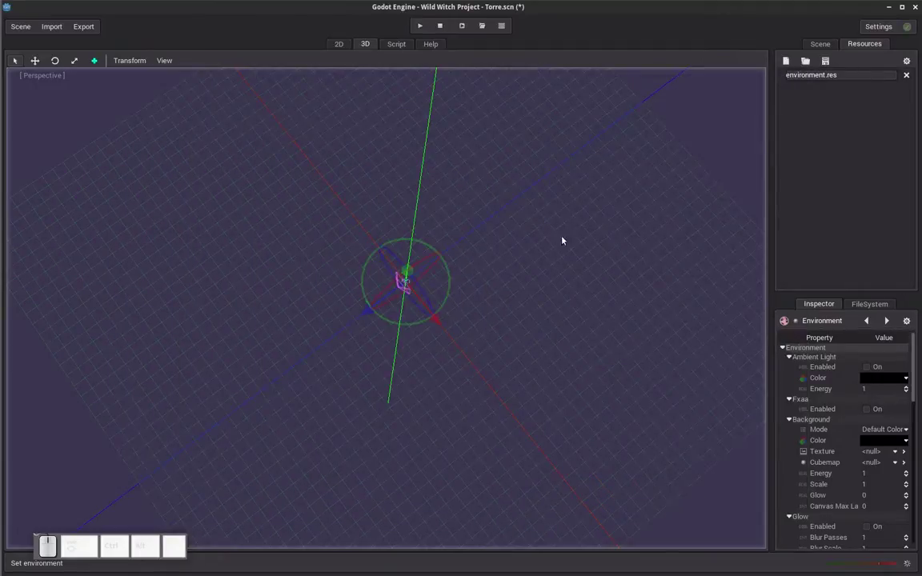
Step: Assign a new CubeMap to the environment's background
{"action": "left_click", "coordinate": [918, 391]}
{"action": "left_click", "coordinate": [916, 395]}
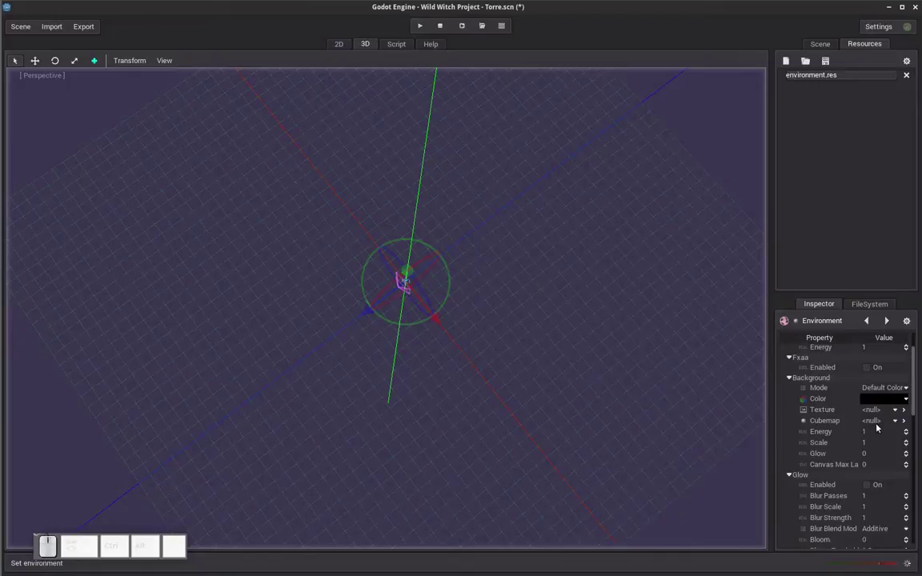
{"action": "left_click", "coordinate": [880, 421]}
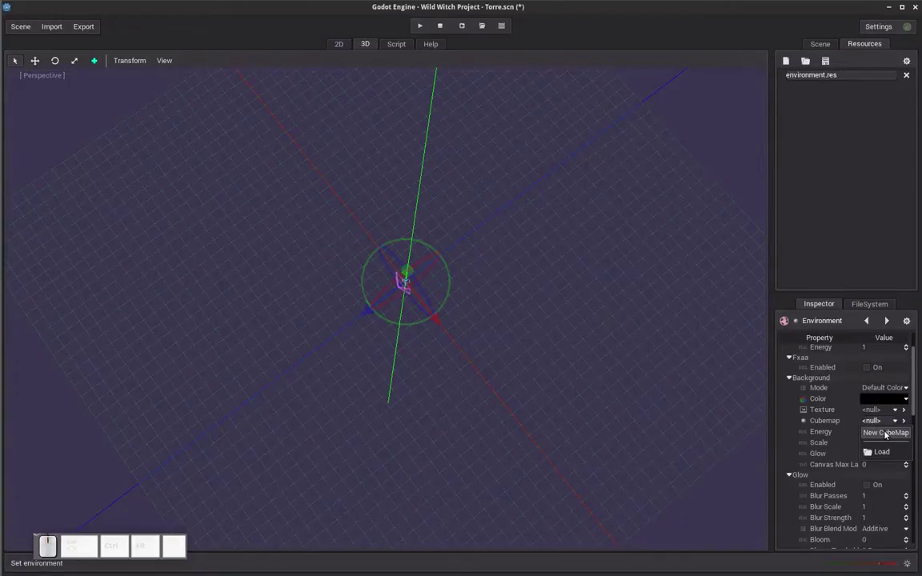
{"action": "left_click", "coordinate": [885, 433]}
Step: Save the new cubemap as cubemap.cbm in the sky folder
{"action": "left_click", "coordinate": [890, 423]}
{"action": "left_click", "coordinate": [888, 461]}
{"action": "left_click", "coordinate": [829, 60]}
{"action": "left_click", "coordinate": [831, 90]}
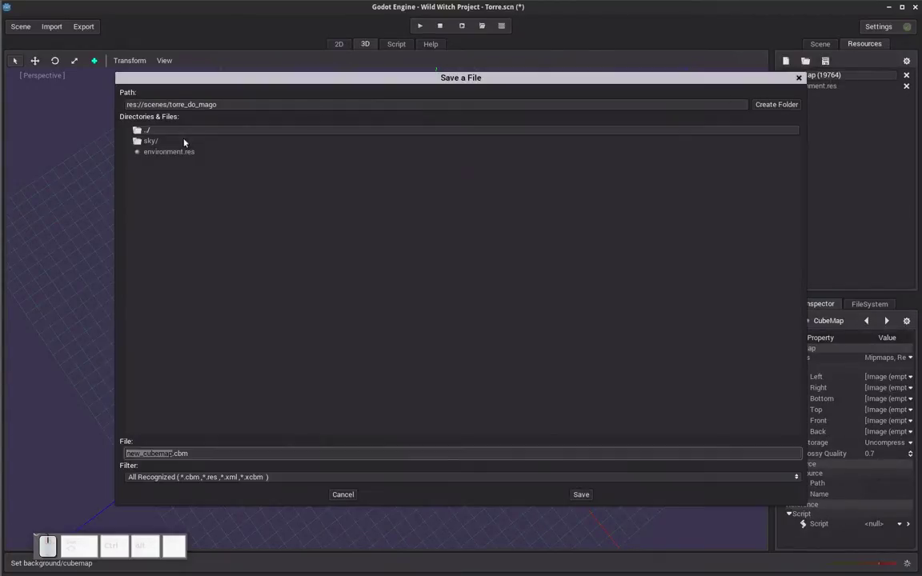
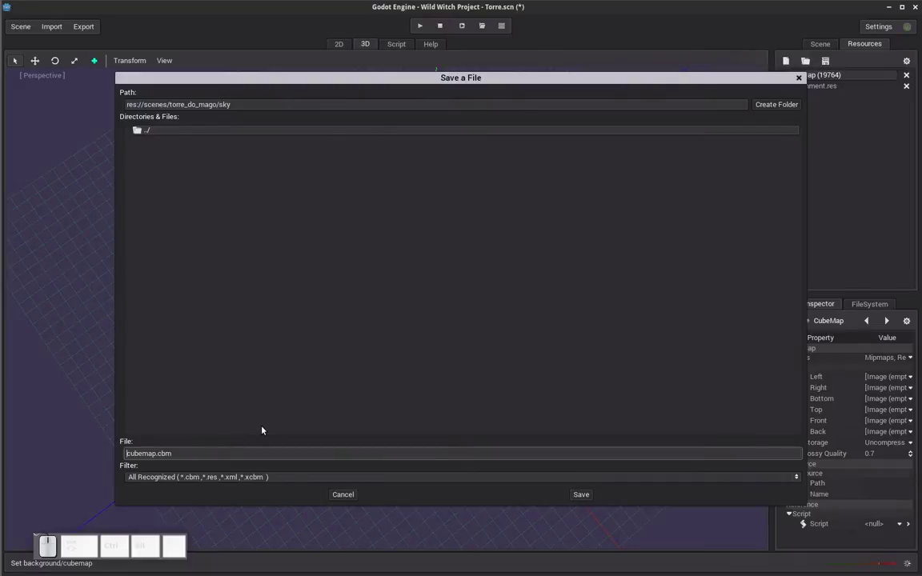
{"action": "left_click", "coordinate": [586, 496]}
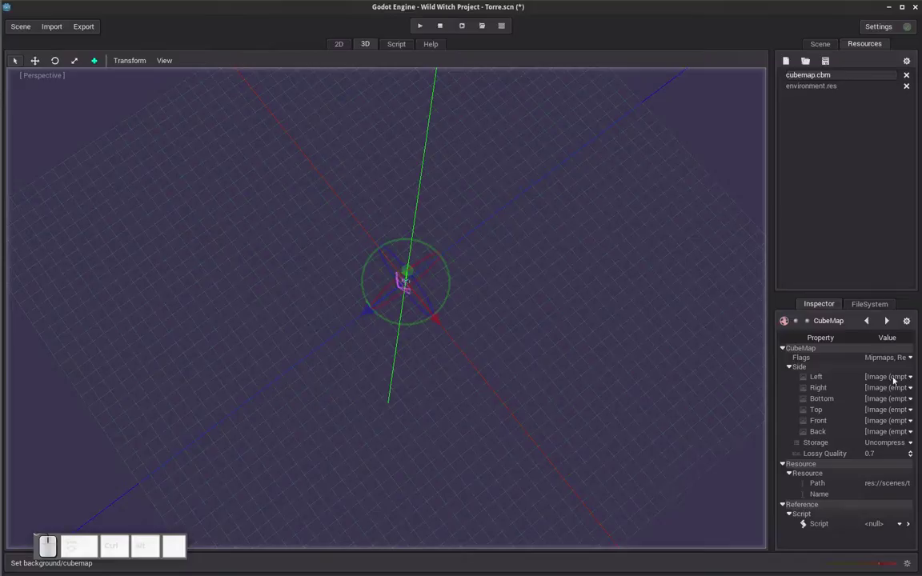
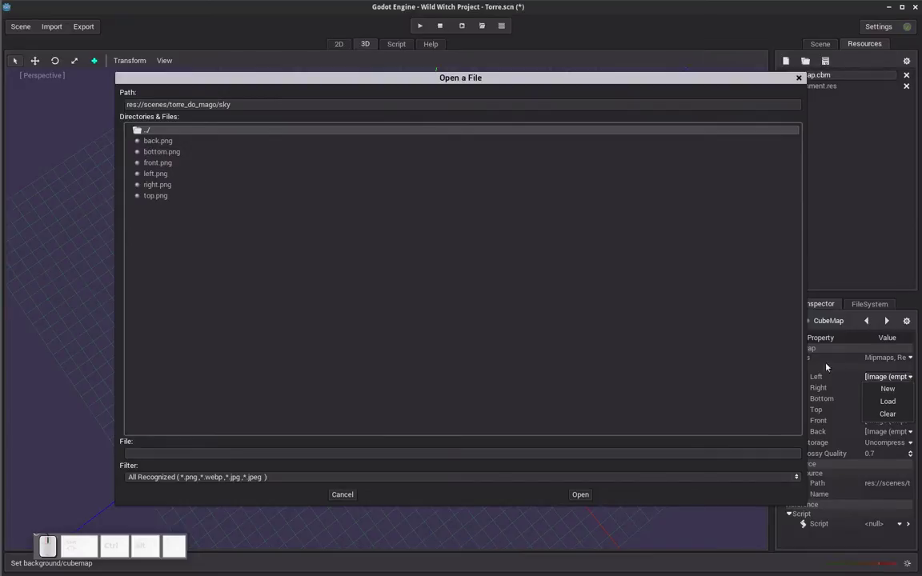
Step: Load left.png, bottom.png and top.png into the cubemap's left, bottom and top sides
{"action": "left_click", "coordinate": [151, 176]}
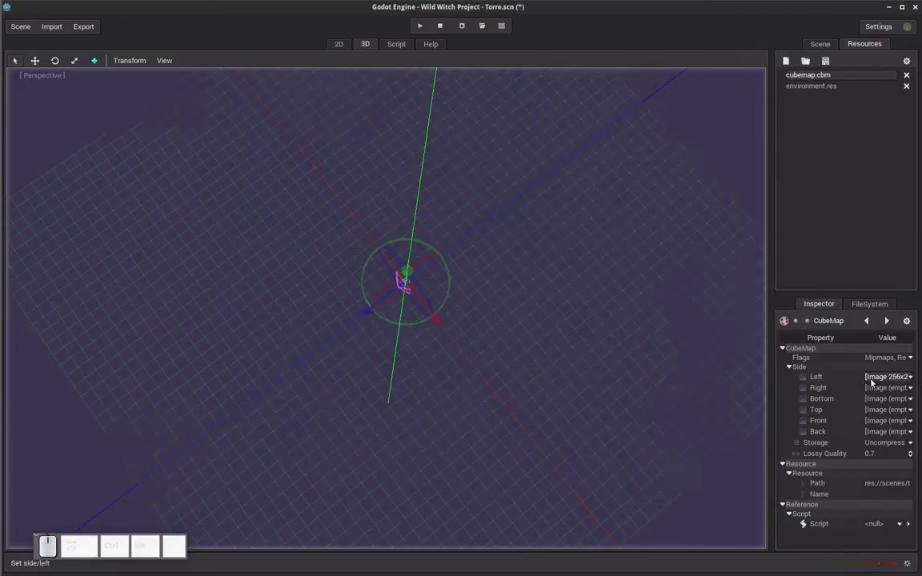
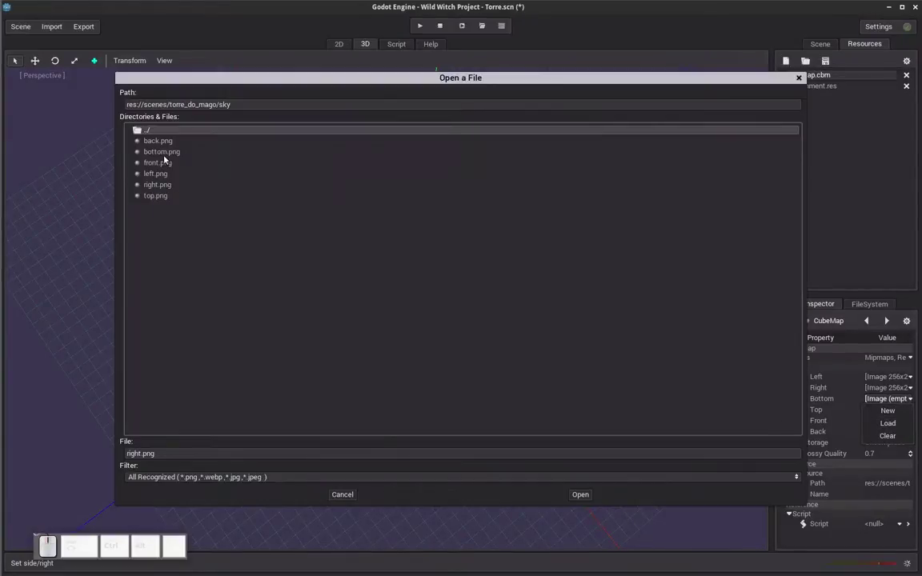
{"action": "left_click", "coordinate": [166, 156]}
{"action": "left_click", "coordinate": [884, 416]}
{"action": "left_click", "coordinate": [883, 435]}
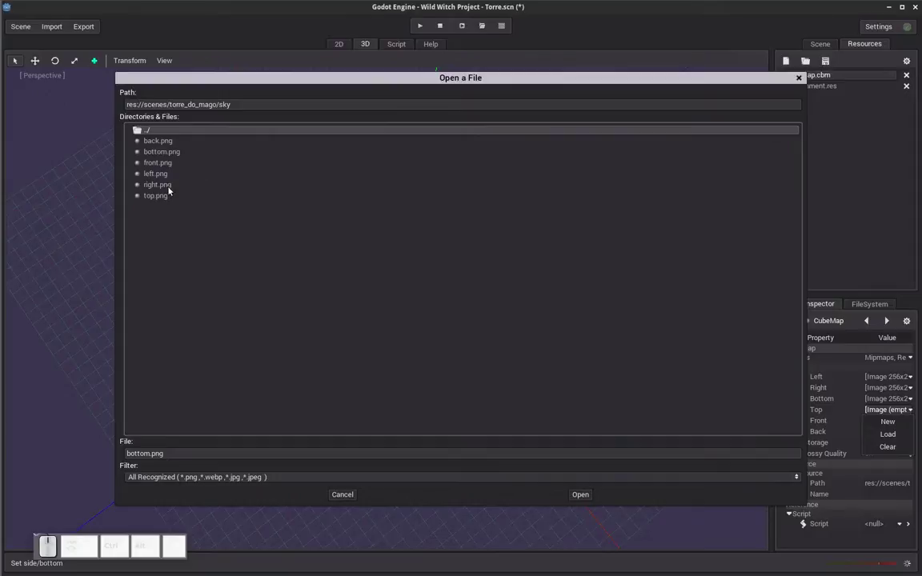
{"action": "left_click", "coordinate": [164, 197]}
{"action": "left_click", "coordinate": [892, 422]}
Step: Load front.png and back.png into the cubemap's front and back sides
{"action": "left_click", "coordinate": [895, 445]}
{"action": "left_click", "coordinate": [160, 166]}
{"action": "left_click", "coordinate": [892, 432]}
{"action": "left_click", "coordinate": [891, 458]}
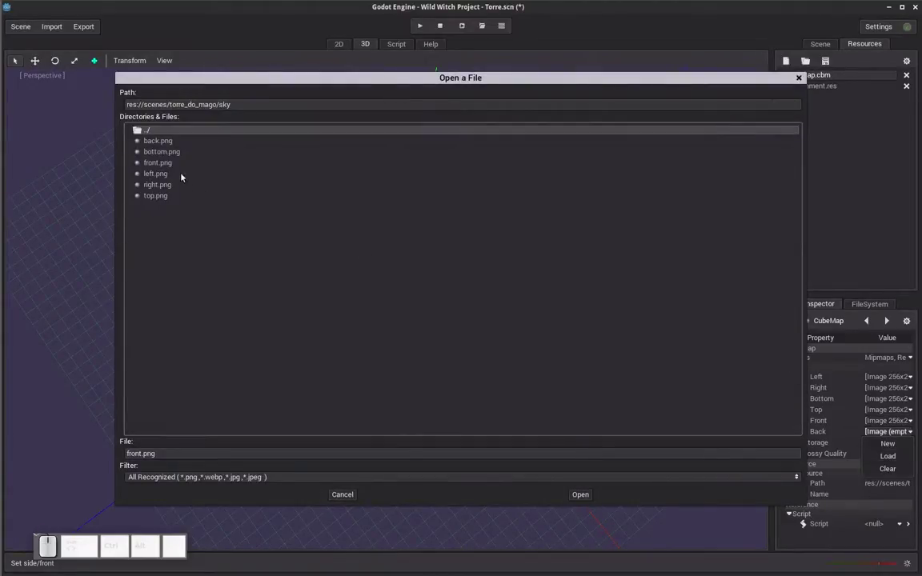
{"action": "double_click", "coordinate": [169, 145]}
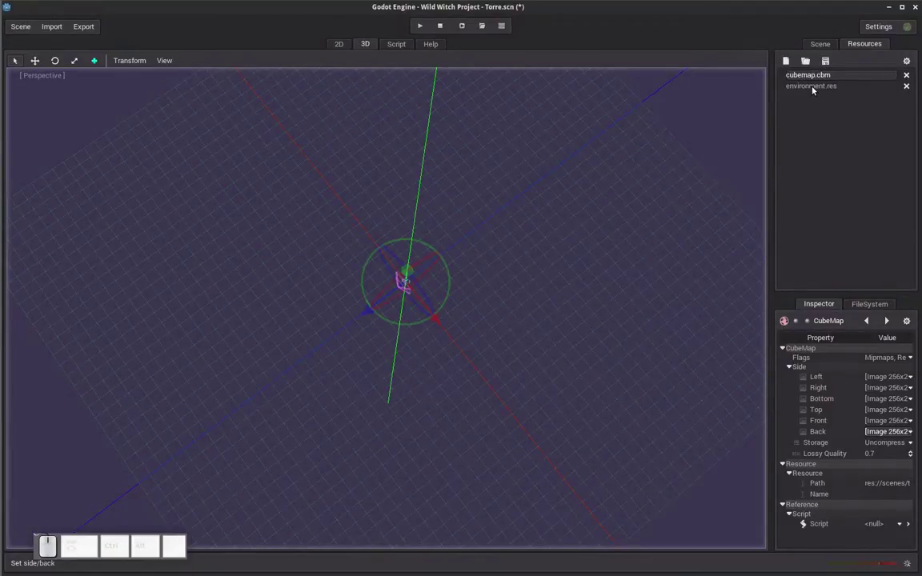
Step: Set the Environment's Background Mode to Cubemap so the sky images surround the scene
{"action": "left_click", "coordinate": [815, 88]}
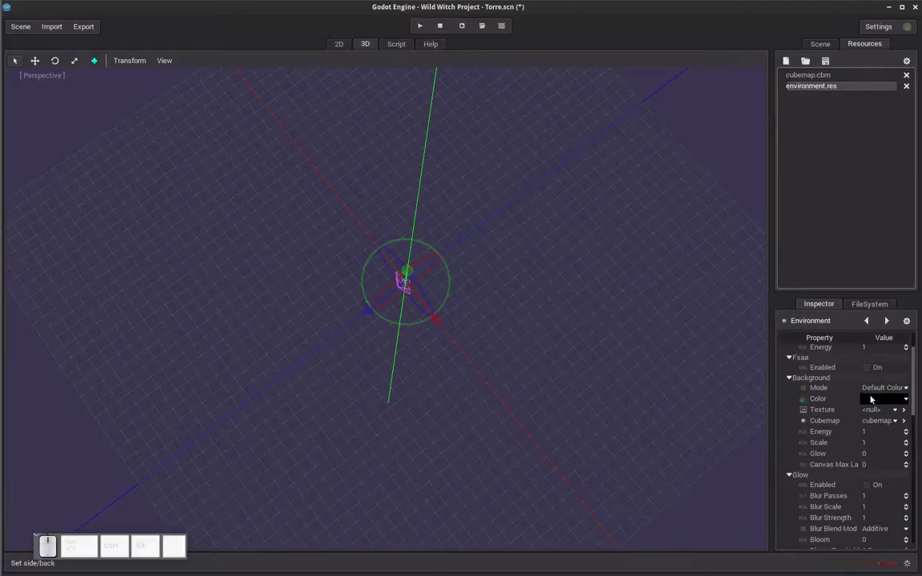
{"action": "left_click", "coordinate": [891, 390]}
{"action": "left_click", "coordinate": [894, 437]}
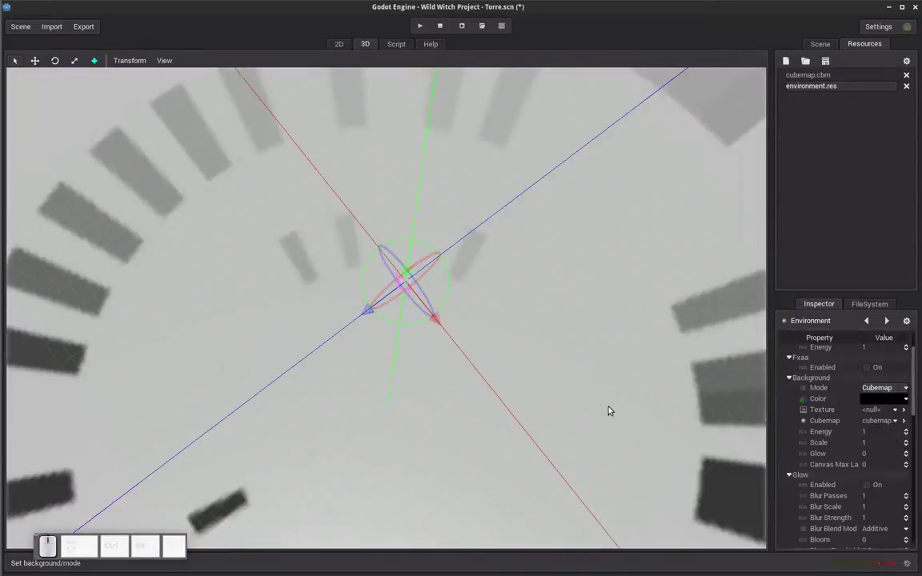
Step: Orbit the 3D view around the sky and horizon to inspect the cubemap background
{"action": "left_click_drag", "start_coordinate": [444, 420], "coordinate": [494, 376]}
{"action": "middle_click", "coordinate": [282, 414]}
{"action": "left_click", "coordinate": [289, 417]}
{"action": "middle_click", "coordinate": [300, 411]}
{"action": "left_click", "coordinate": [301, 411]}
{"action": "left_click_drag", "start_coordinate": [385, 356], "coordinate": [466, 416]}
{"action": "left_click", "coordinate": [466, 416]}
{"action": "middle_click", "coordinate": [512, 383]}
{"action": "left_click_drag", "start_coordinate": [515, 383], "coordinate": [349, 405]}
{"action": "middle_click", "coordinate": [349, 406]}
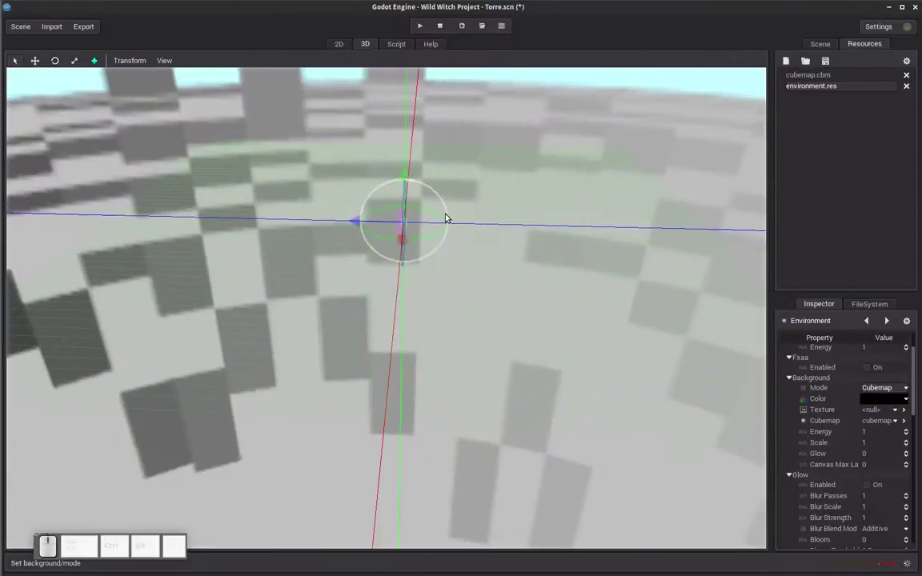
{"action": "left_click", "coordinate": [398, 222]}
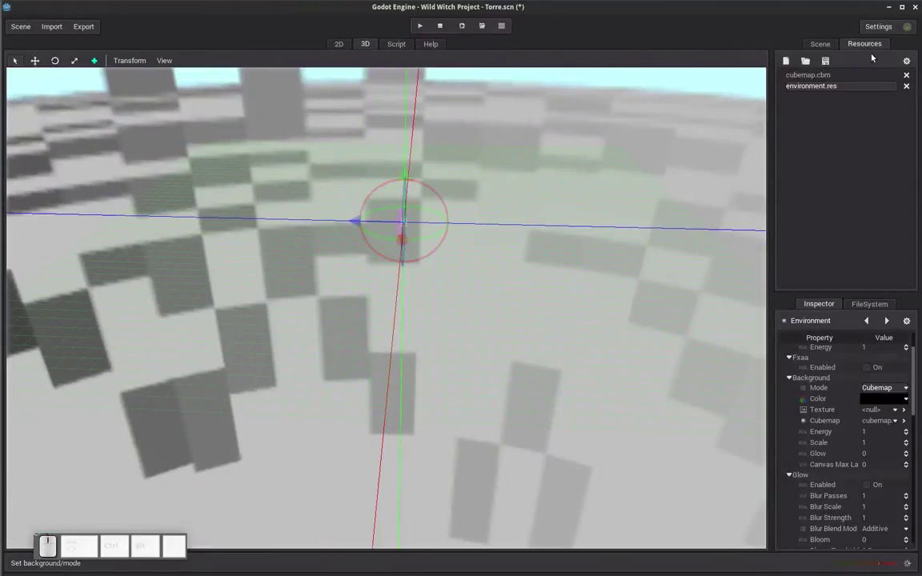
{"action": "left_click", "coordinate": [825, 48]}
Step: Select the Camera node and start loading a script for its Script property
{"action": "left_click", "coordinate": [823, 85]}
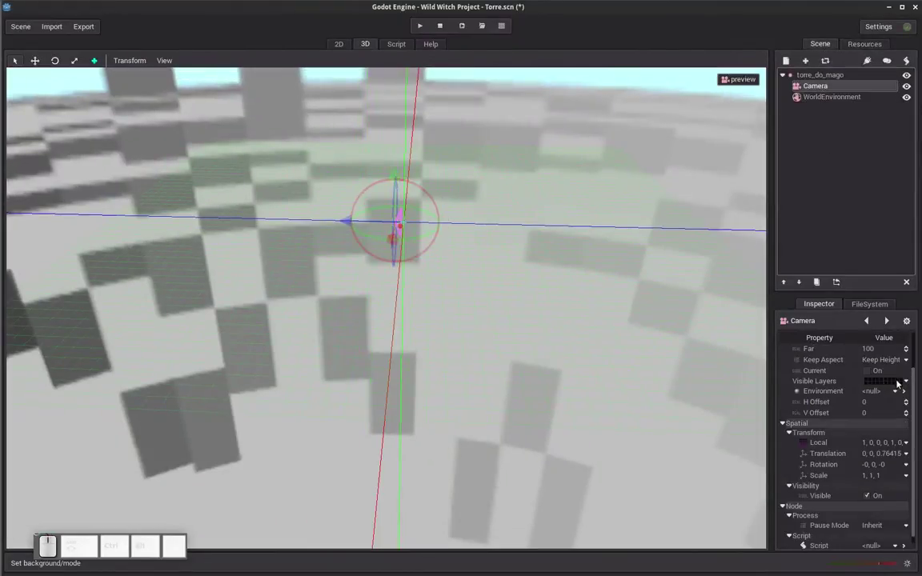
{"action": "left_click", "coordinate": [918, 388]}
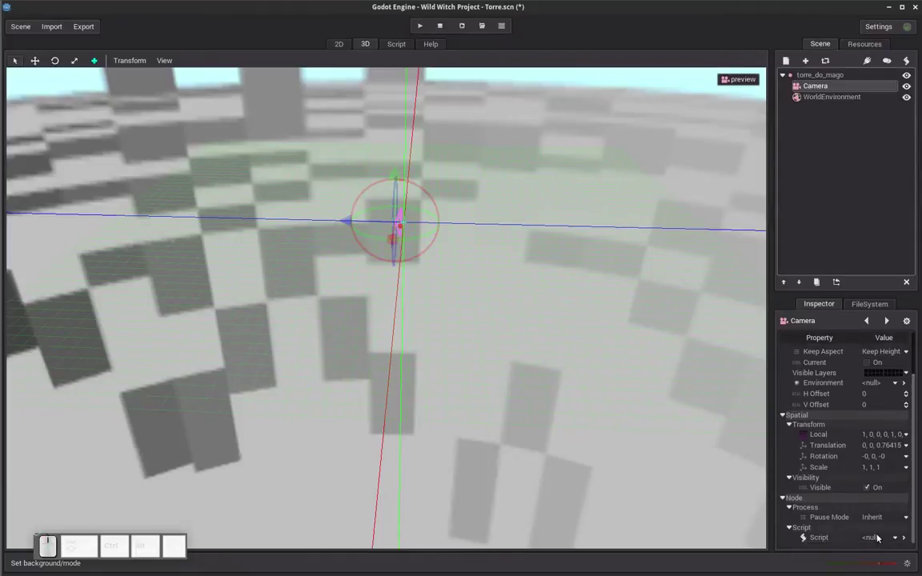
{"action": "left_click", "coordinate": [879, 537]}
{"action": "left_click", "coordinate": [879, 562]}
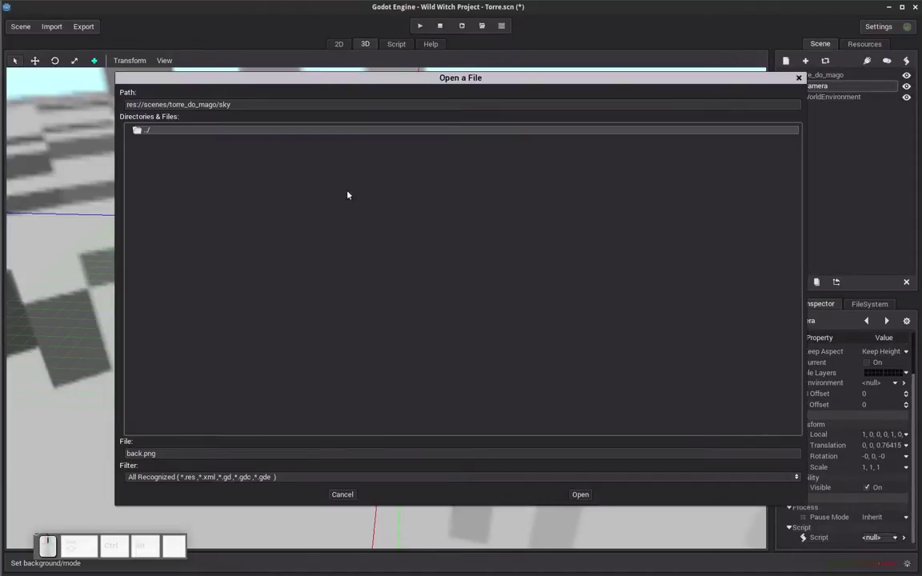
Step: Navigate to res://controllers and attach CameraFly.gd to the Camera
{"action": "left_click", "coordinate": [163, 132]}
{"action": "left_click", "coordinate": [164, 131]}
{"action": "left_click", "coordinate": [163, 131]}
{"action": "left_click", "coordinate": [164, 131]}
{"action": "left_click", "coordinate": [163, 194]}
{"action": "left_click", "coordinate": [152, 131]}
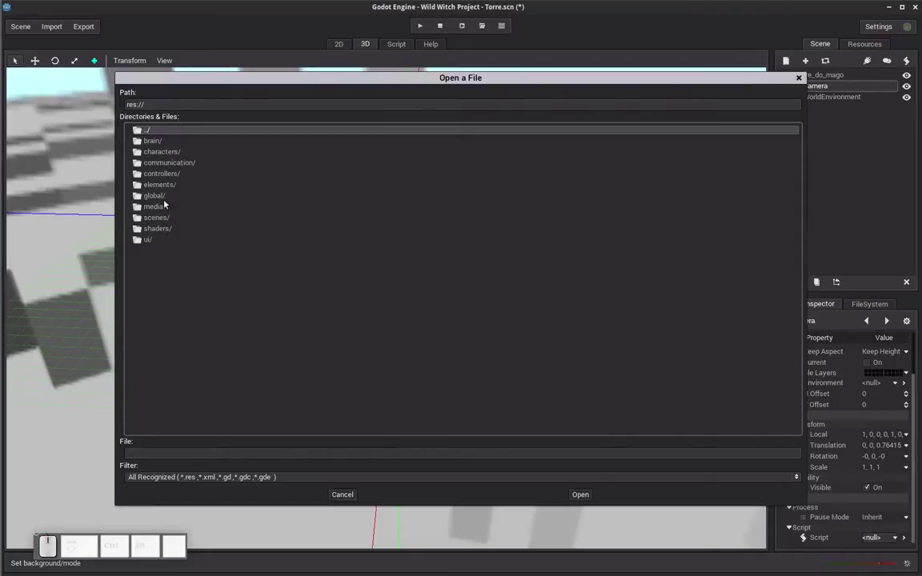
{"action": "left_click", "coordinate": [172, 175]}
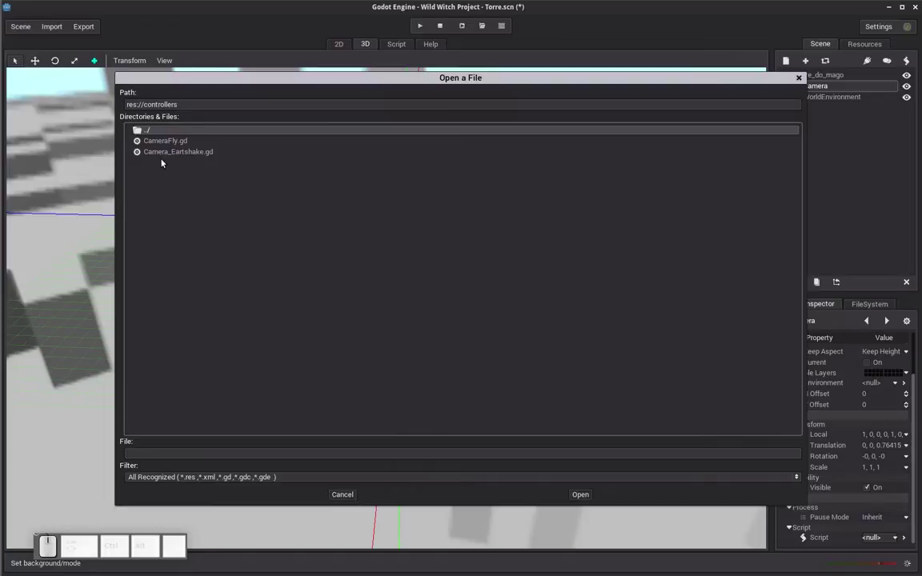
{"action": "left_click", "coordinate": [171, 140]}
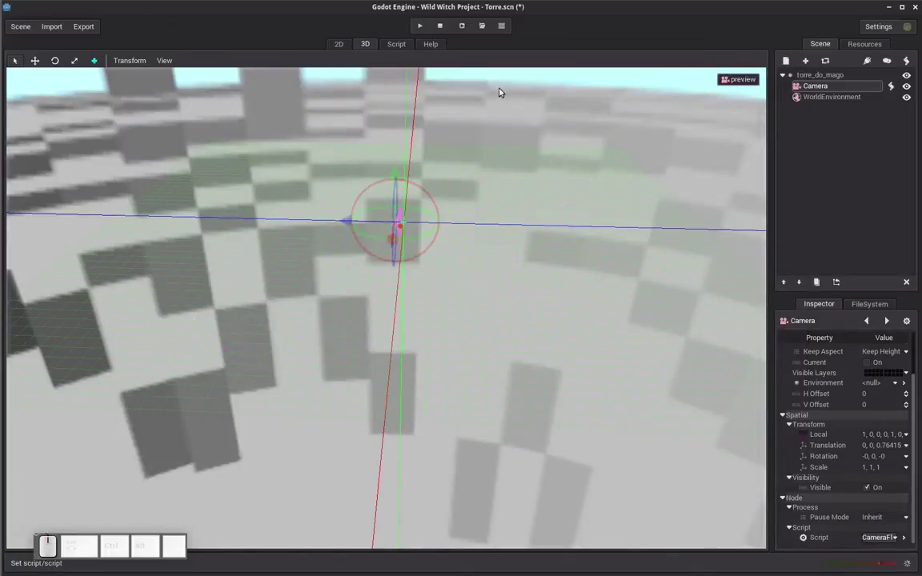
Step: Run the Torre scene in a game window, fly over the cubemap sky, then close it
{"action": "left_click", "coordinate": [466, 25]}
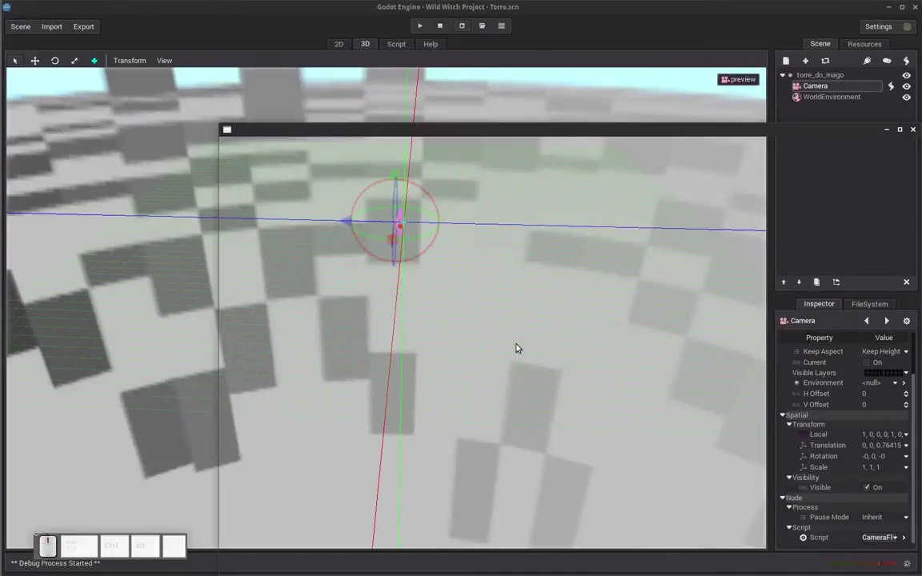
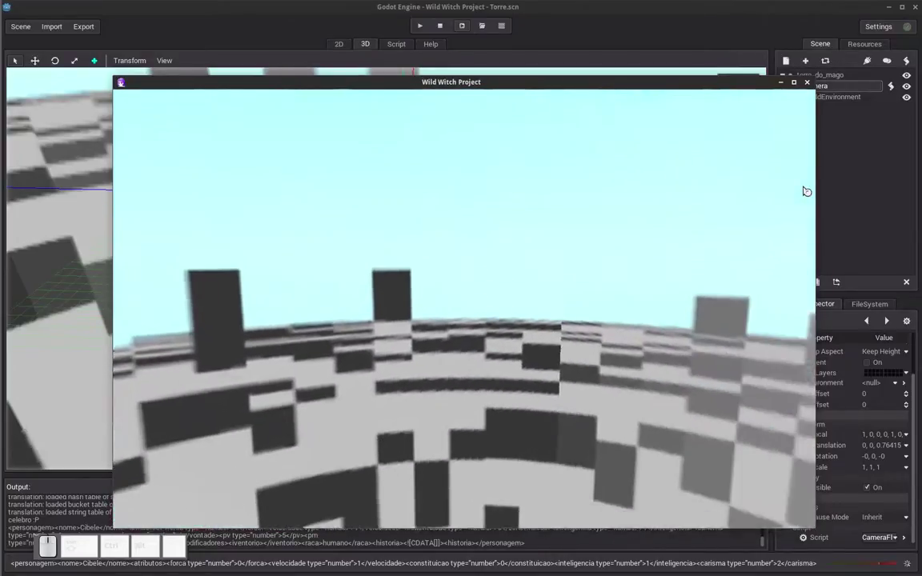
{"action": "left_click", "coordinate": [808, 84]}
{"action": "left_click", "coordinate": [810, 167]}
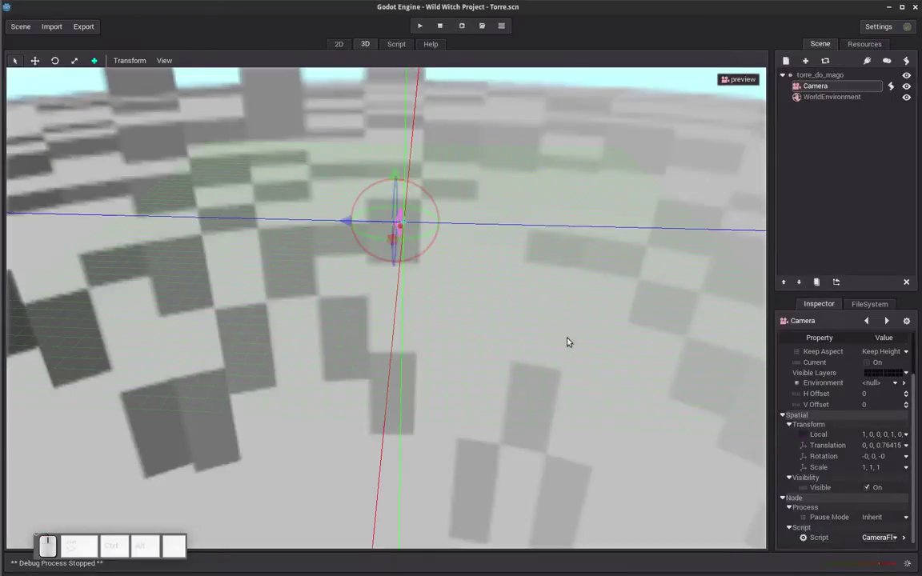